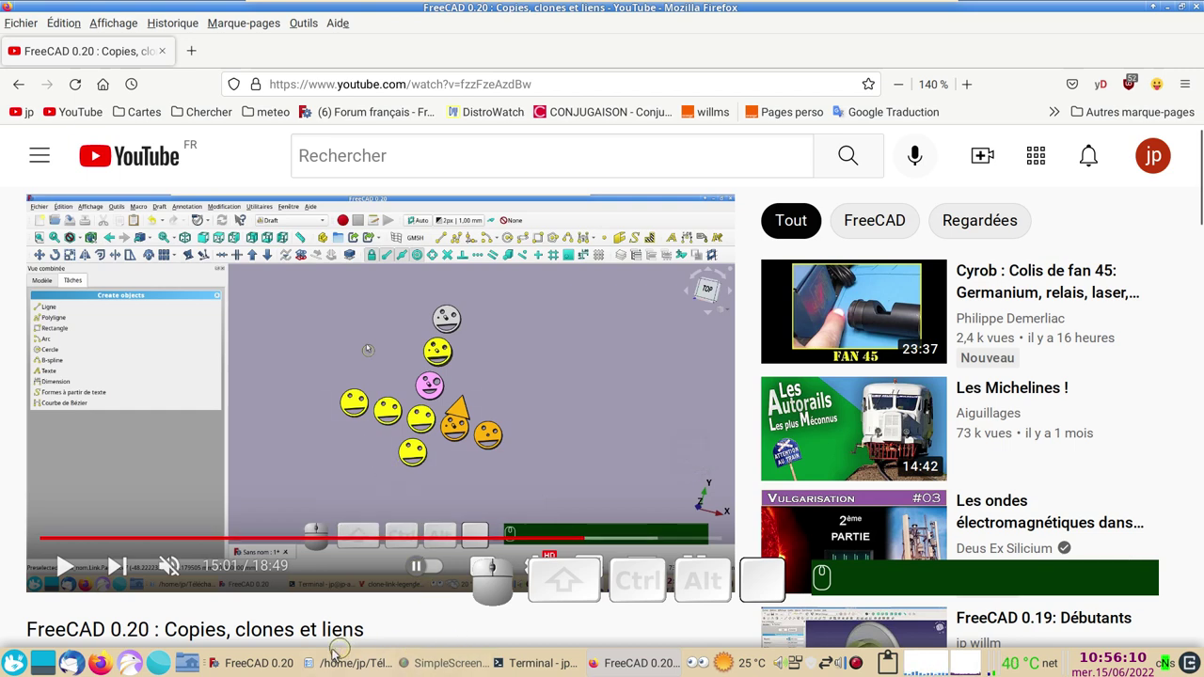
# Bring the FreeCAD 0.20 window to the front from the taskbar, leaving the YouTube tutorial paused.
pyautogui.click(267, 663)
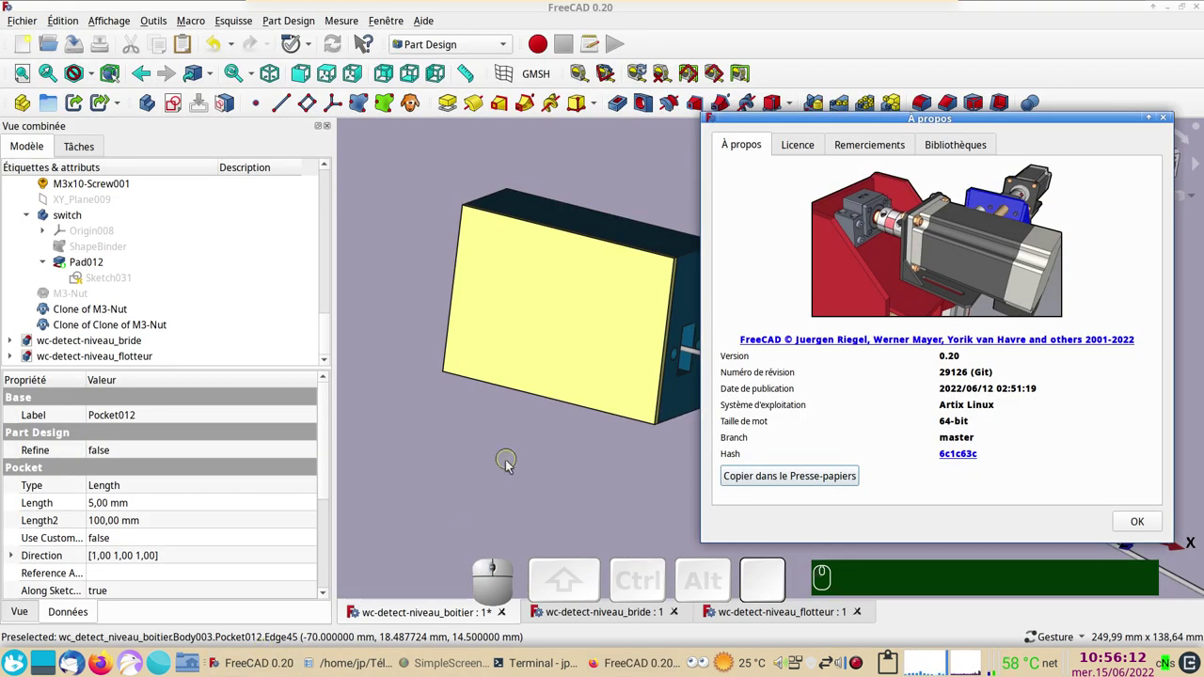
# Close the À propos window and orbit the switch box toward a top view, selecting its lid.
pyautogui.click(1140, 520)
pyautogui.click(844, 521)
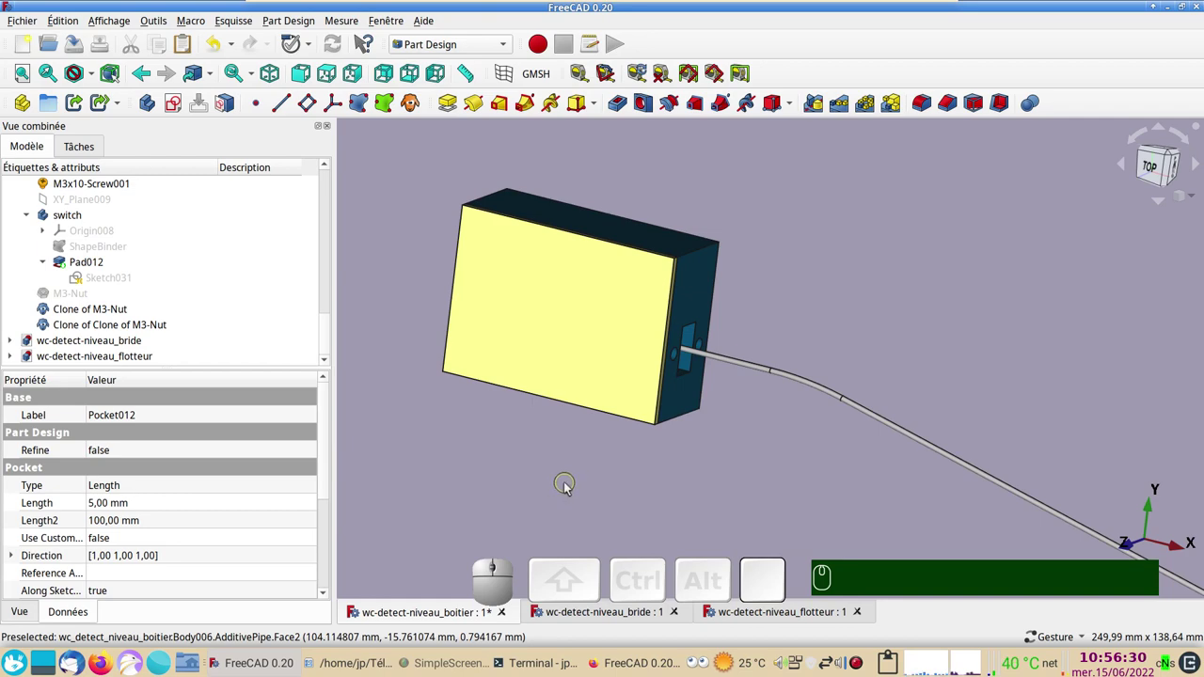
pyautogui.moveTo(571, 490); pyautogui.dragTo(729, 464)
pyautogui.scroll(-3)
pyautogui.moveTo(853, 486); pyautogui.dragTo(650, 460)
pyautogui.scroll(3)
pyautogui.rightClick(592, 477)
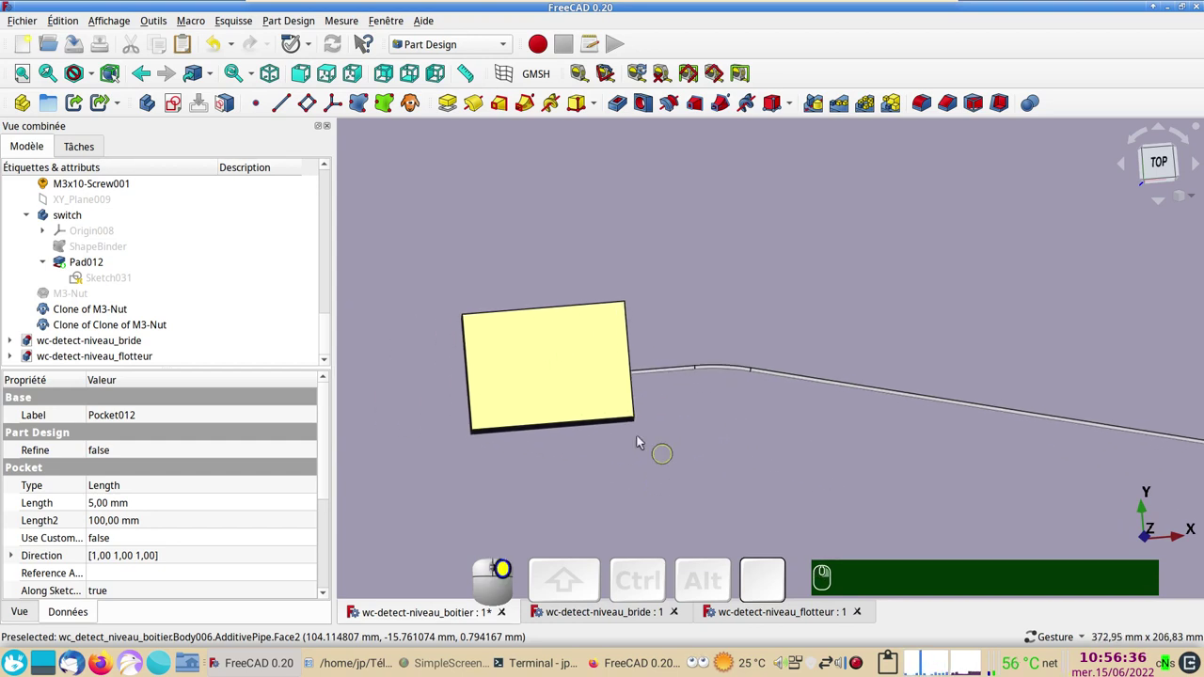
pyautogui.click(571, 391)
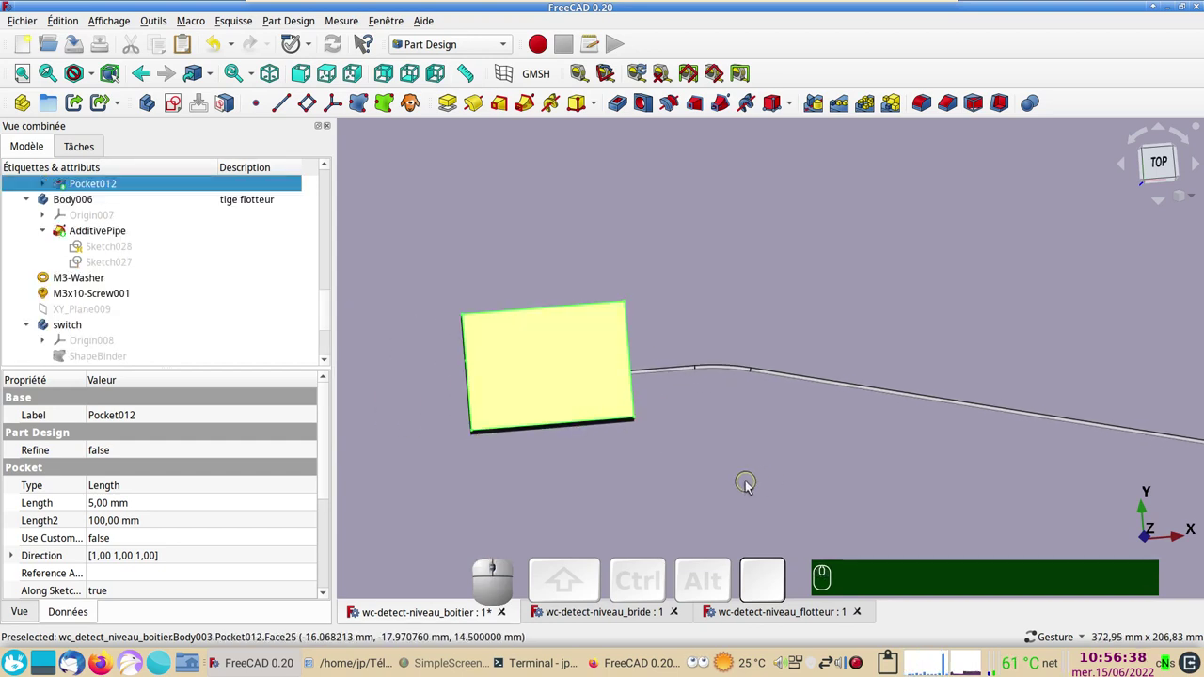
pyautogui.scroll(3)
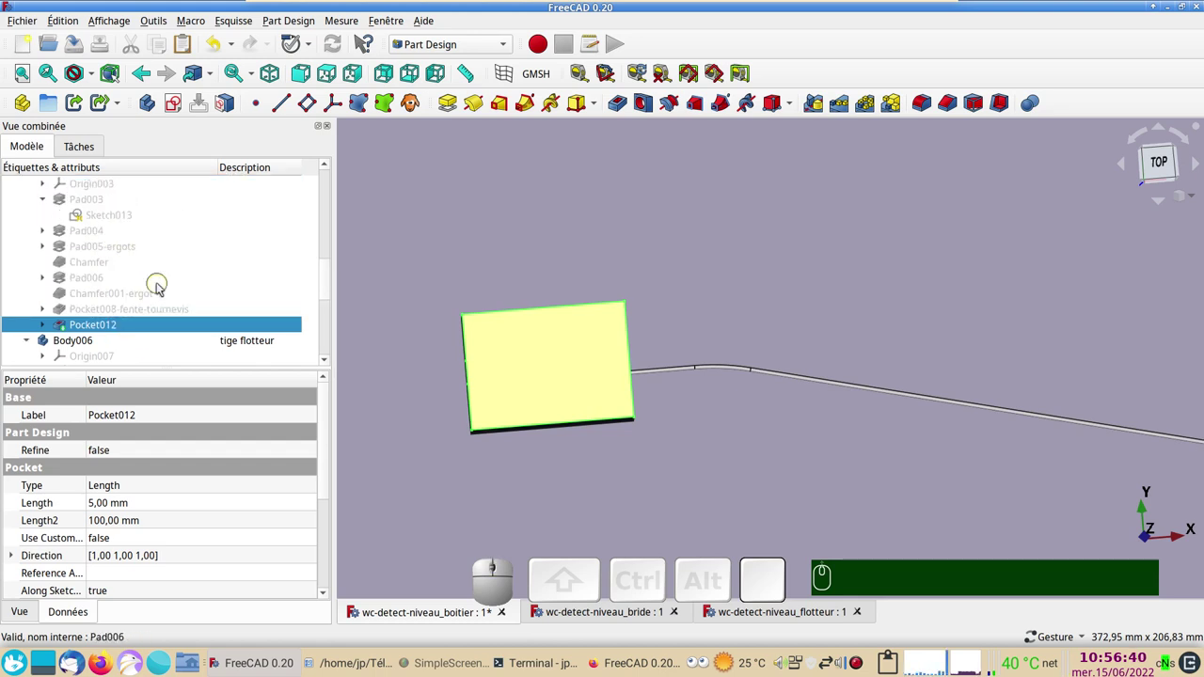
pyautogui.scroll(3)
pyautogui.scroll(3)
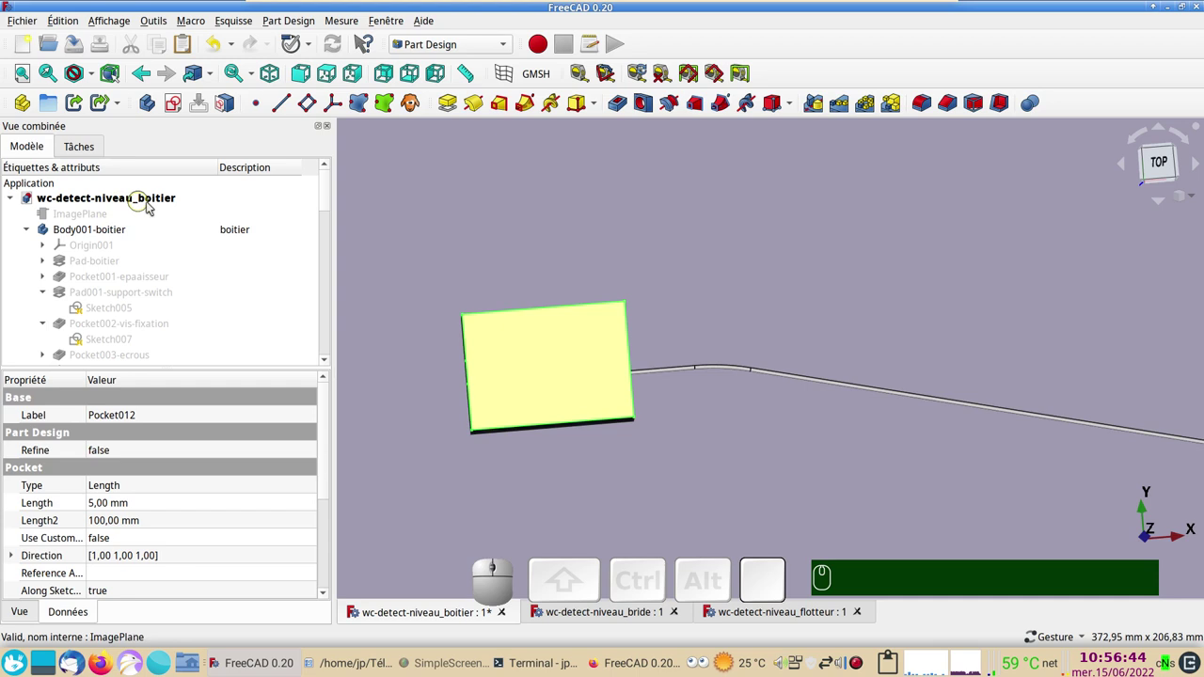
# Hide Body003-couvercle so the switch and lever inside the box are visible, then inspect them from several angles.
pyautogui.click(558, 372)
pyautogui.press('space')
pyautogui.scroll(3)
pyautogui.rightClick(623, 483)
pyautogui.moveTo(763, 500); pyautogui.dragTo(705, 404)
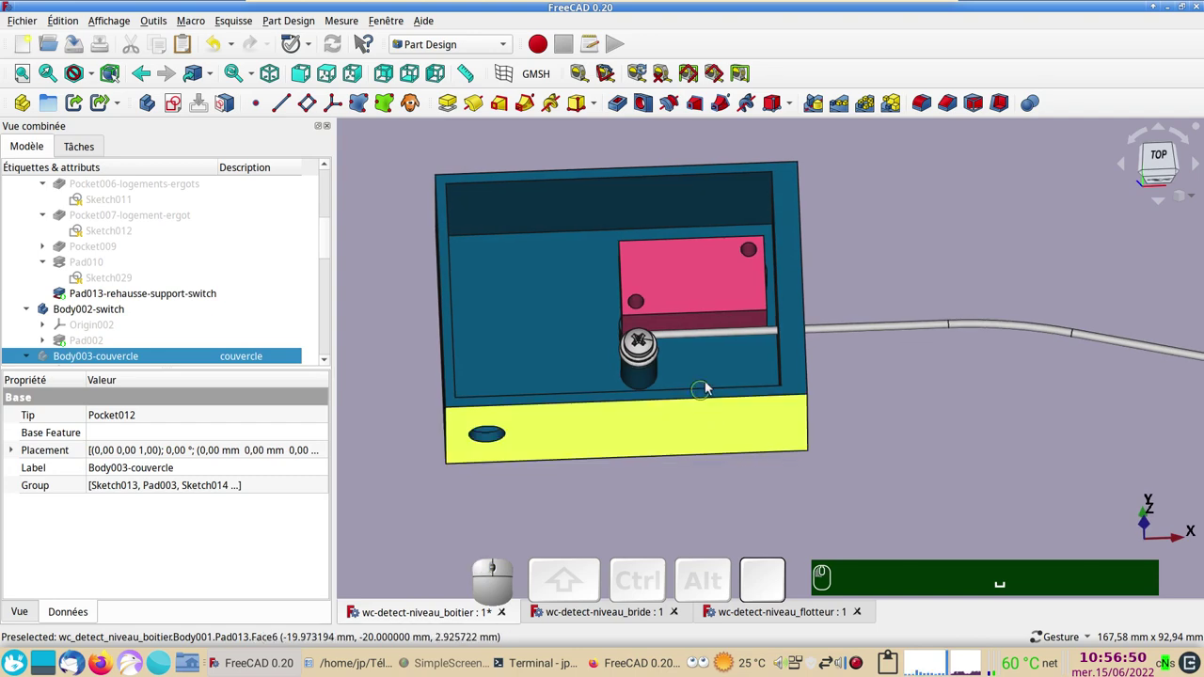
pyautogui.moveTo(729, 320); pyautogui.dragTo(735, 253)
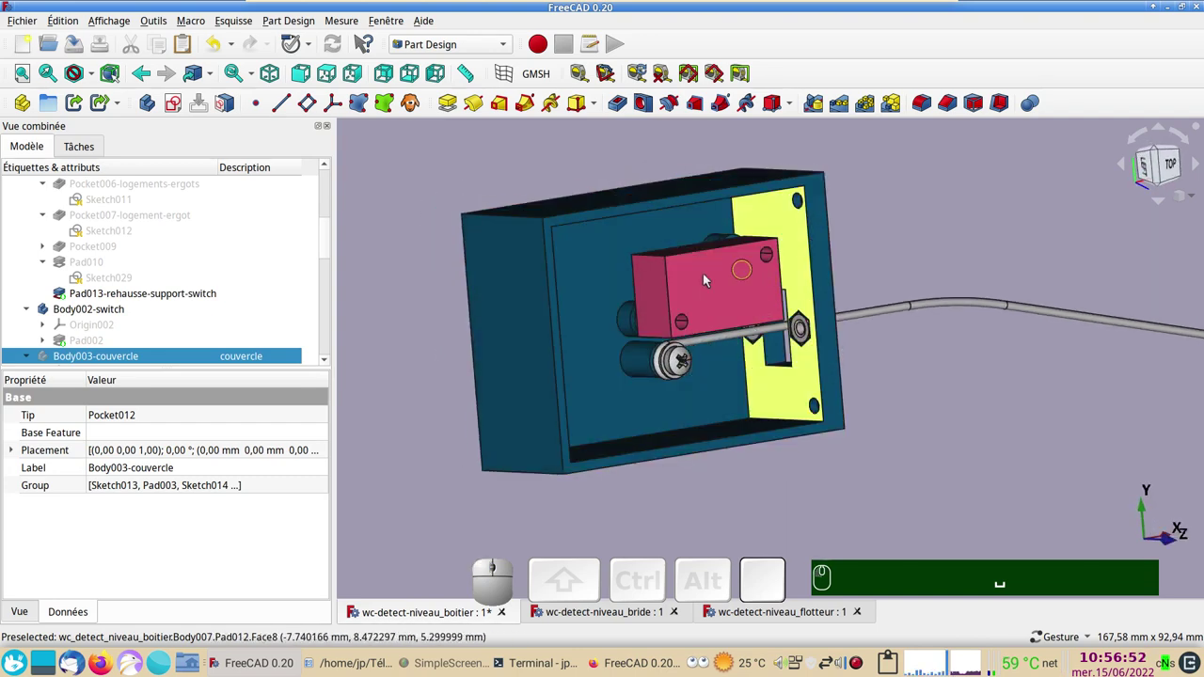
pyautogui.moveTo(862, 475); pyautogui.dragTo(833, 421)
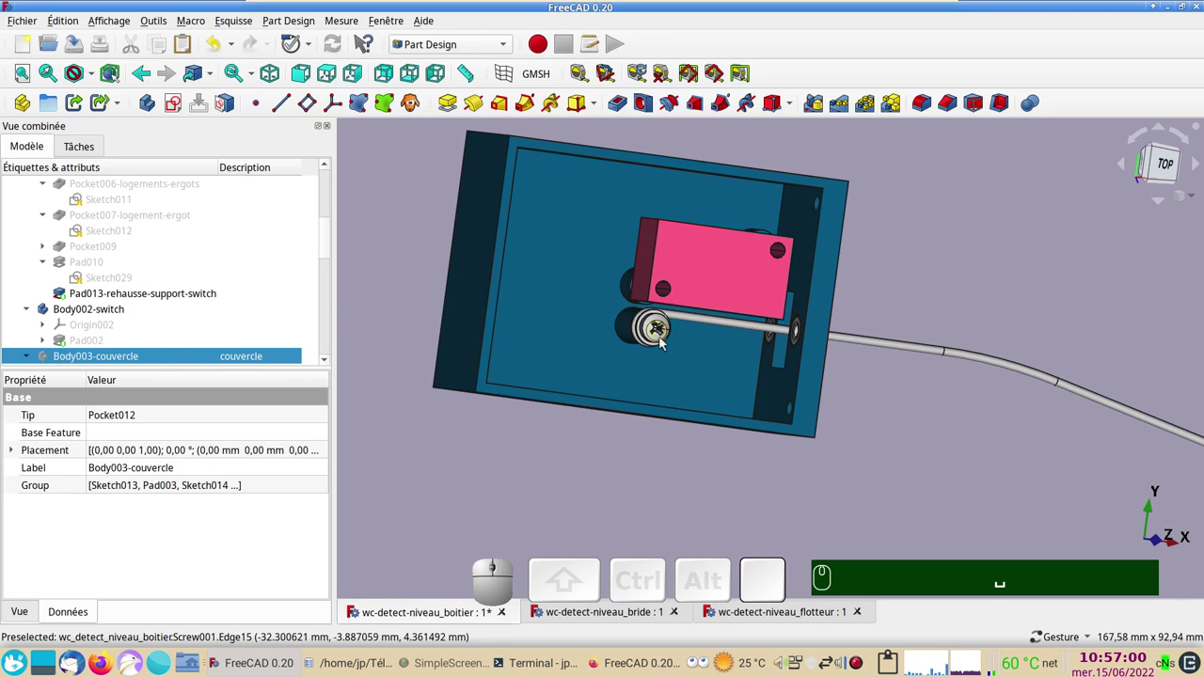
pyautogui.moveTo(952, 357); pyautogui.dragTo(895, 356)
pyautogui.scroll(3)
pyautogui.scroll(3)
pyautogui.scroll(-3)
pyautogui.scroll(3)
pyautogui.click(126, 224)
pyautogui.click(122, 221)
pyautogui.press('space')
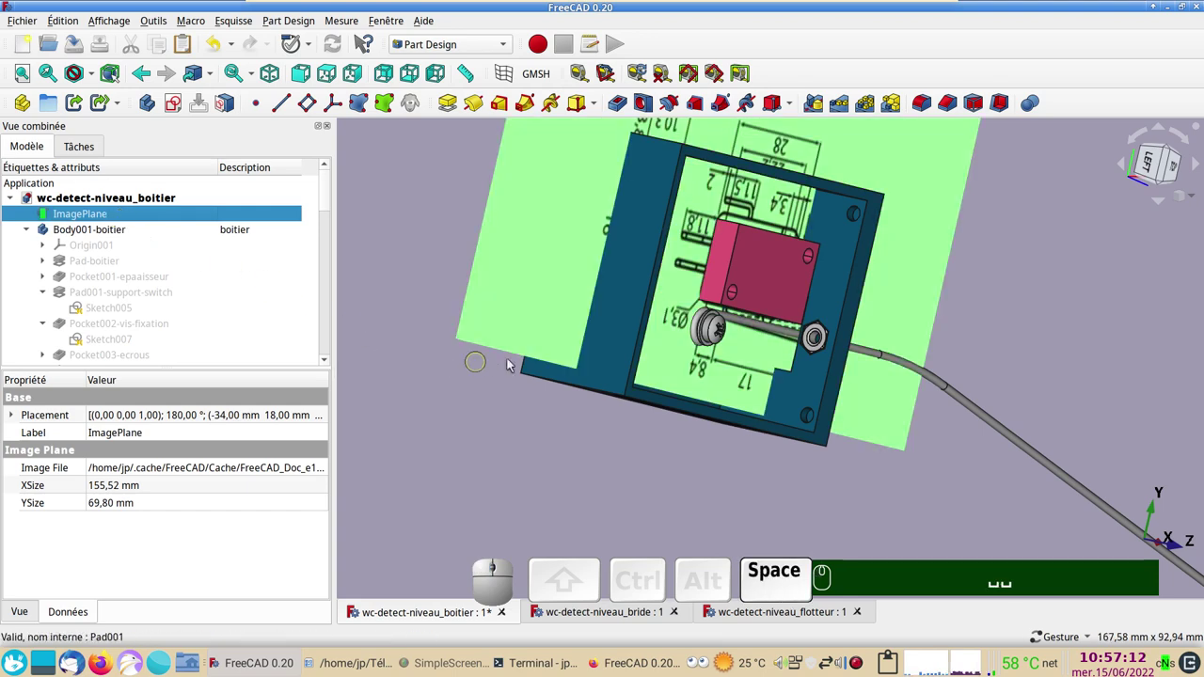
pyautogui.moveTo(524, 365); pyautogui.dragTo(381, 347)
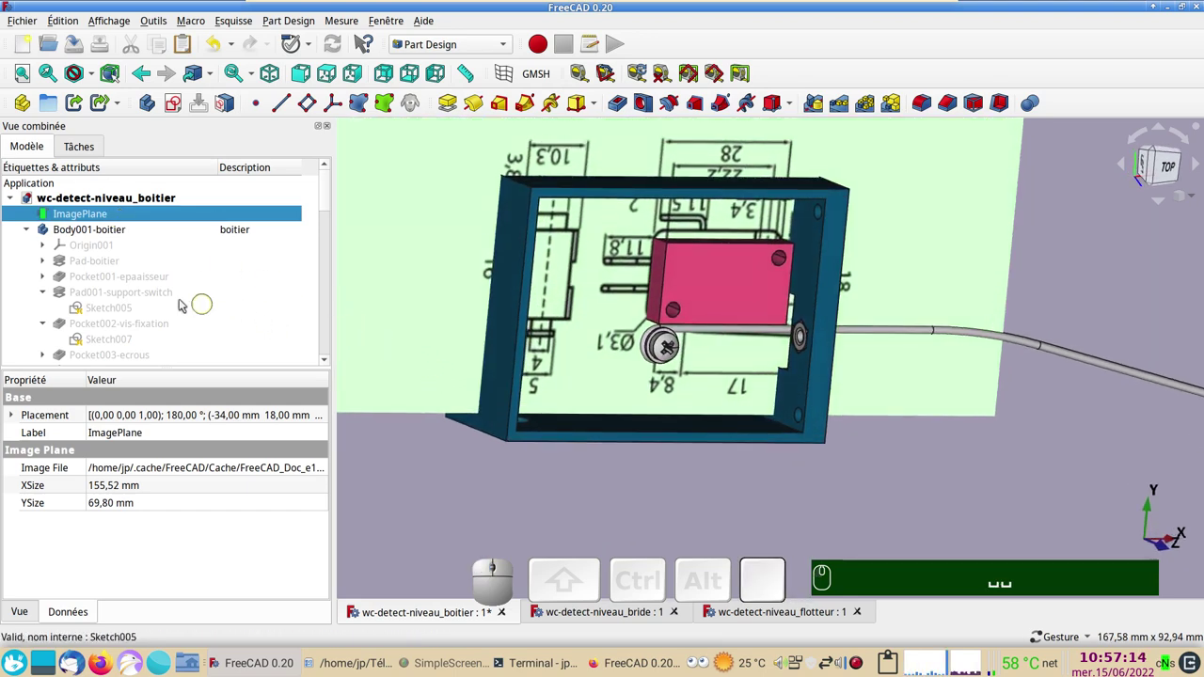
pyautogui.press('space')
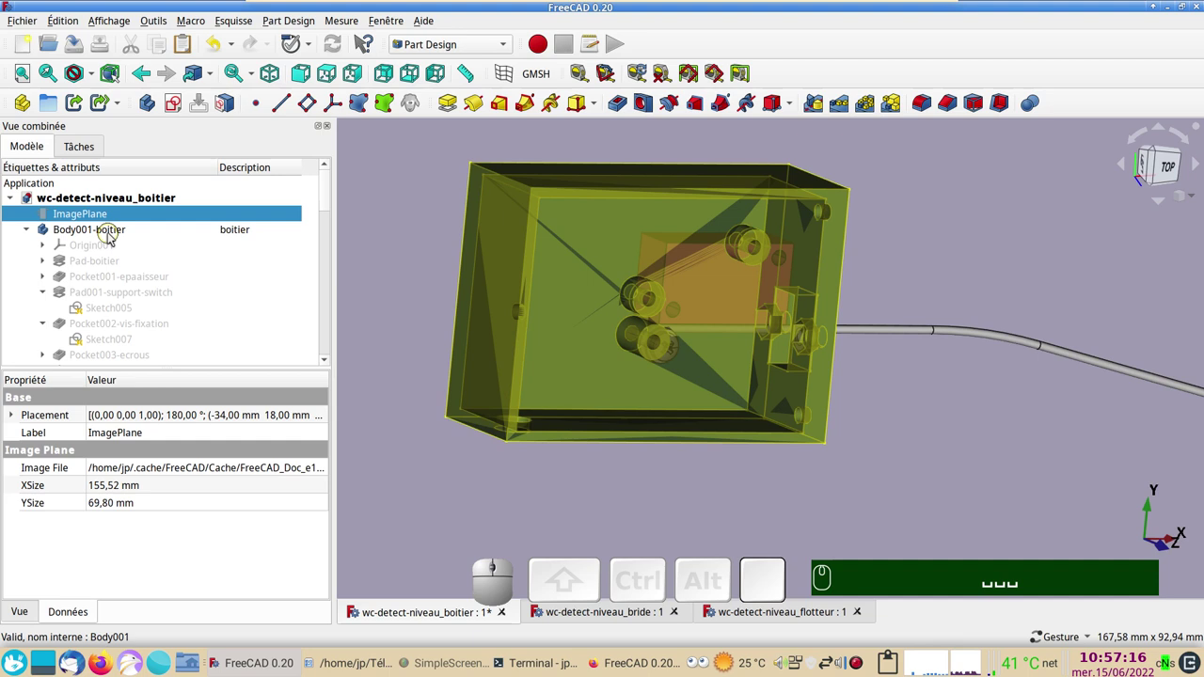
pyautogui.scroll(-3)
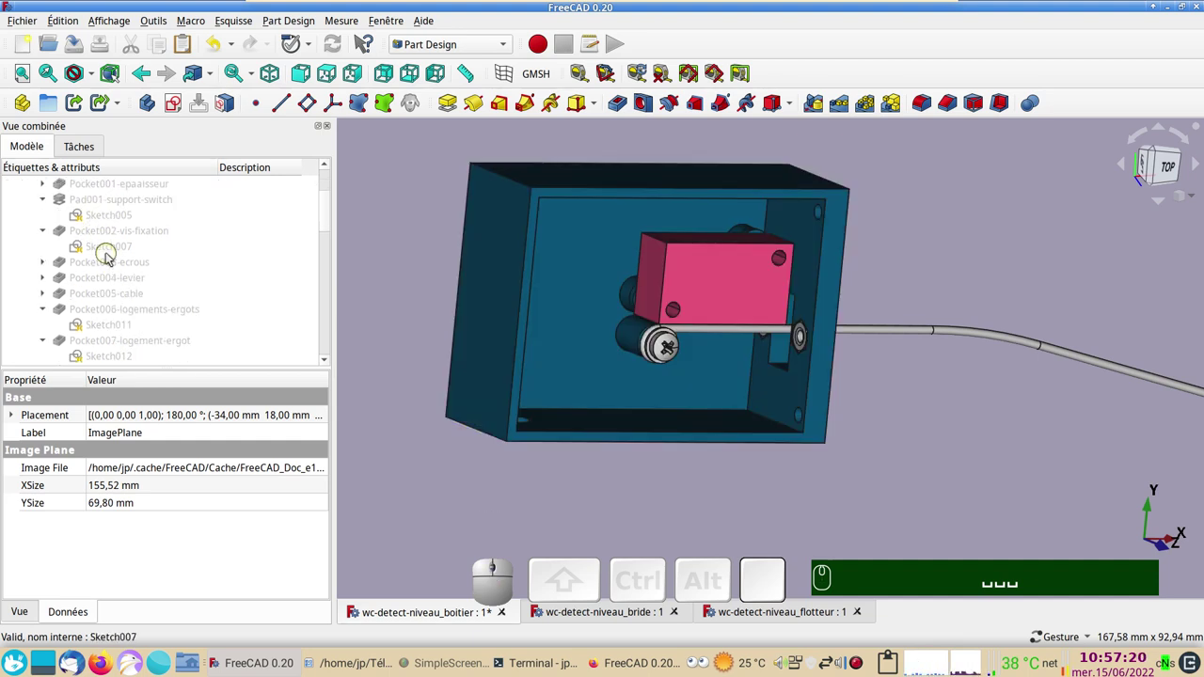
pyautogui.scroll(-3)
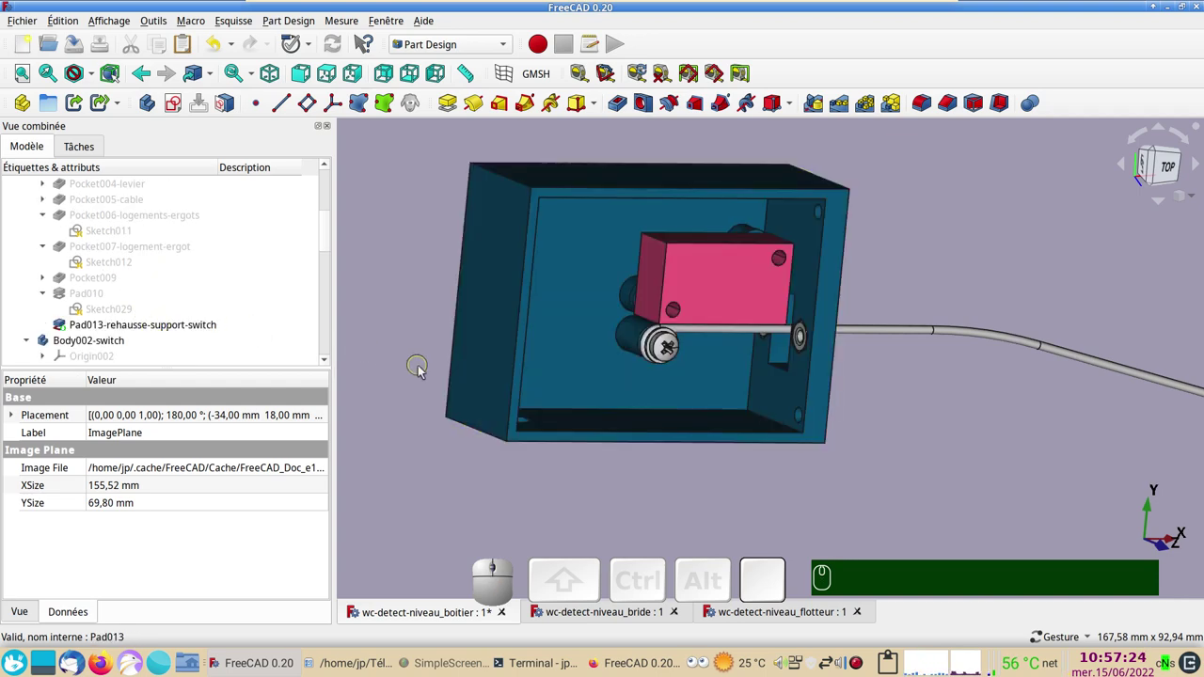
pyautogui.scroll(-3)
pyautogui.scroll(-3)
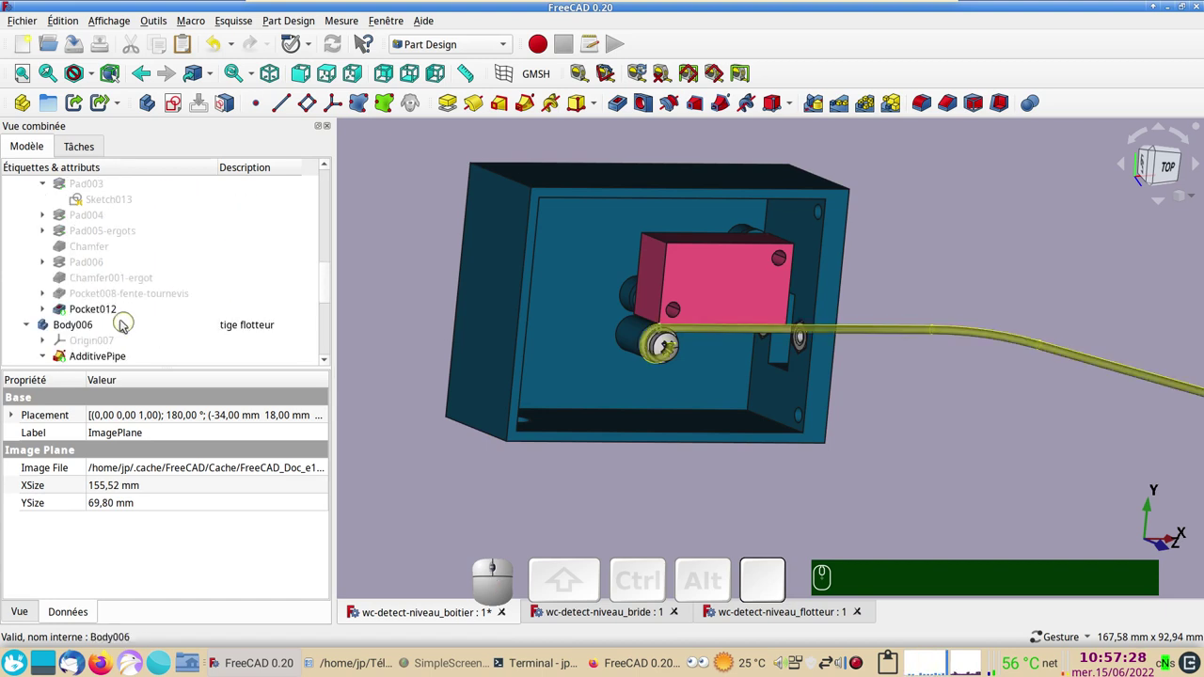
pyautogui.scroll(3)
pyautogui.click(106, 298)
pyautogui.press('space')
pyautogui.click(527, 473)
pyautogui.click(468, 374)
pyautogui.press('space')
pyautogui.moveTo(457, 395); pyautogui.dragTo(983, 314)
pyautogui.scroll(3)
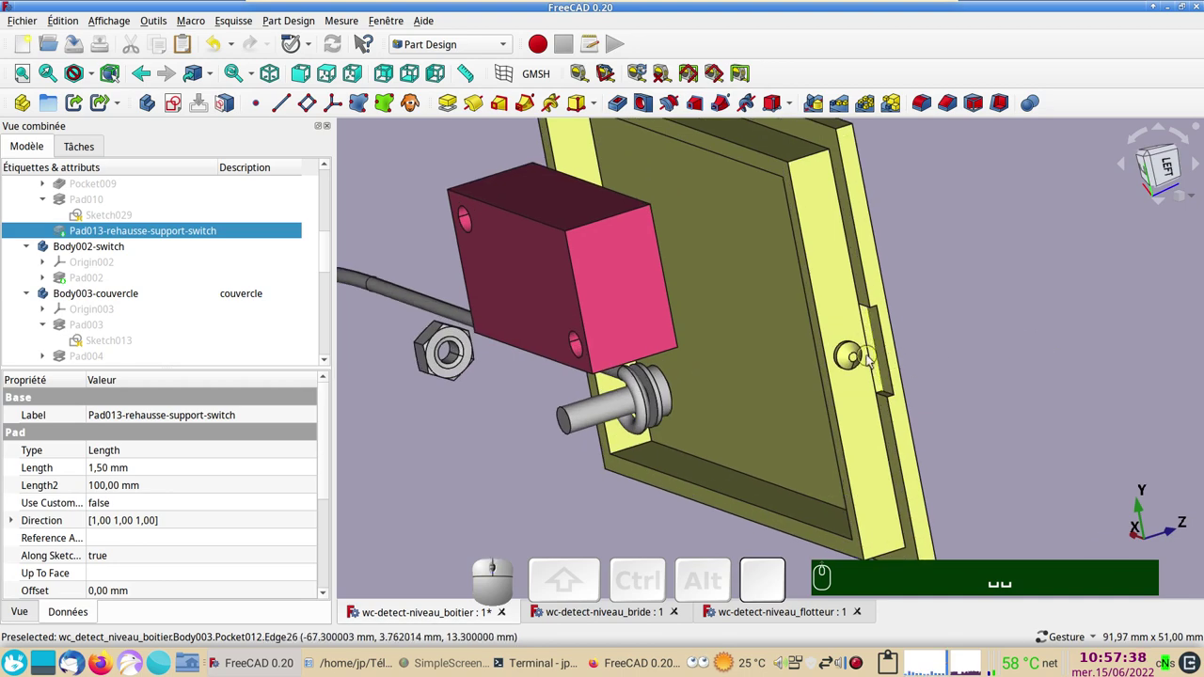
pyautogui.scroll(-3)
pyautogui.moveTo(1072, 349); pyautogui.dragTo(798, 307)
pyautogui.moveTo(876, 280); pyautogui.dragTo(381, 302)
pyautogui.press('space')
pyautogui.scroll(3)
pyautogui.scroll(3)
pyautogui.click(535, 420)
pyautogui.press('space')
pyautogui.press('space')
pyautogui.click(595, 359)
pyautogui.press('space')
pyautogui.moveTo(825, 309); pyautogui.dragTo(545, 371)
pyautogui.moveTo(571, 362); pyautogui.dragTo(700, 368)
pyautogui.scroll(-3)
pyautogui.write('␣␣␣...6×␣␣␣...6×␣␣␣...6×')
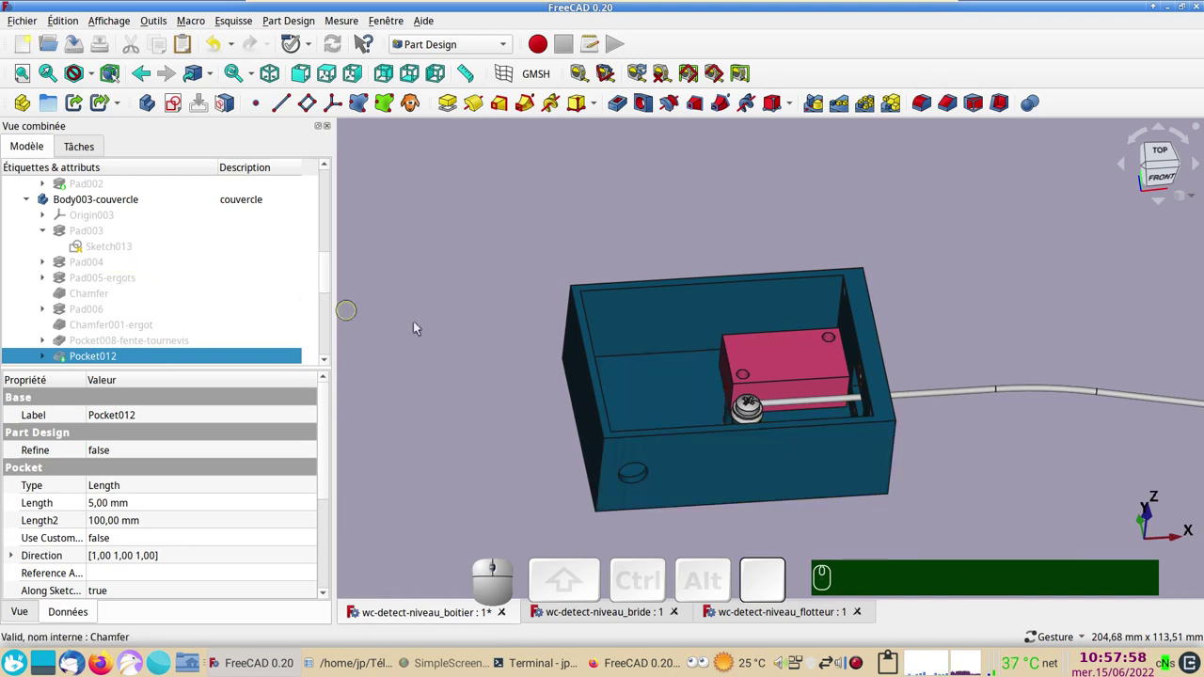
# Inspect the box and rod from below and above, then make wc-detect-niveau_bride the active document.
pyautogui.click(992, 324)
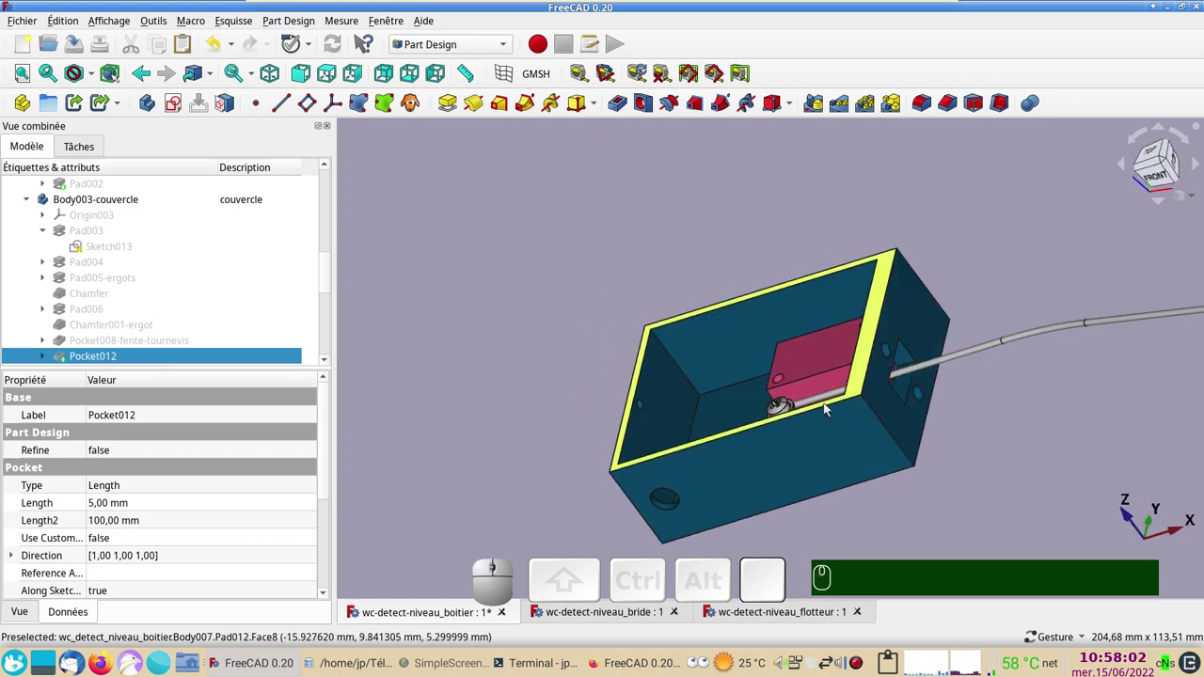
pyautogui.moveTo(808, 444); pyautogui.dragTo(830, 485)
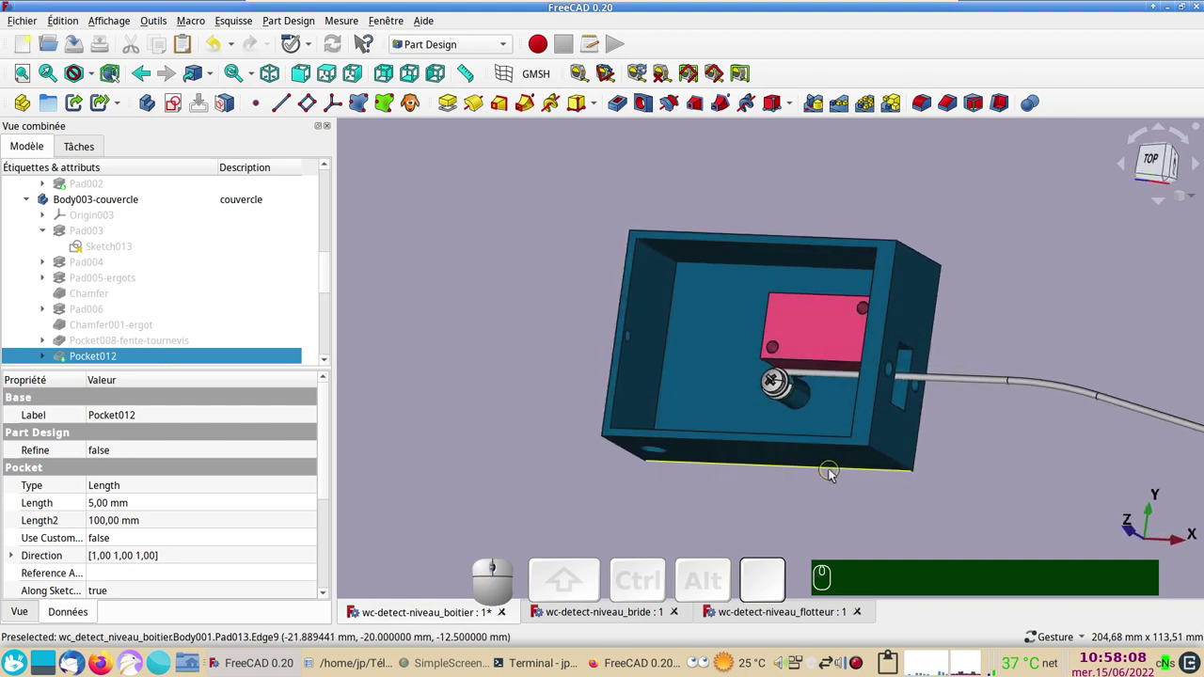
pyautogui.moveTo(955, 459); pyautogui.dragTo(727, 417)
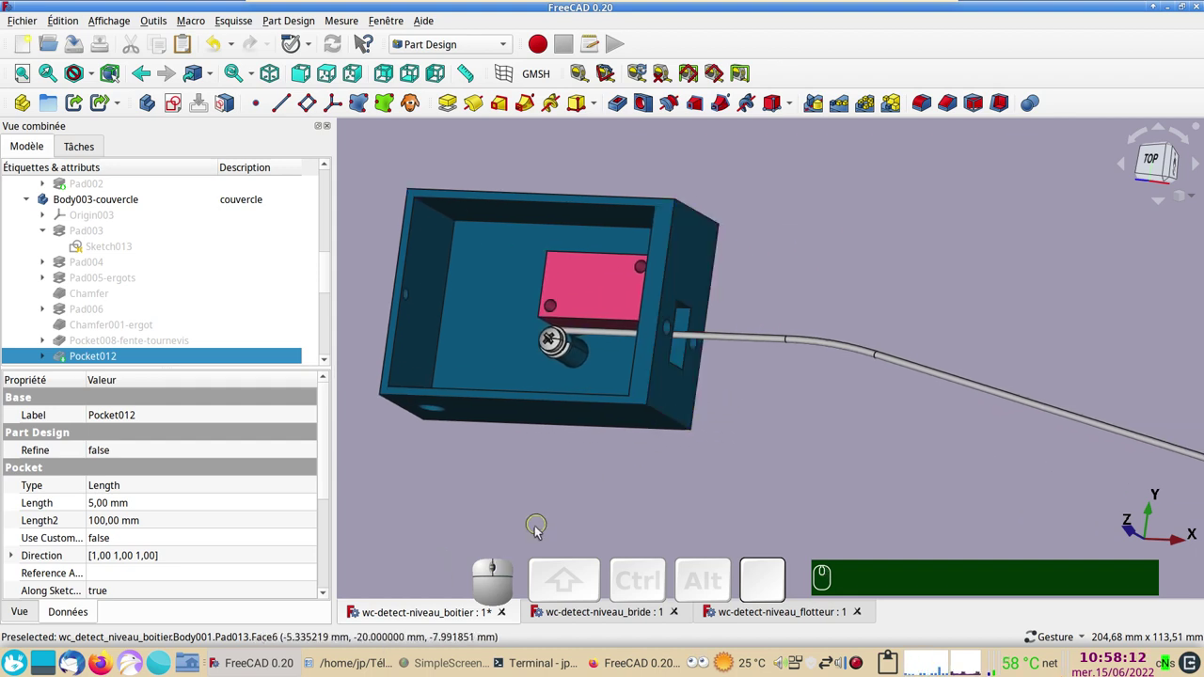
pyautogui.scroll(-3)
pyautogui.rightClick(841, 438)
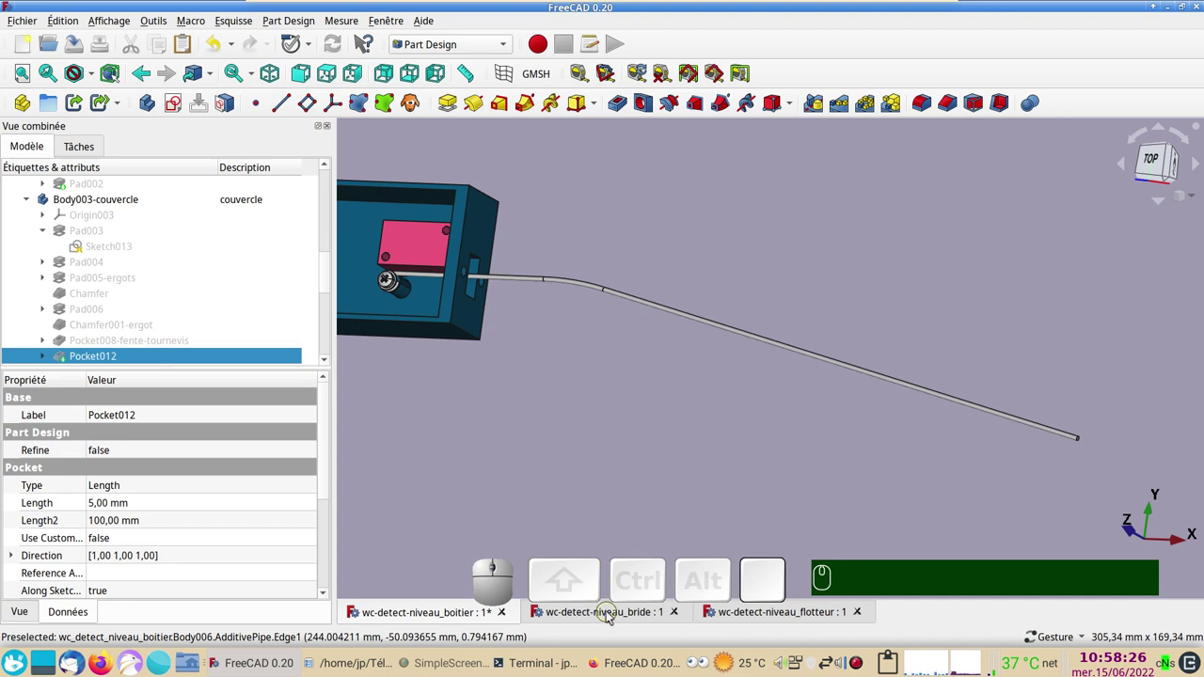
pyautogui.moveTo(487, 297); pyautogui.dragTo(546, 290)
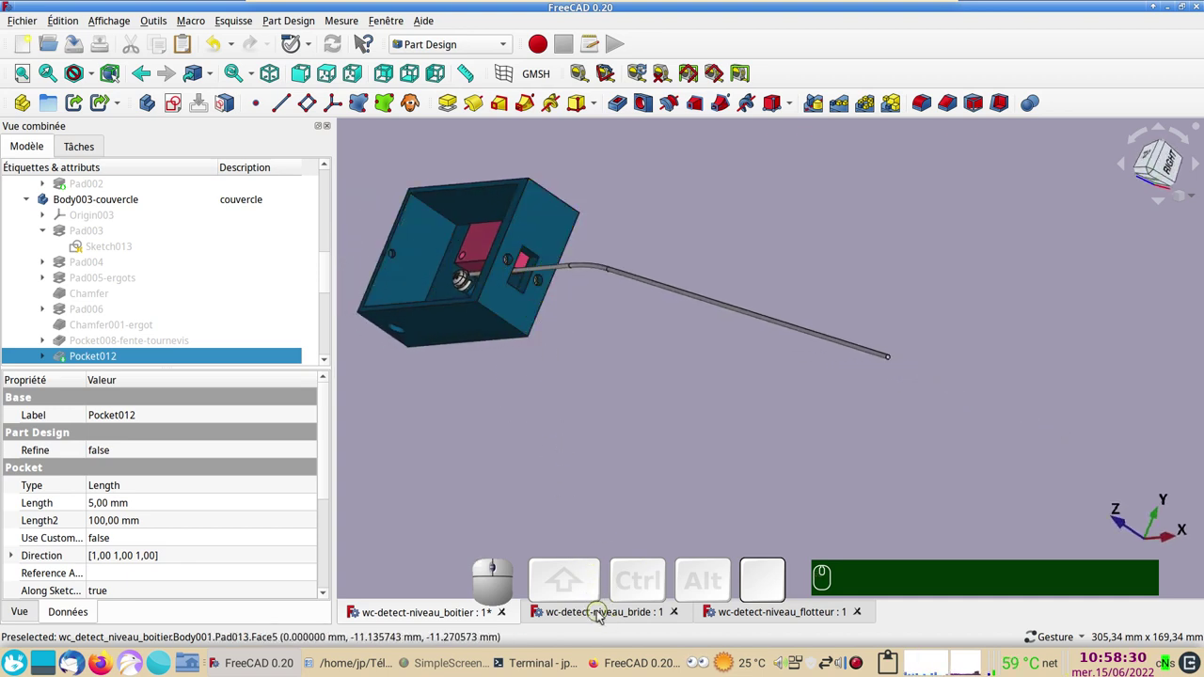
pyautogui.click(603, 615)
# Select Pad007 of Body004-cloison and briefly hide then show the partition inside the flange.
pyautogui.scroll(3)
pyautogui.rightClick(633, 429)
pyautogui.moveTo(545, 411); pyautogui.dragTo(793, 407)
pyautogui.click(793, 404)
pyautogui.click(591, 311)
pyautogui.press('space')
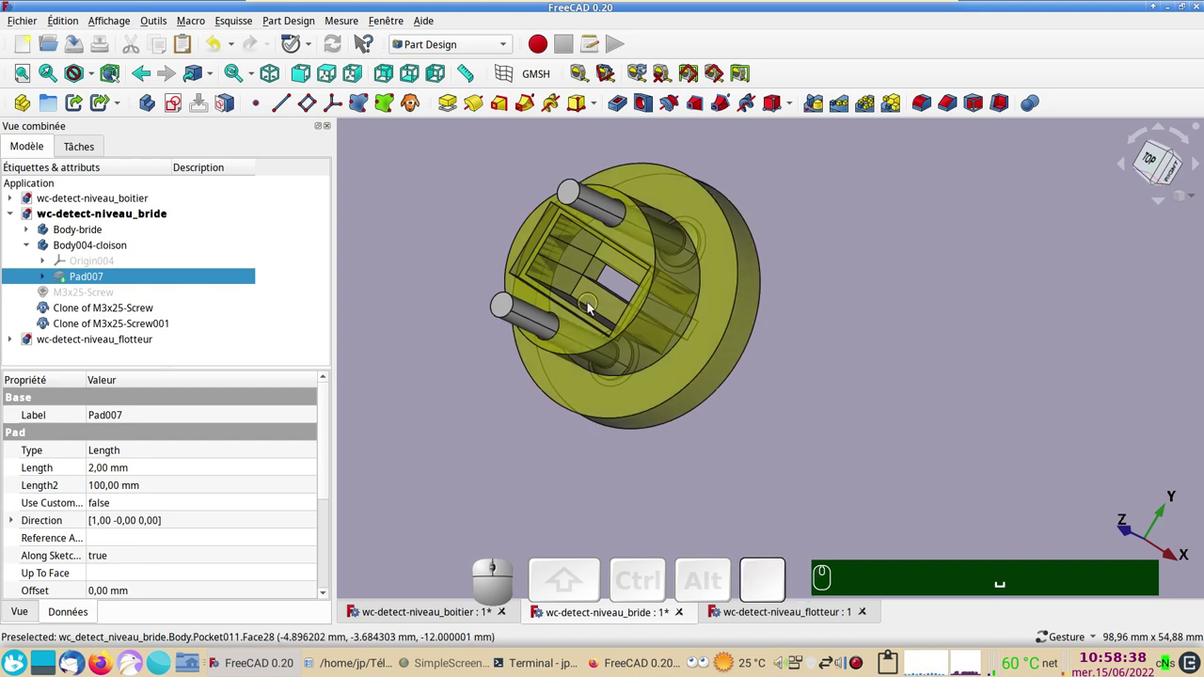
pyautogui.press('space')
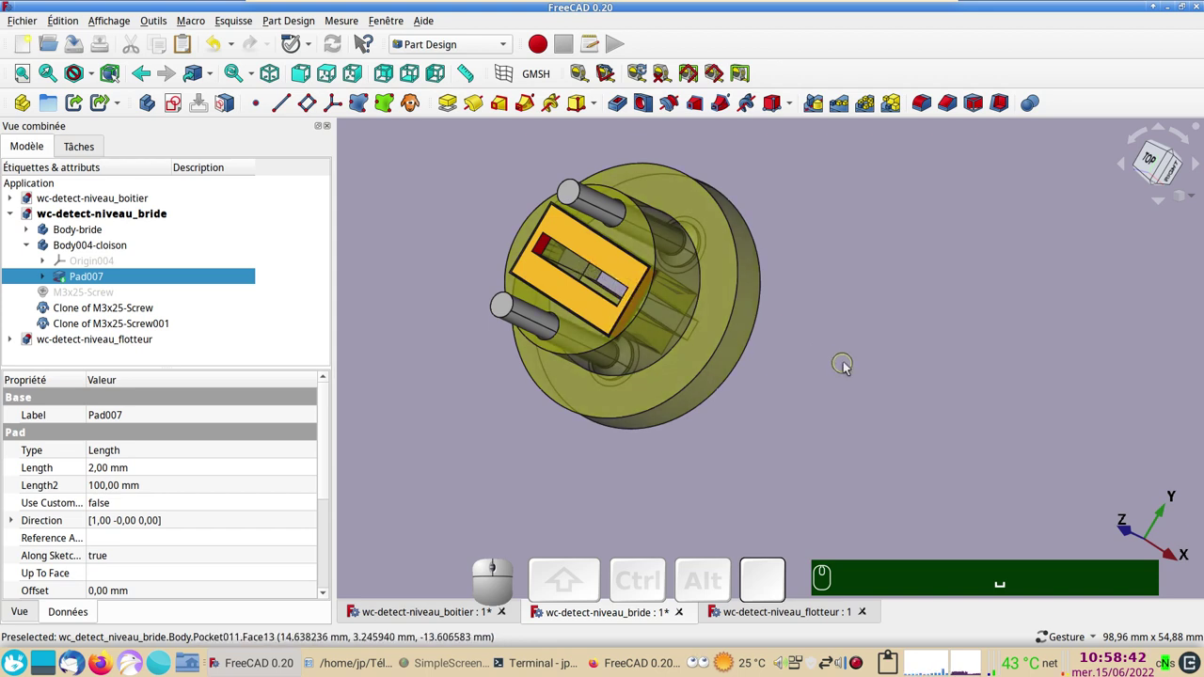
# Check the flange's screw heads from the side, then make wc-detect-niveau_flotteur active and view the float side-on.
pyautogui.scroll(-3)
pyautogui.moveTo(885, 328); pyautogui.dragTo(739, 325)
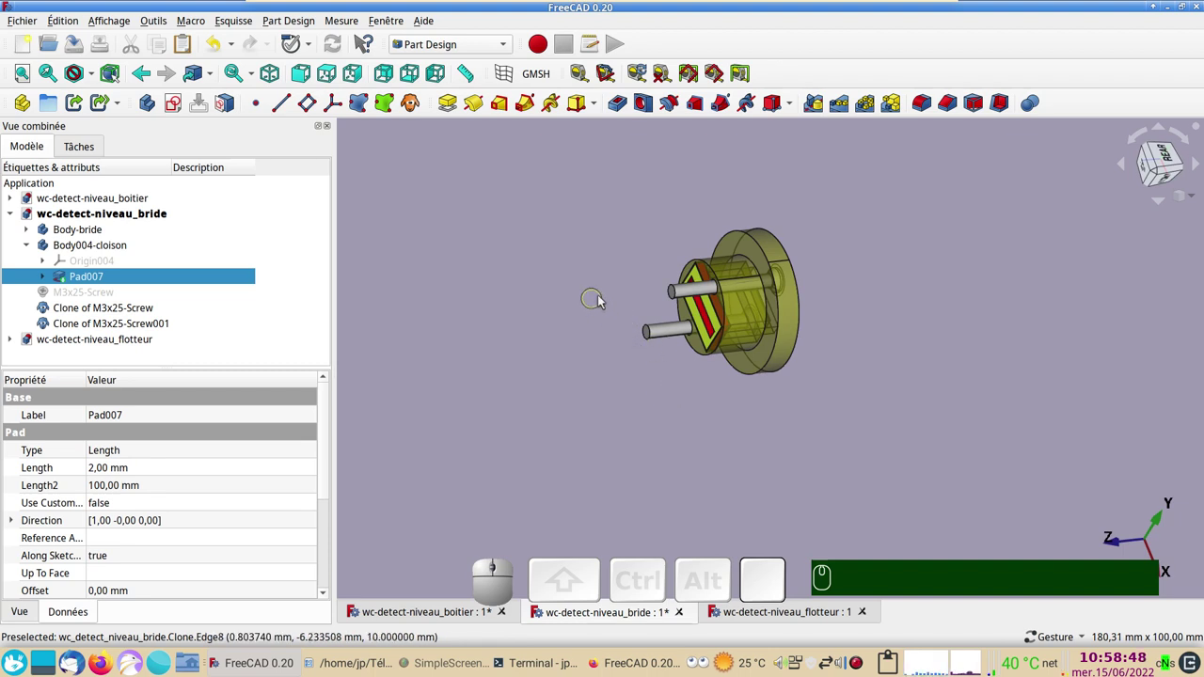
pyautogui.moveTo(868, 403); pyautogui.dragTo(142, 269)
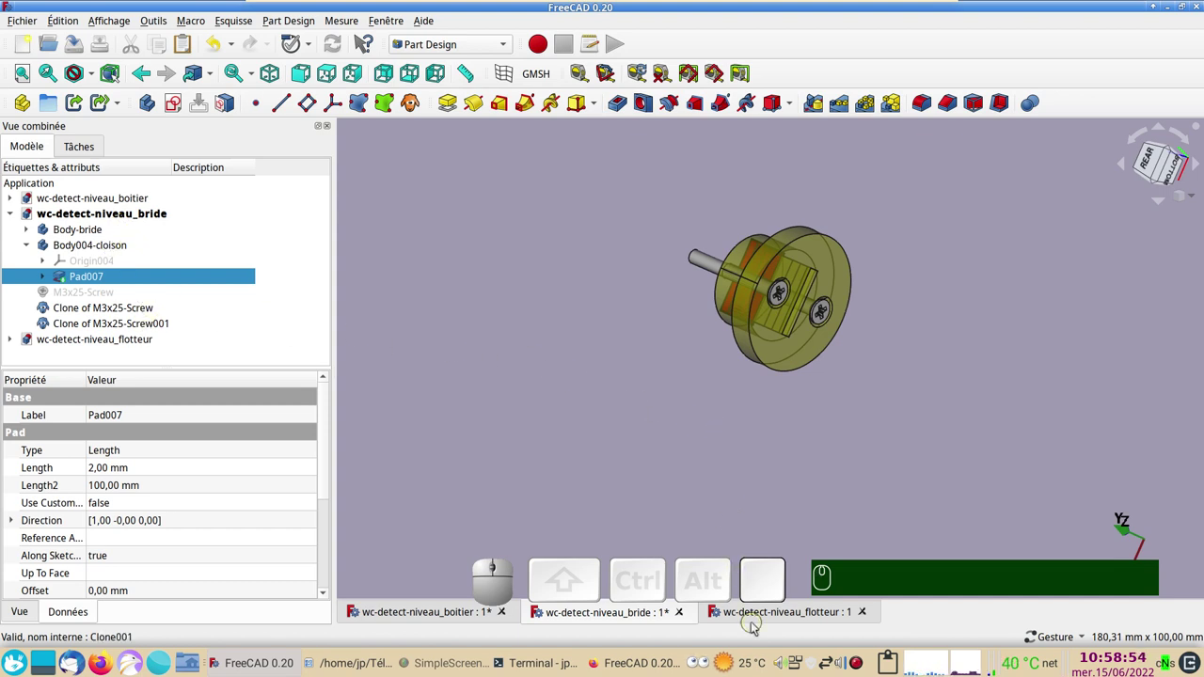
pyautogui.click(753, 620)
pyautogui.moveTo(587, 379); pyautogui.dragTo(700, 462)
pyautogui.moveTo(730, 455); pyautogui.dragTo(582, 483)
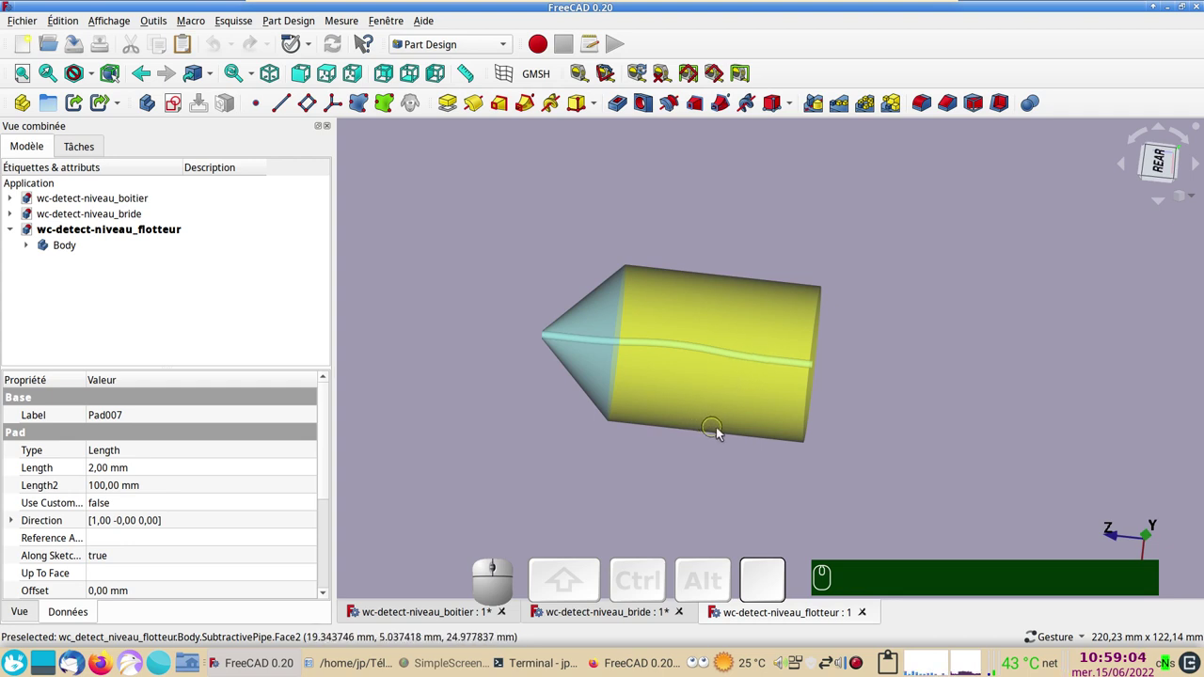
# Inspect the float from above, then return to the wc-detect-niveau_boitier document showing the switch box and rod.
pyautogui.moveTo(453, 278); pyautogui.dragTo(474, 303)
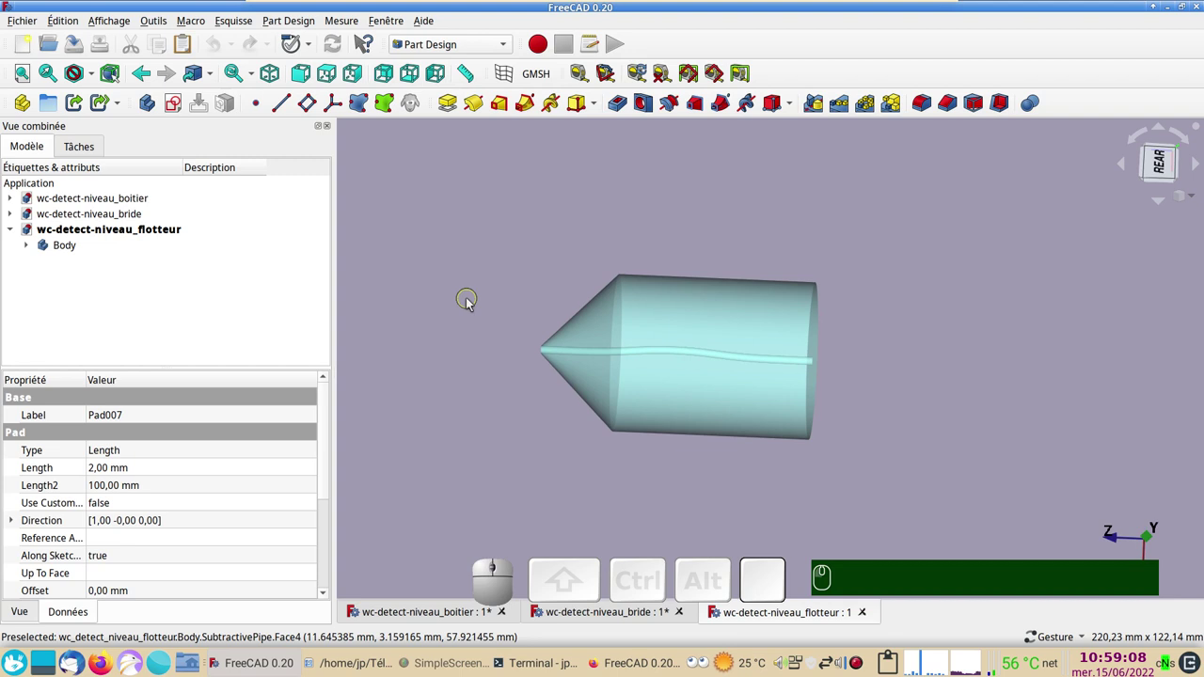
pyautogui.press('KP_1')
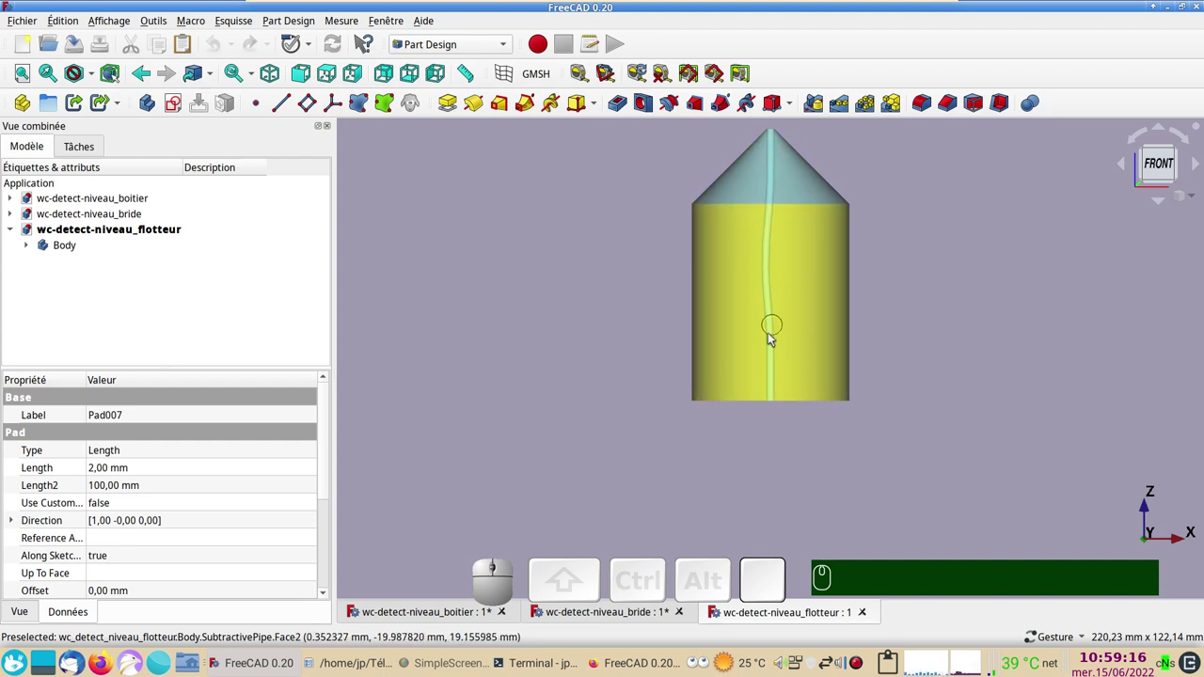
pyautogui.moveTo(610, 321); pyautogui.dragTo(614, 409)
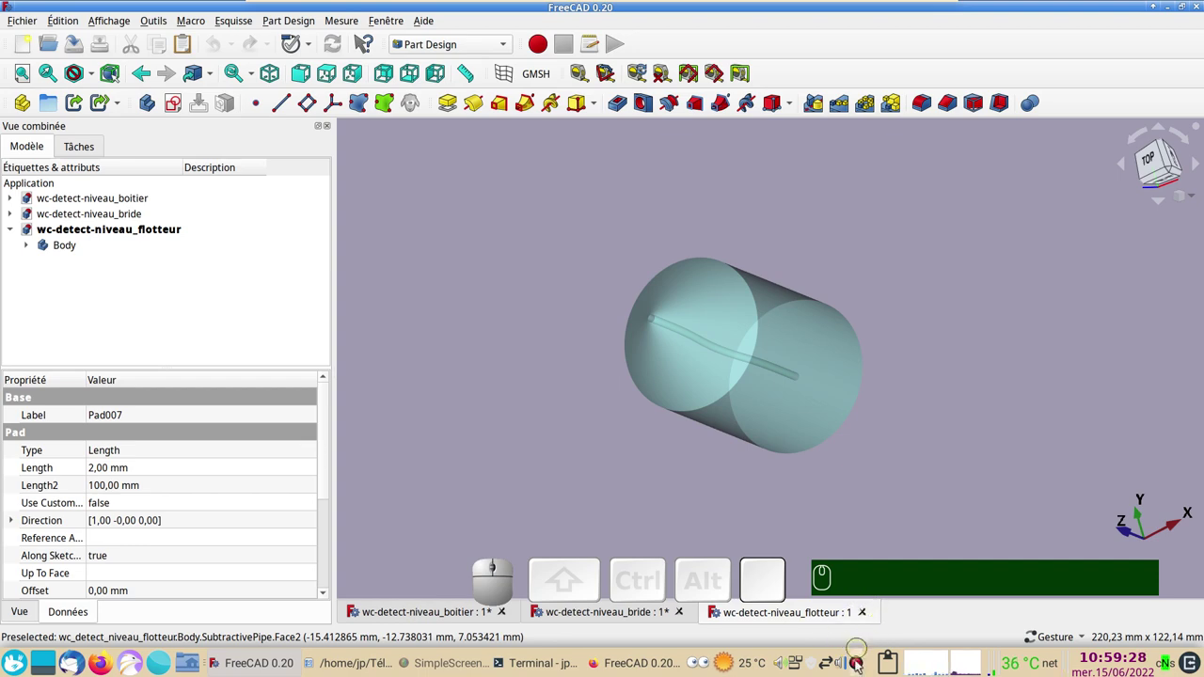
pyautogui.rightClick(861, 665)
# Make wc-detect-niveau_bride active again, showing the flange with its partition and two screw clones.
pyautogui.click(786, 488)
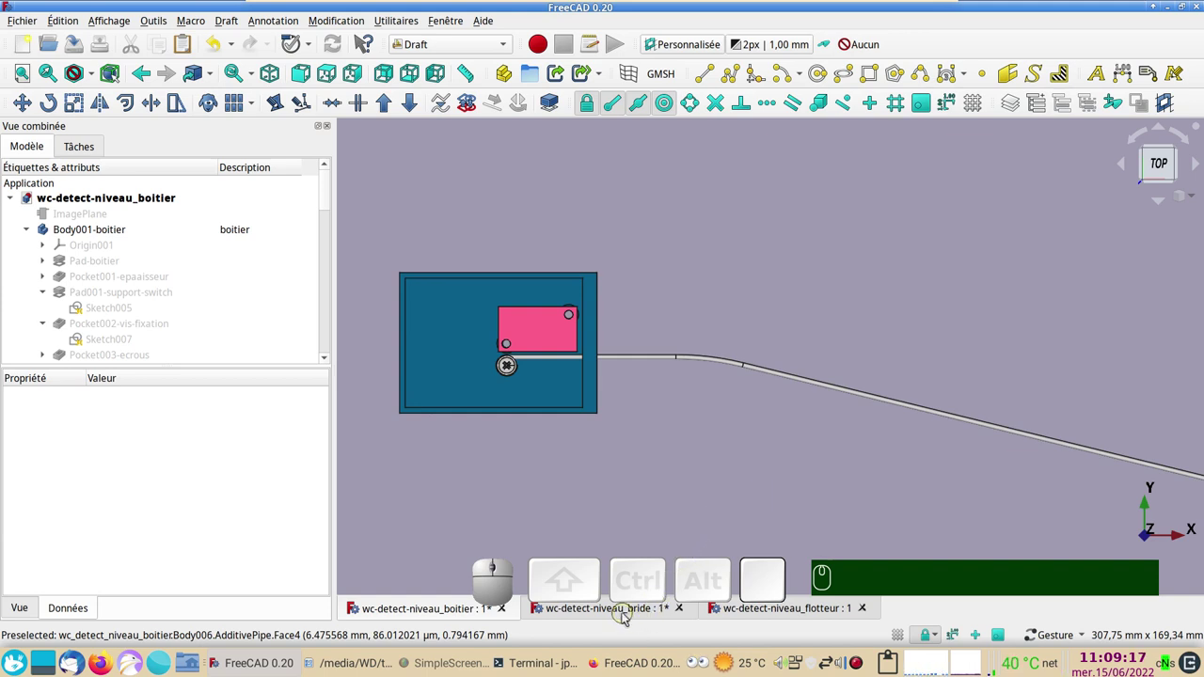
pyautogui.click(625, 618)
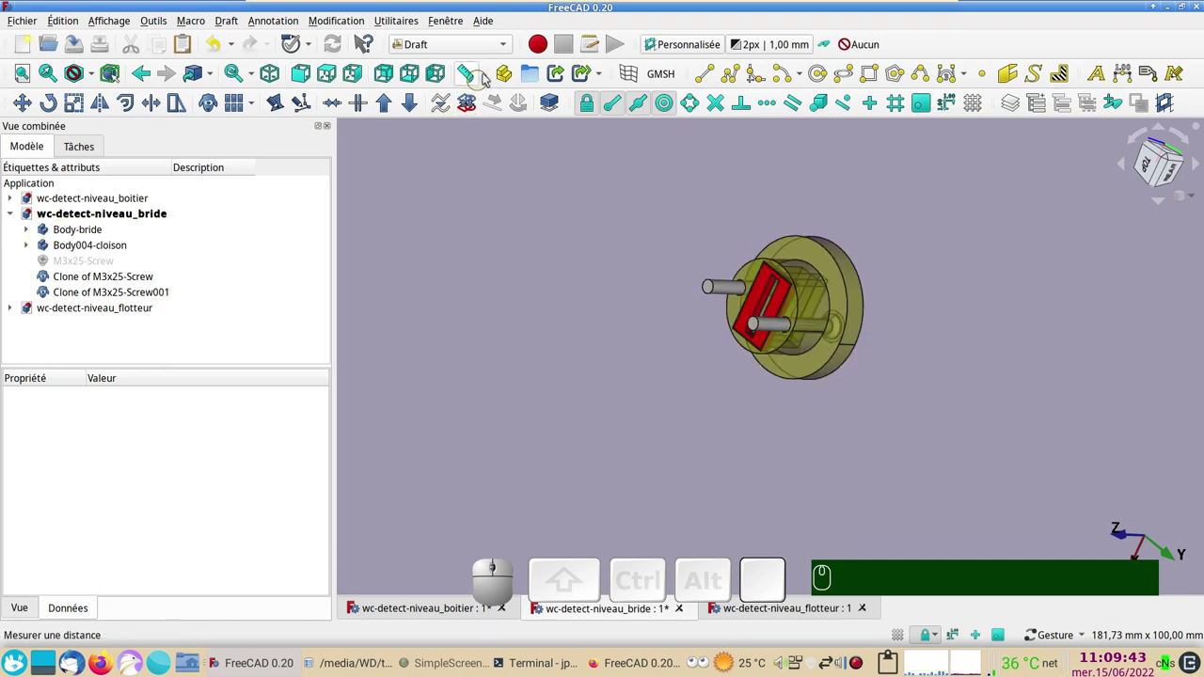
# Create a Part container and move Body-bride through the second screw clone into it.
pyautogui.click(504, 74)
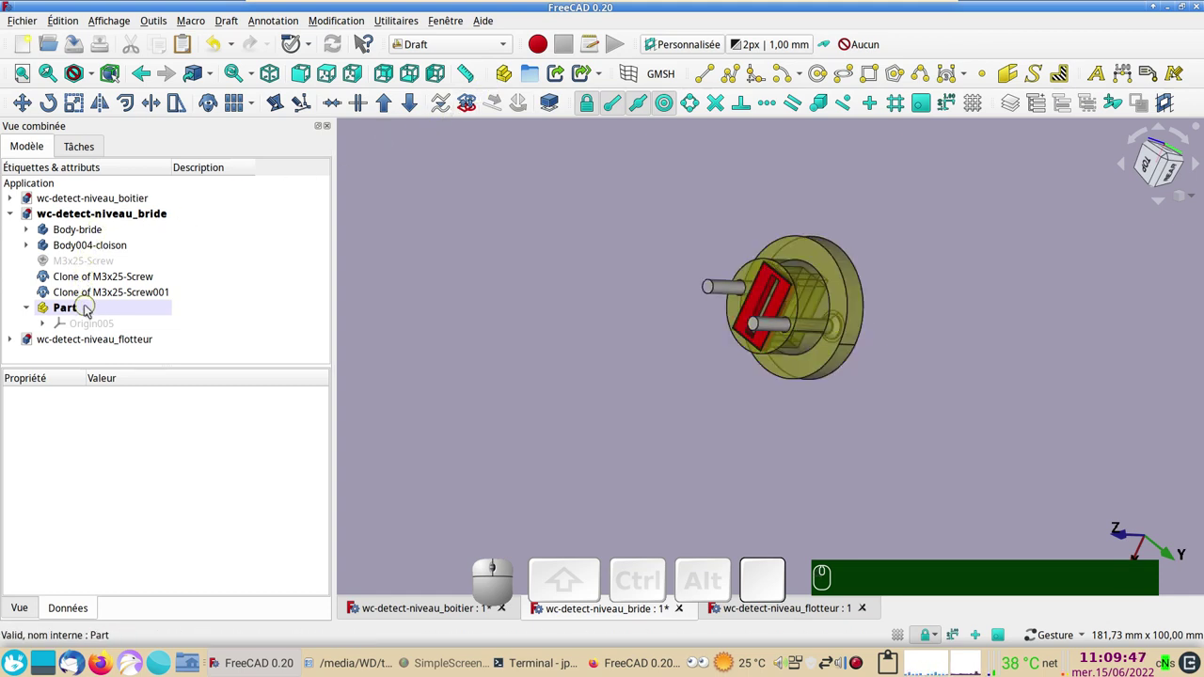
pyautogui.click(93, 234)
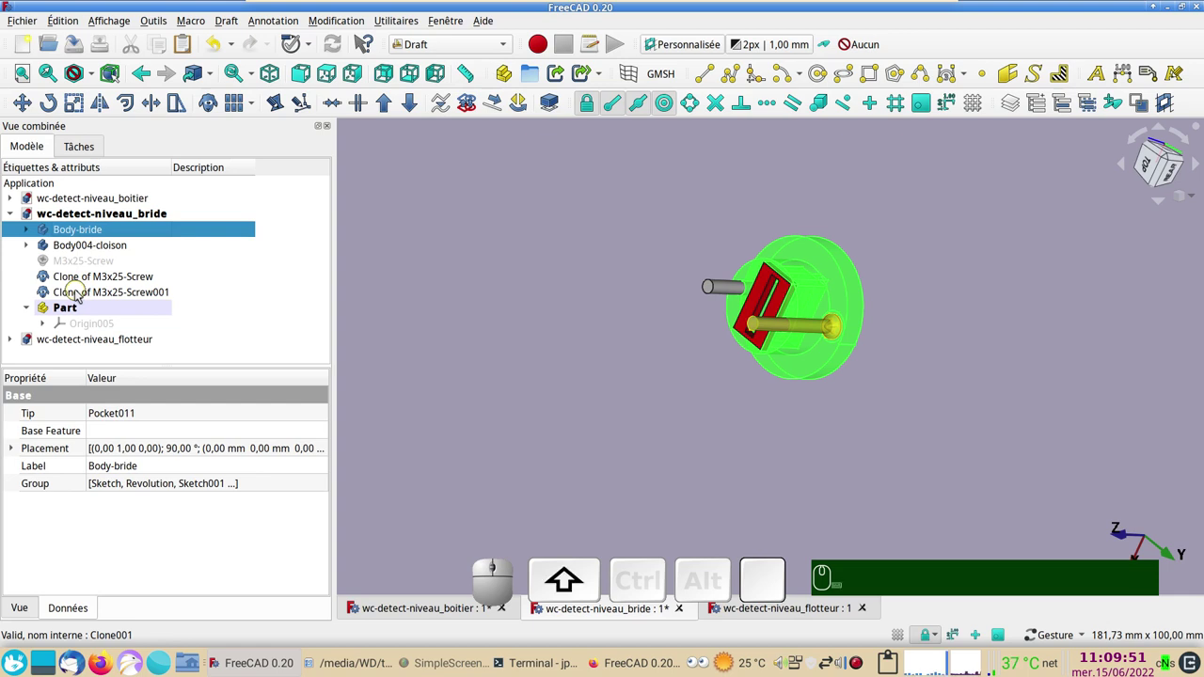
pyautogui.click(79, 295)
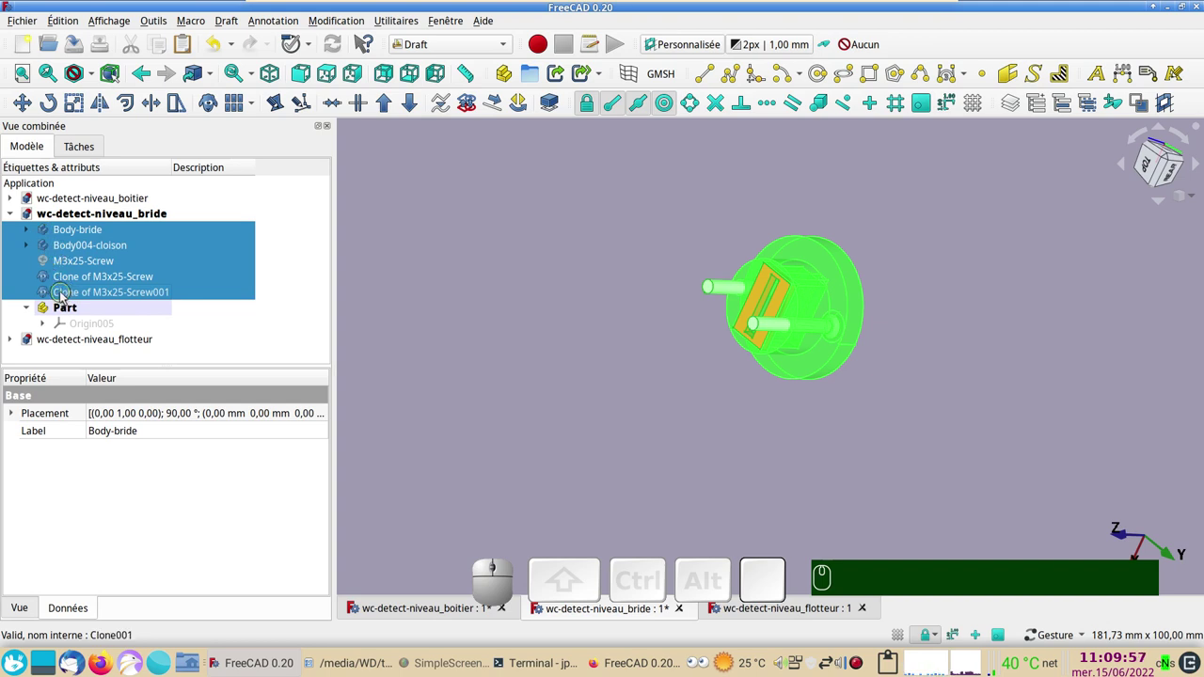
pyautogui.moveTo(64, 296); pyautogui.dragTo(77, 312)
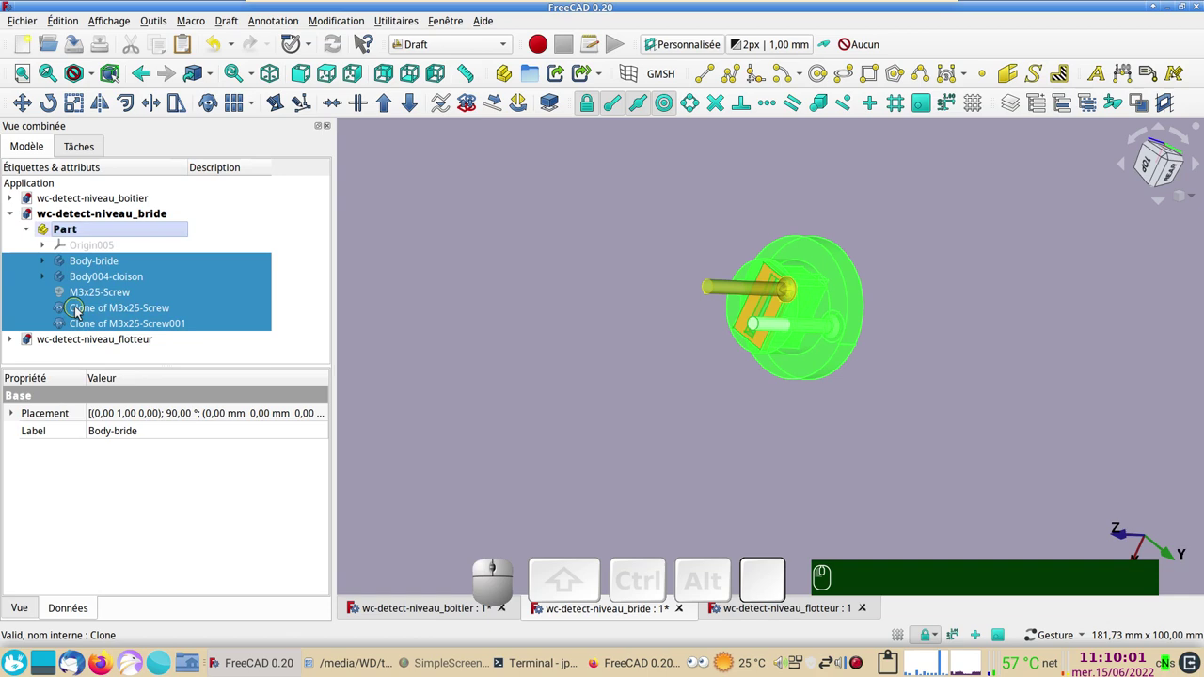
# Check the new Part container in the tree, then return to the boîtier document.
pyautogui.click(27, 233)
pyautogui.click(33, 231)
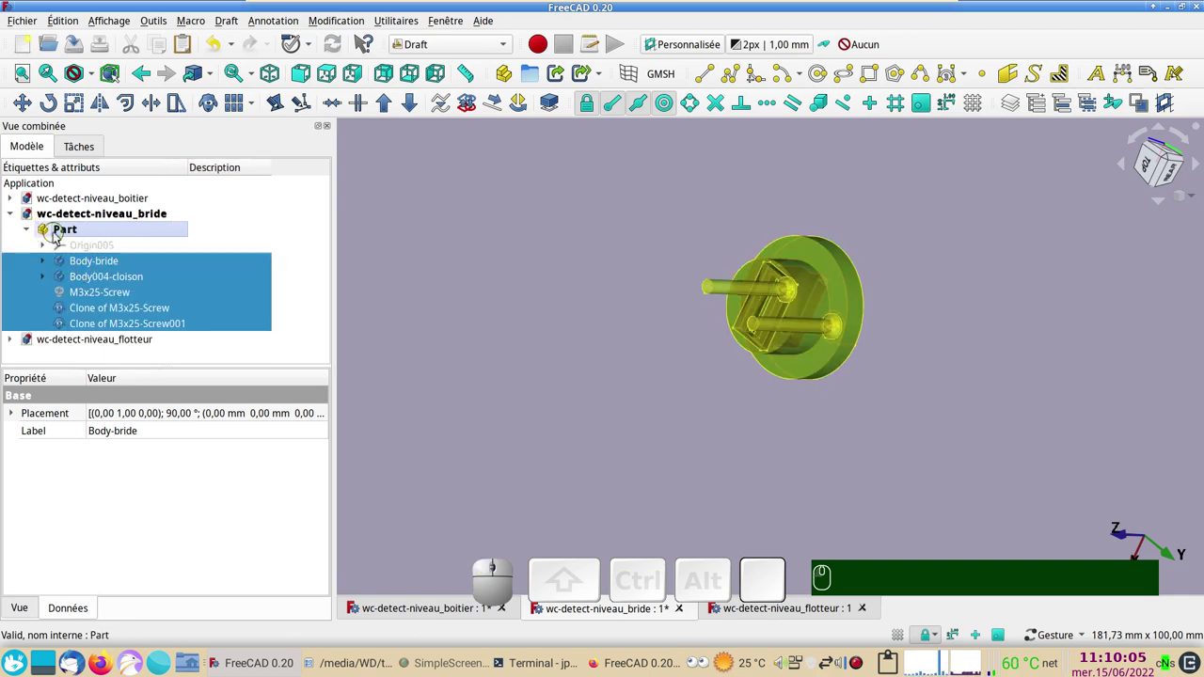
pyautogui.click(33, 232)
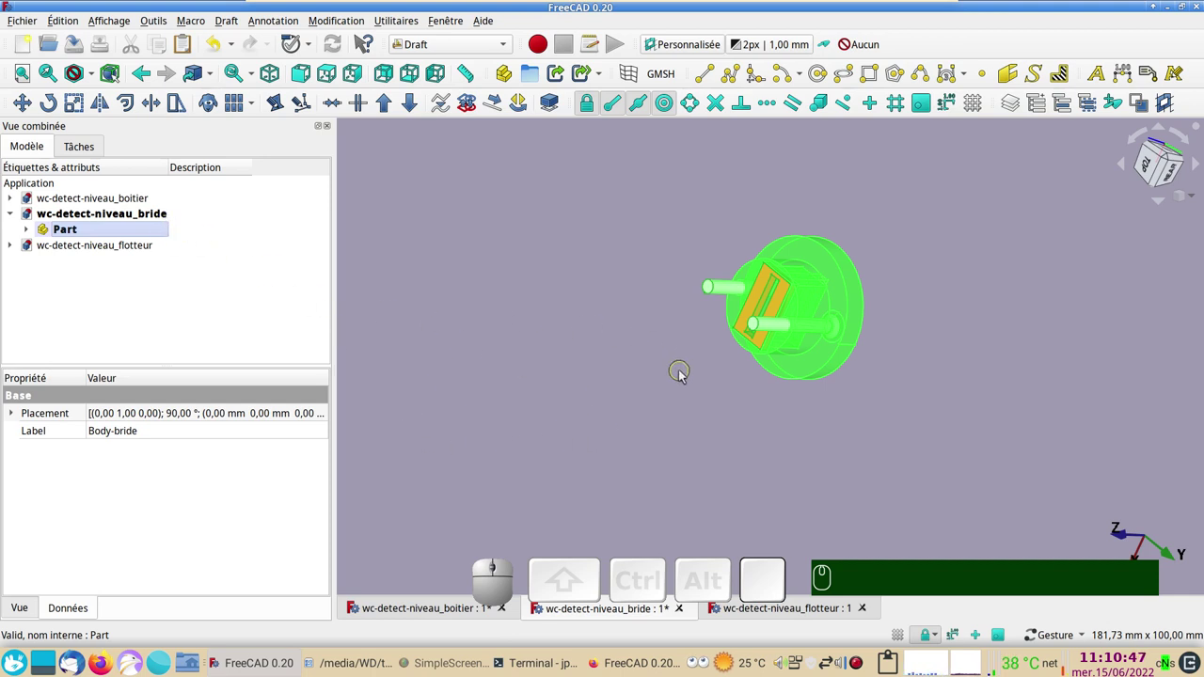
pyautogui.click(108, 231)
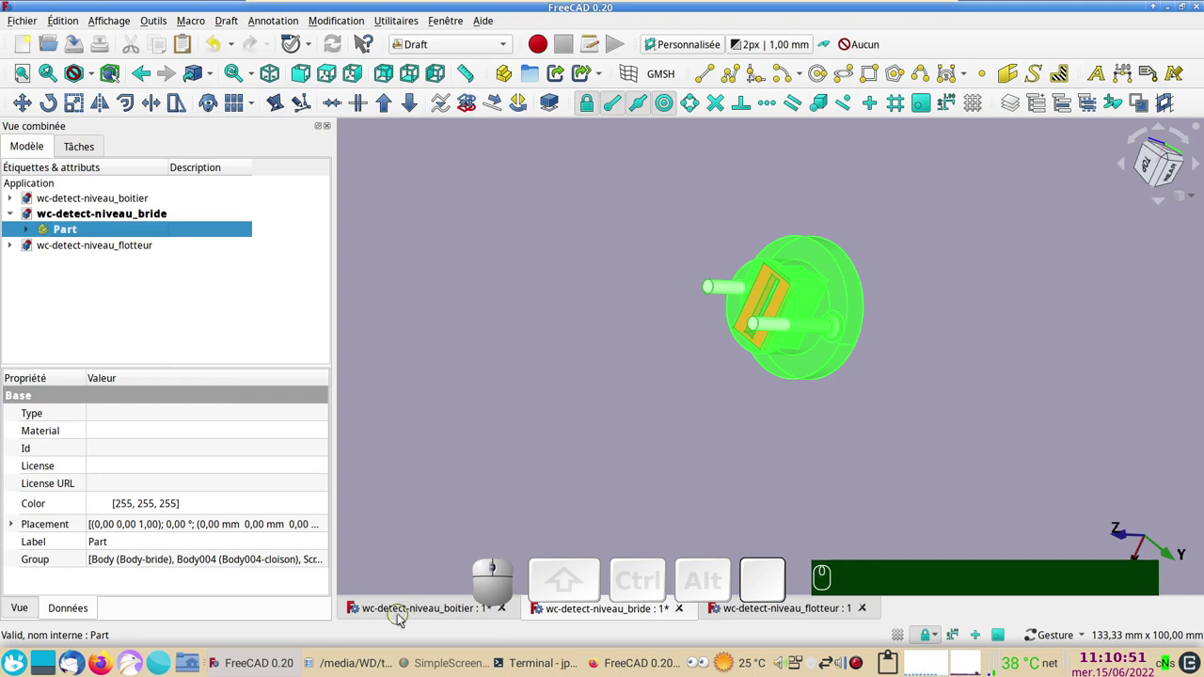
pyautogui.click(403, 614)
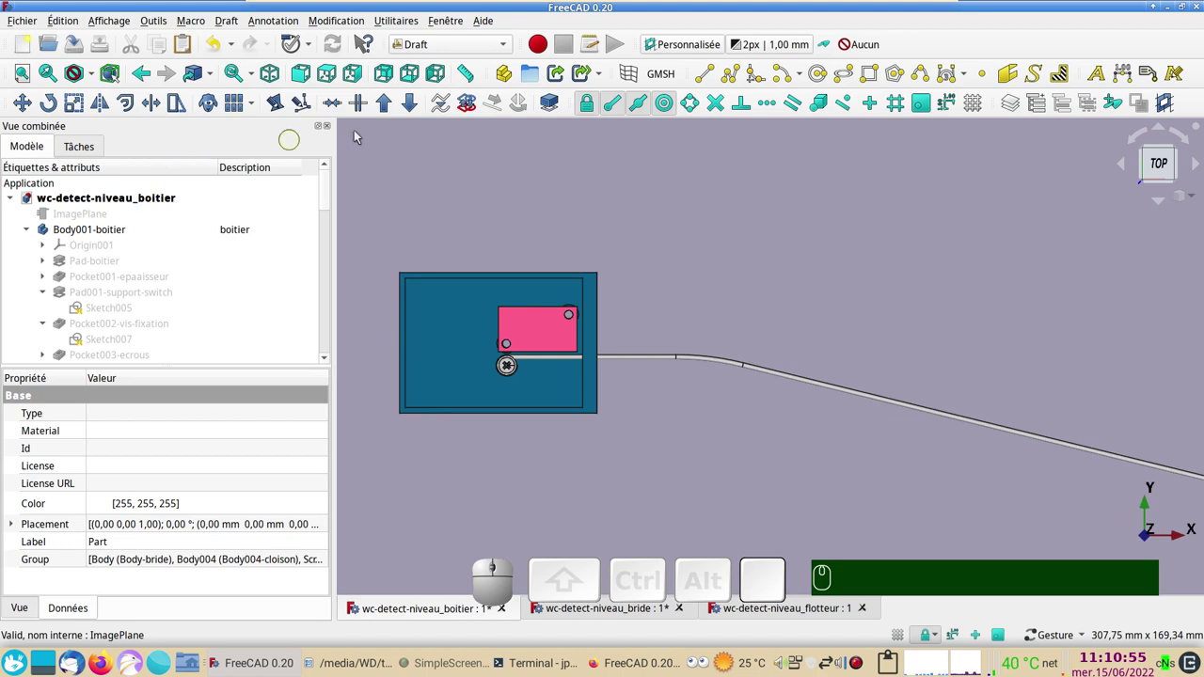
# In the Part Design workbench, add a Link to the flange Part in the boîtier document and select it.
pyautogui.click(509, 50)
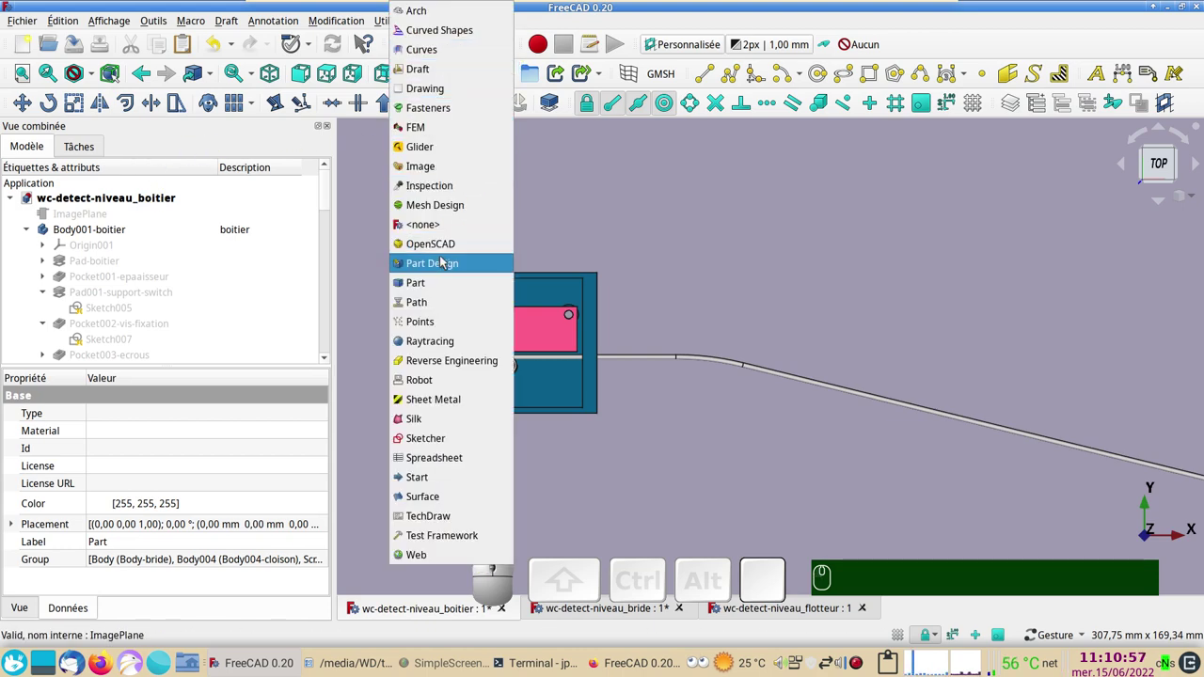
pyautogui.click(443, 265)
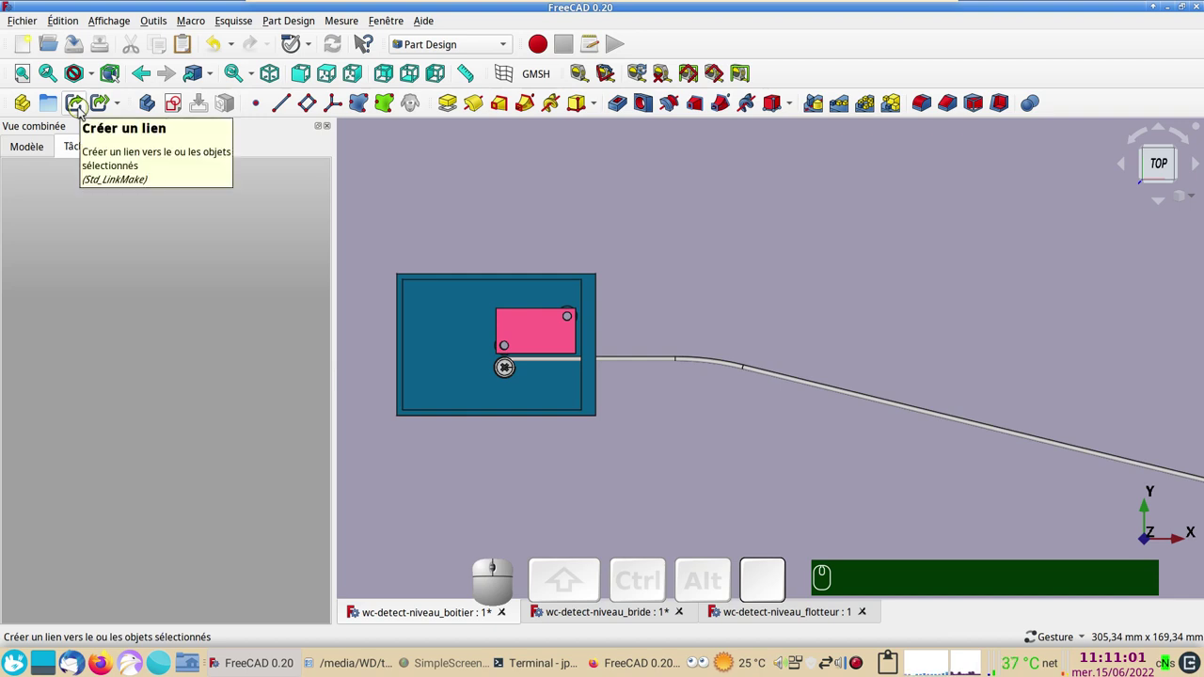
pyautogui.click(82, 112)
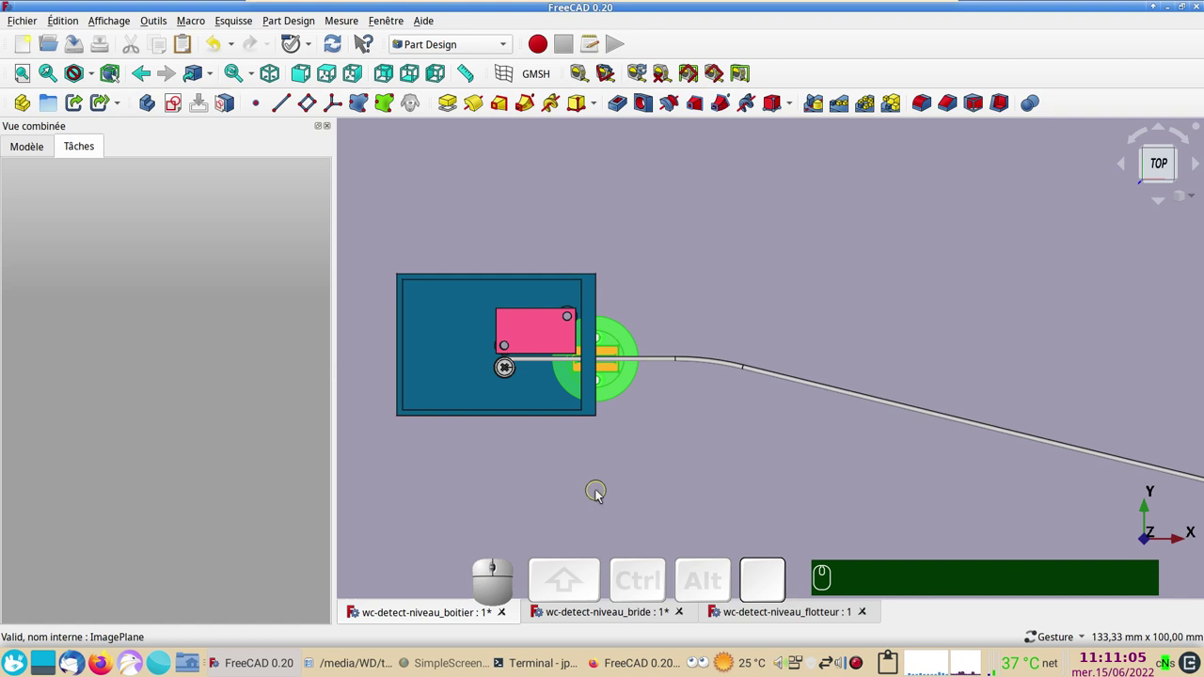
pyautogui.click(41, 154)
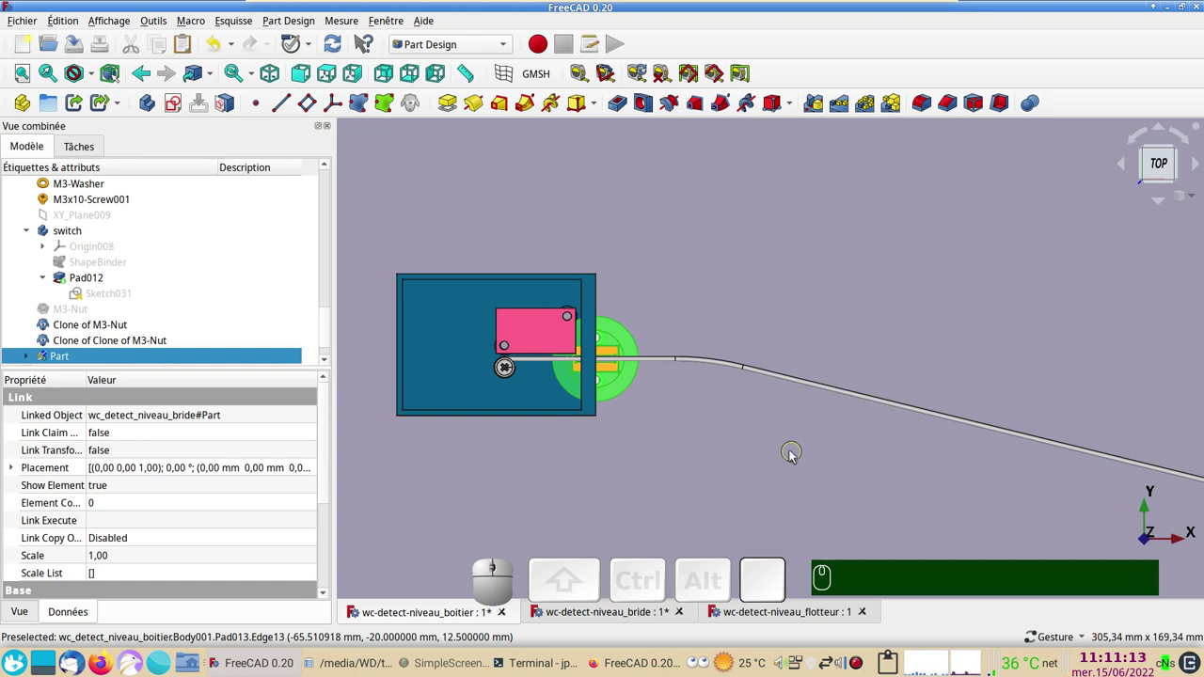
pyautogui.moveTo(745, 431); pyautogui.dragTo(1200, 228)
pyautogui.click(1160, 174)
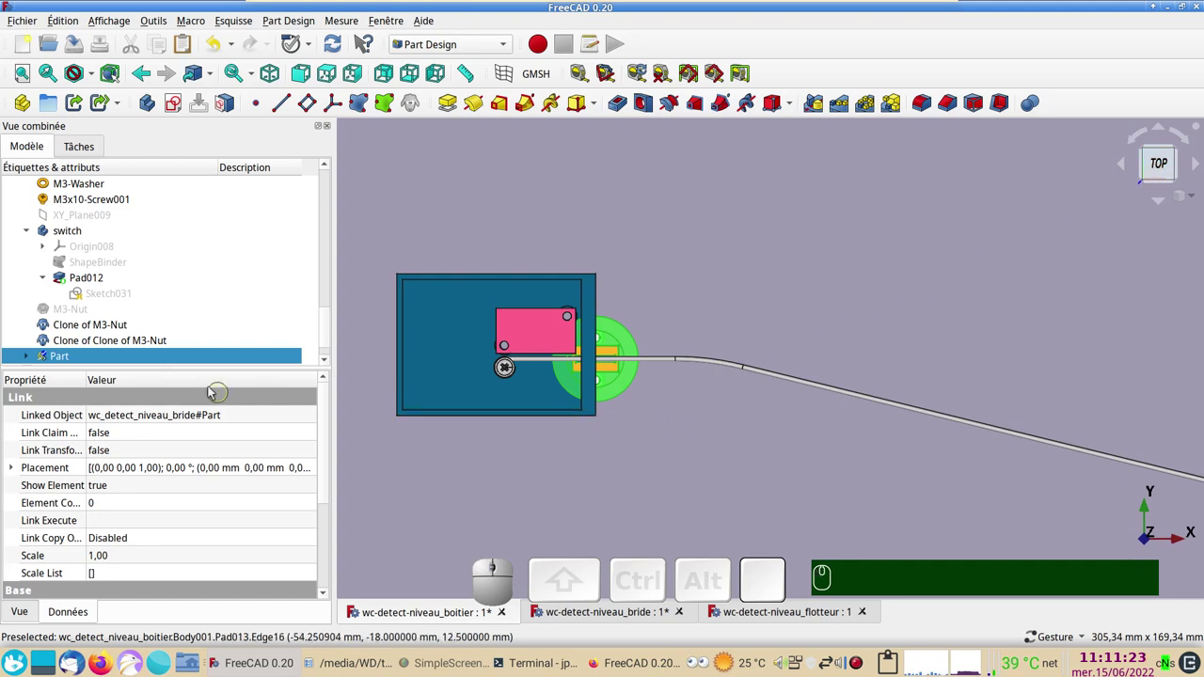
# Start Transformer on the flange link, drag it beside the box and rotate it a quarter turn upright.
pyautogui.rightClick(161, 359)
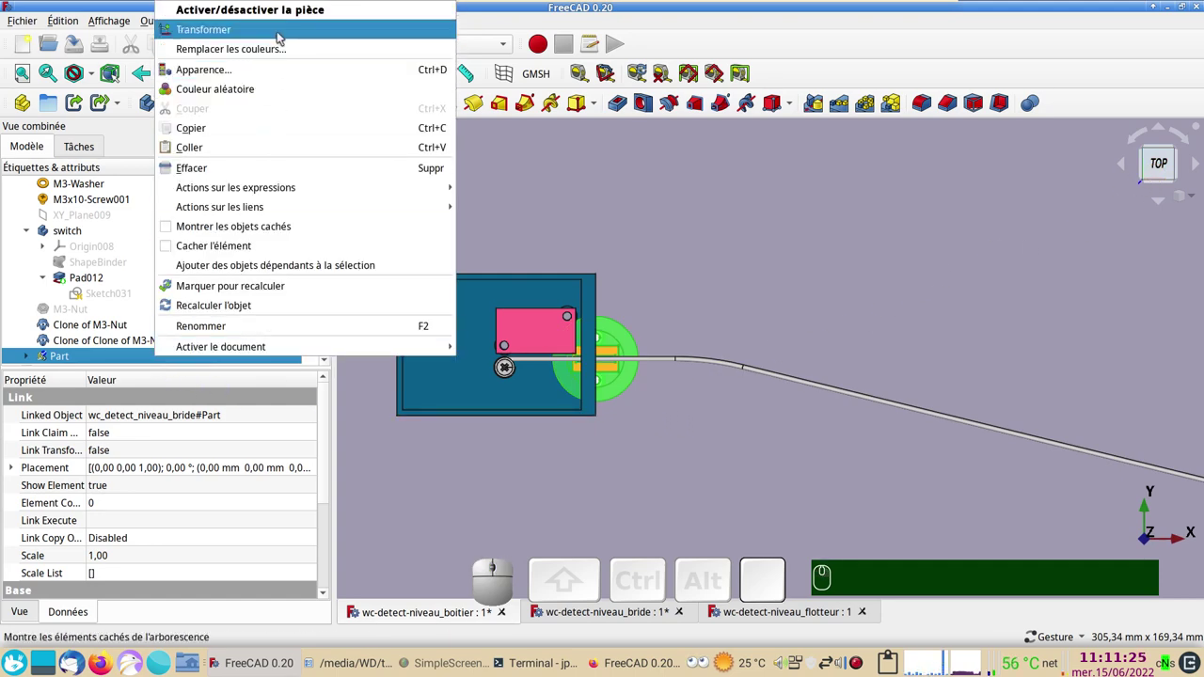
pyautogui.click(283, 36)
pyautogui.moveTo(672, 298); pyautogui.dragTo(638, 370)
pyautogui.moveTo(817, 435); pyautogui.dragTo(609, 463)
pyautogui.moveTo(610, 462); pyautogui.dragTo(359, 268)
pyautogui.press('KP_2')
pyautogui.press('KP_1')
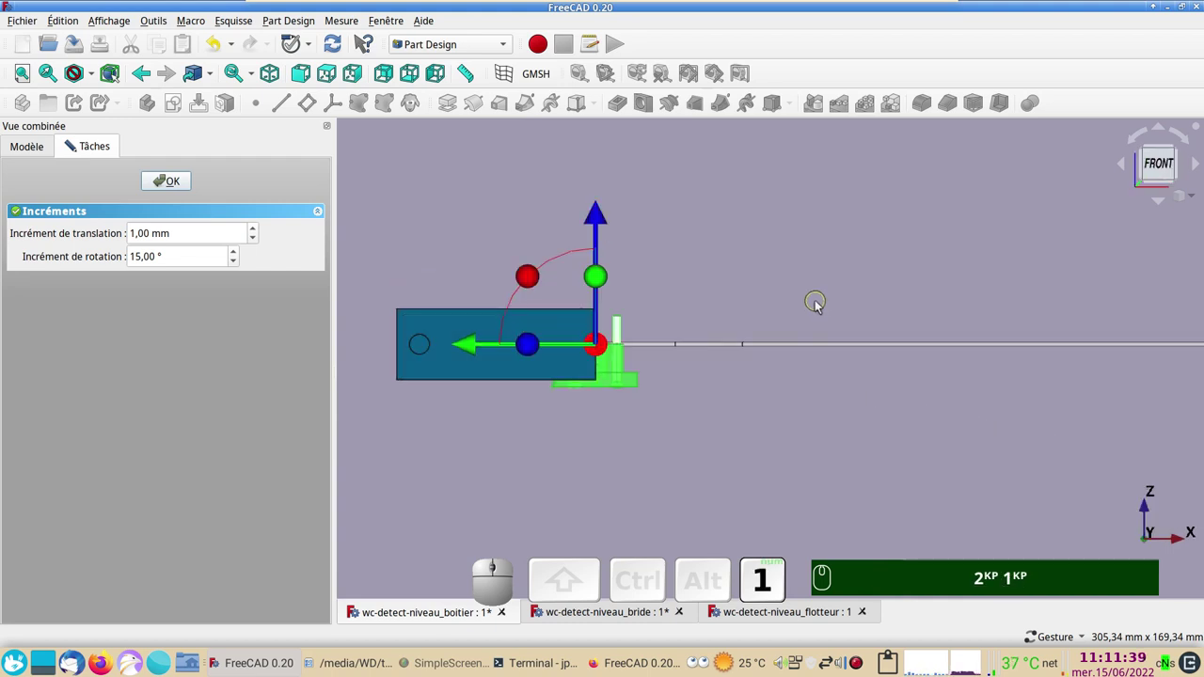
pyautogui.scroll(3)
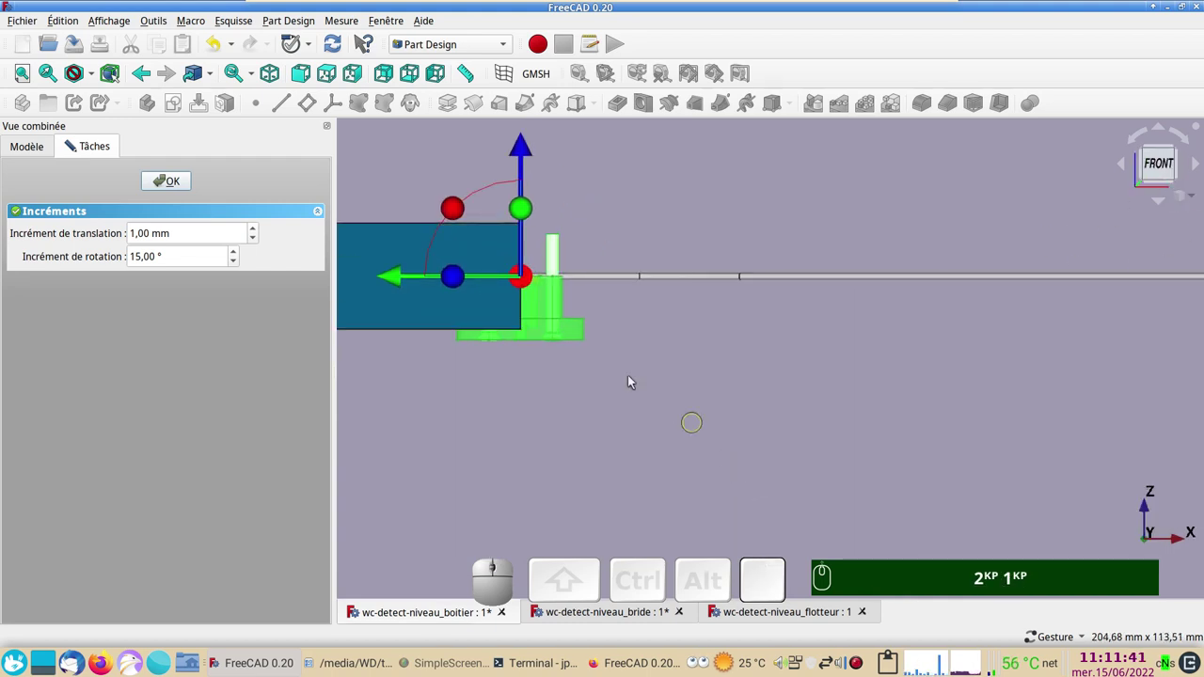
pyautogui.moveTo(455, 208); pyautogui.dragTo(498, 446)
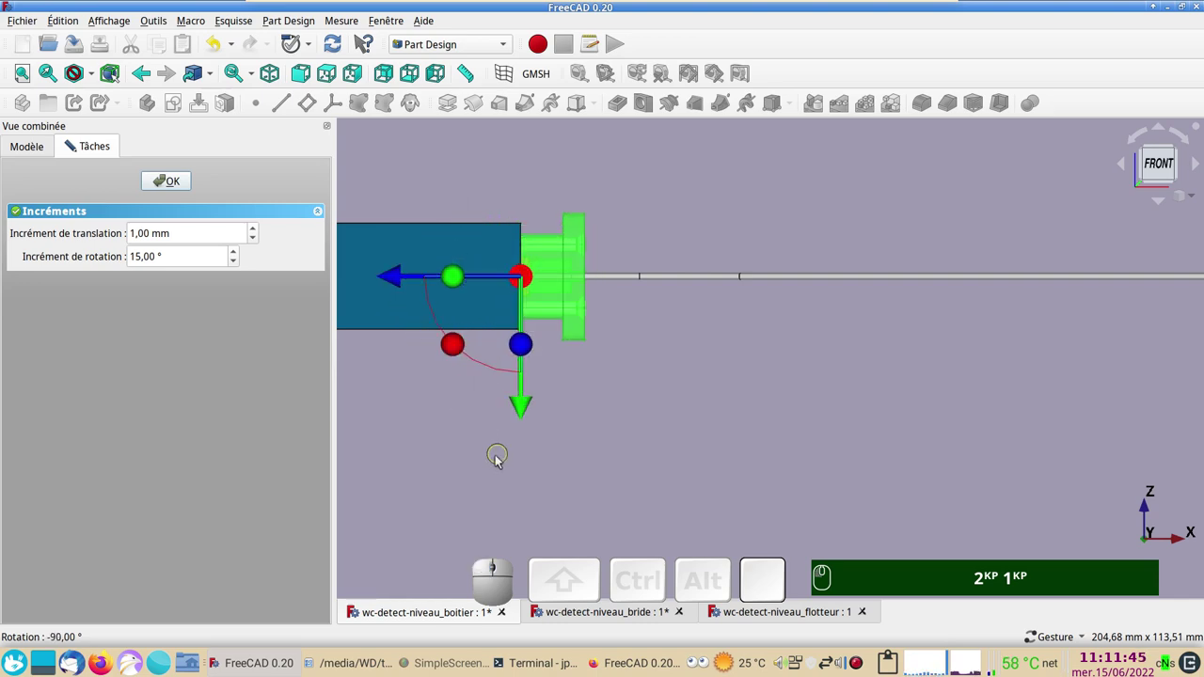
# Slide the flange onto the box wall with the rod through its centre, check the seating and confirm with OK.
pyautogui.moveTo(496, 482); pyautogui.dragTo(643, 433)
pyautogui.moveTo(642, 432); pyautogui.dragTo(653, 338)
pyautogui.moveTo(650, 274); pyautogui.dragTo(724, 355)
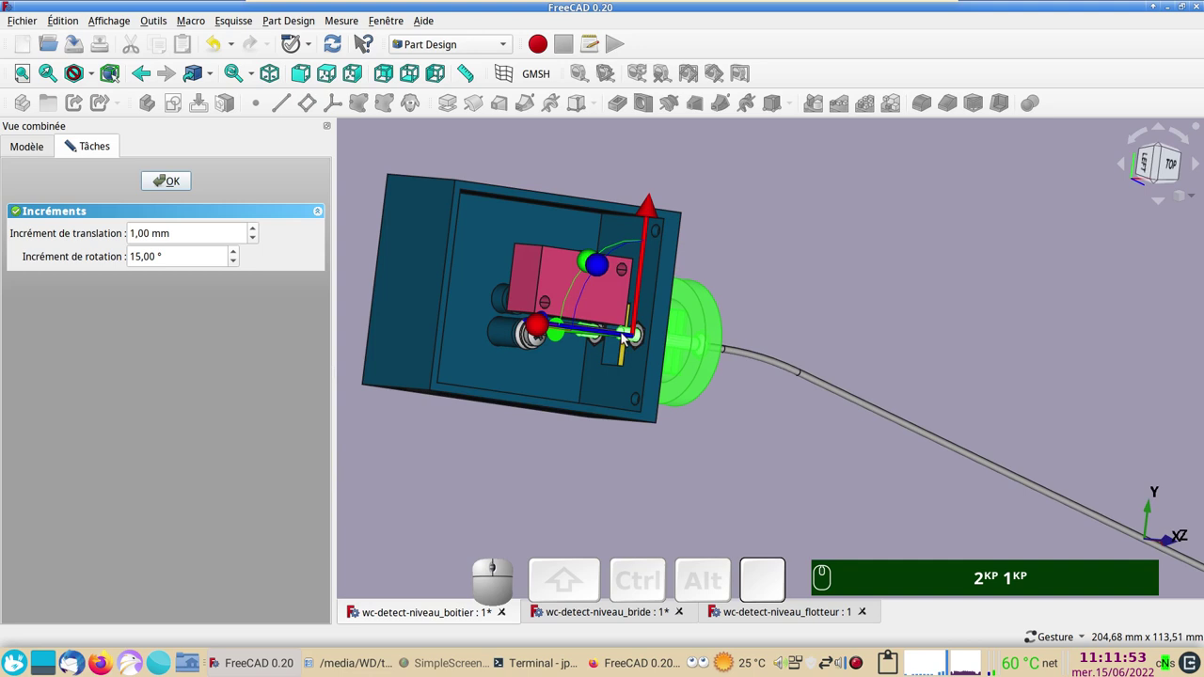
pyautogui.middleClick(626, 334)
pyautogui.moveTo(595, 376); pyautogui.dragTo(699, 378)
pyautogui.click(741, 329)
pyautogui.moveTo(659, 377); pyautogui.dragTo(679, 378)
pyautogui.scroll(3)
pyautogui.scroll(3)
pyautogui.rightClick(951, 277)
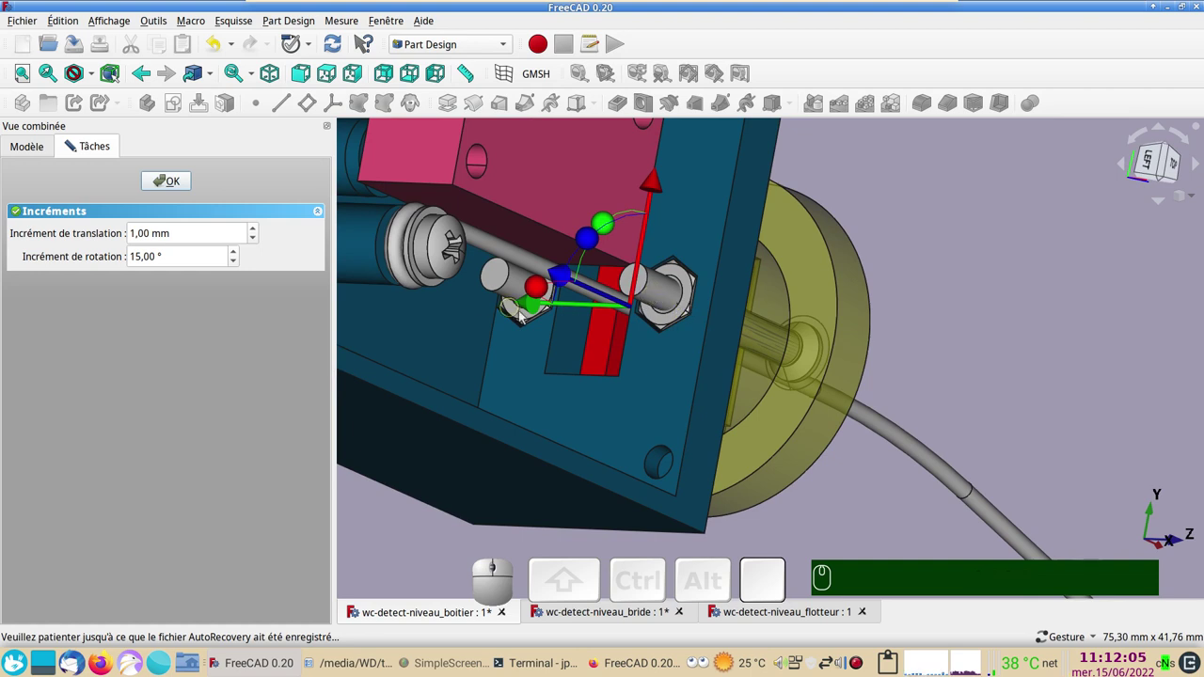
pyautogui.scroll(-3)
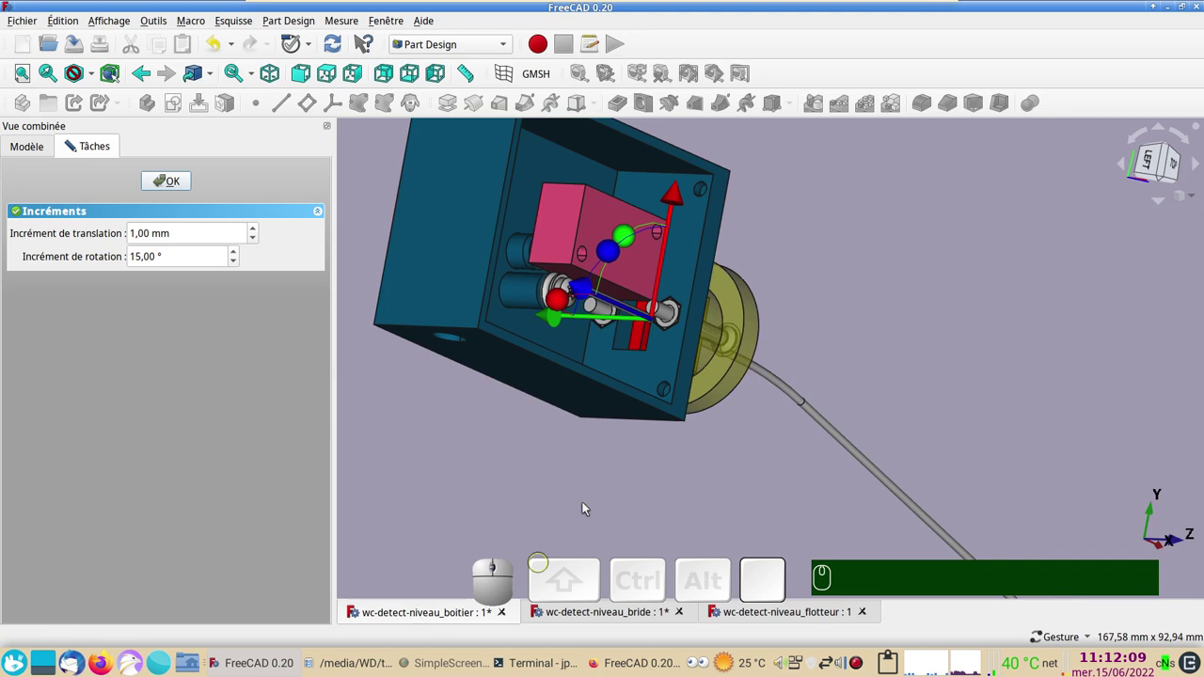
pyautogui.moveTo(771, 273); pyautogui.dragTo(261, 201)
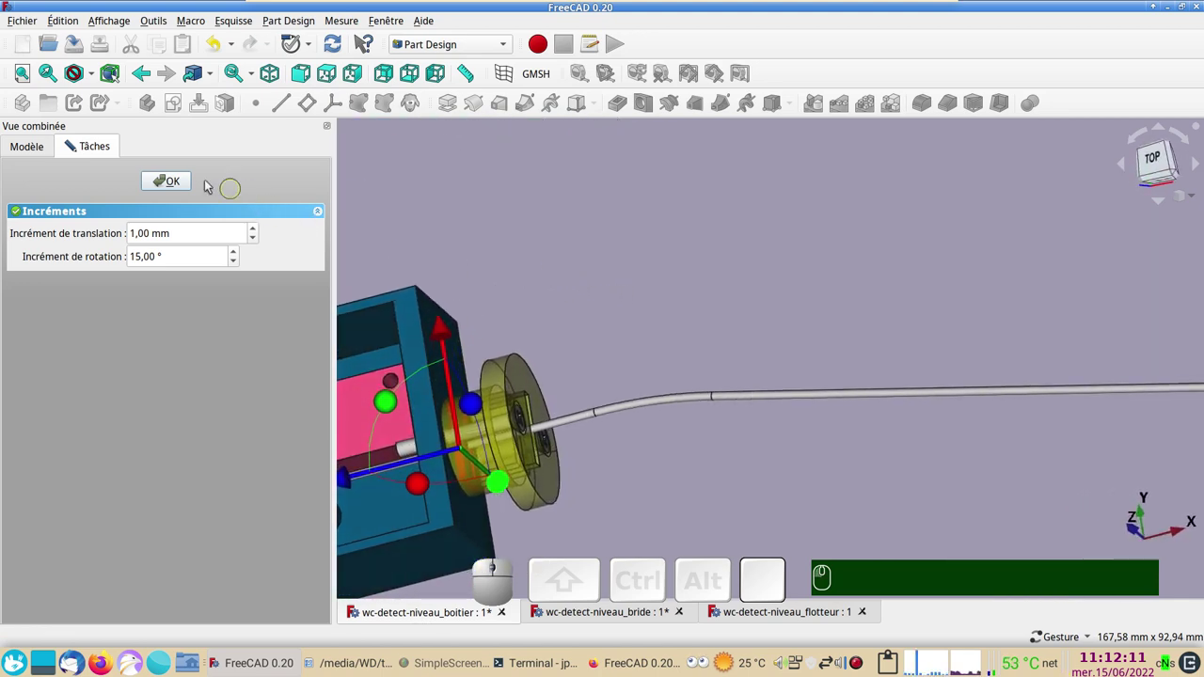
pyautogui.click(158, 185)
pyautogui.scroll(-3)
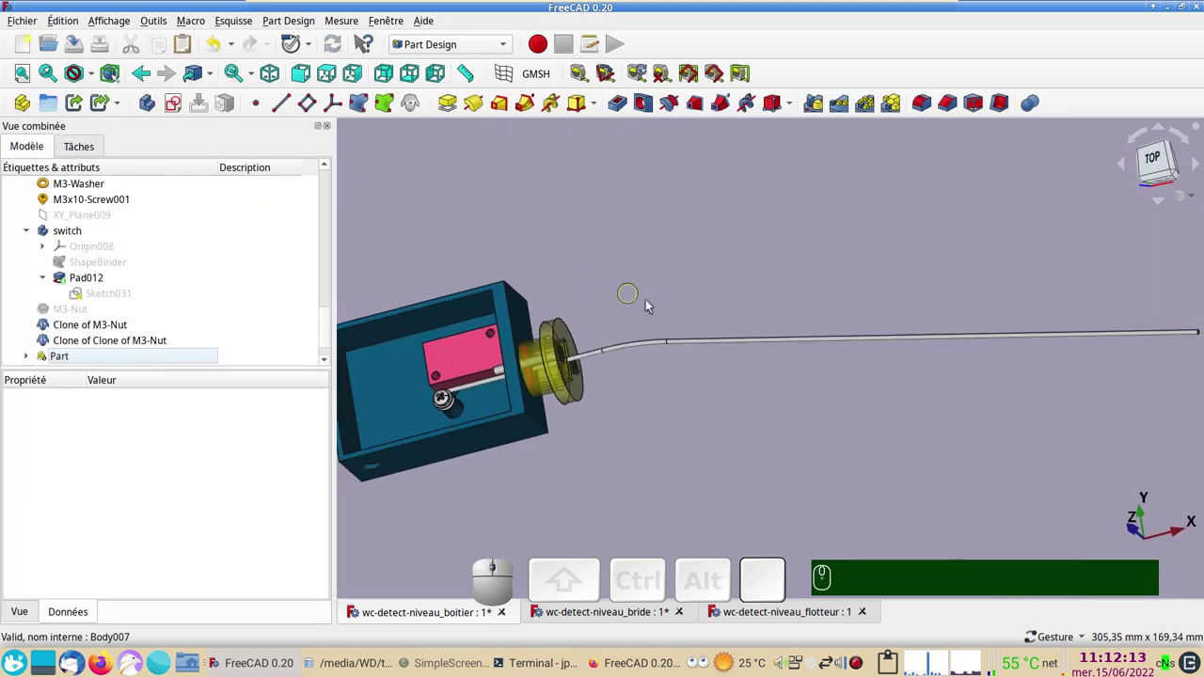
# View the assembly top-down, then activate wc-detect-niveau_flotteur and select its SubtractivePipe feature.
pyautogui.moveTo(691, 296); pyautogui.dragTo(607, 386)
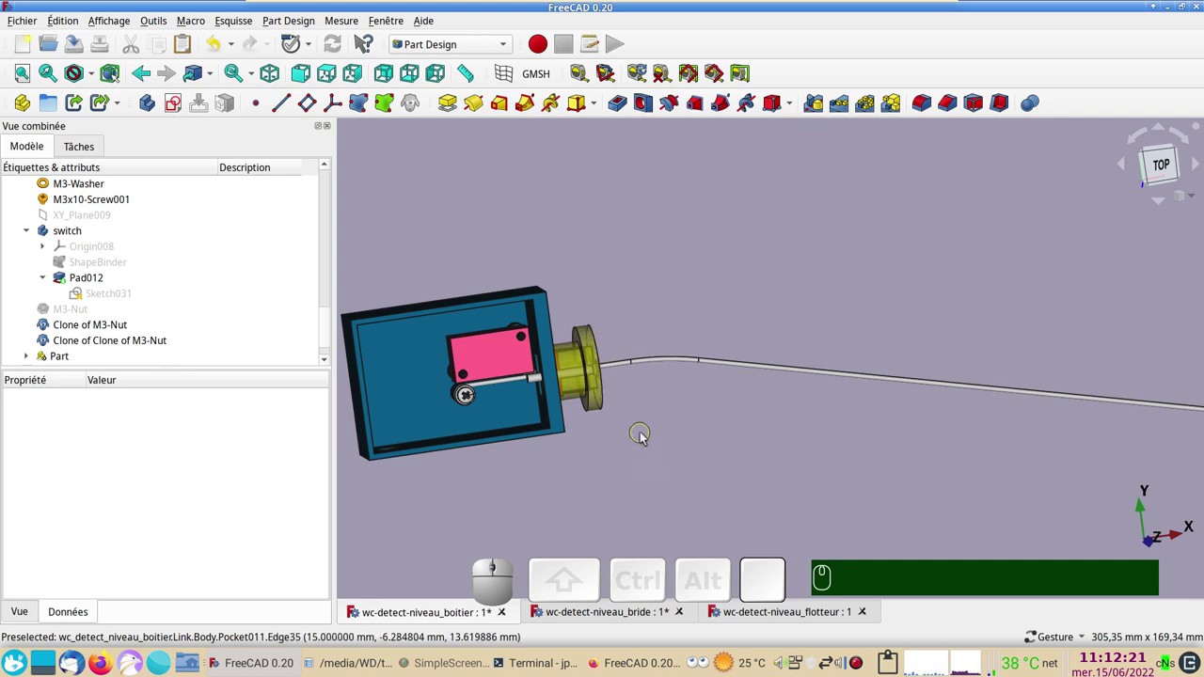
pyautogui.scroll(-3)
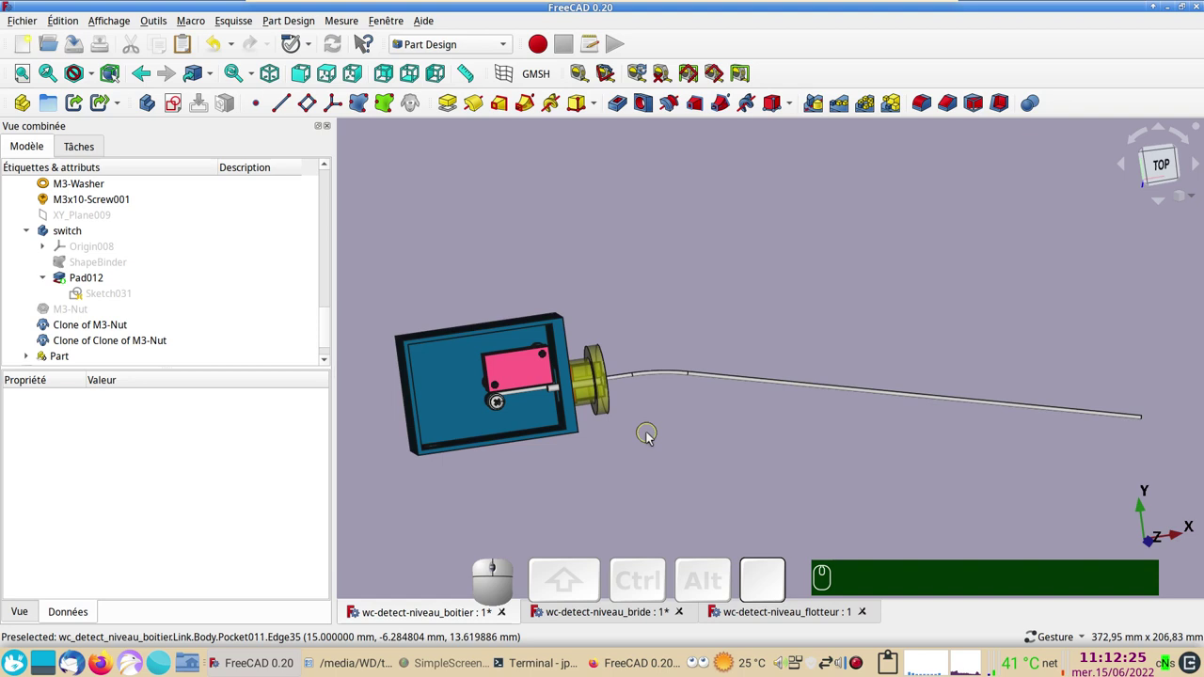
pyautogui.click(846, 523)
pyautogui.click(771, 408)
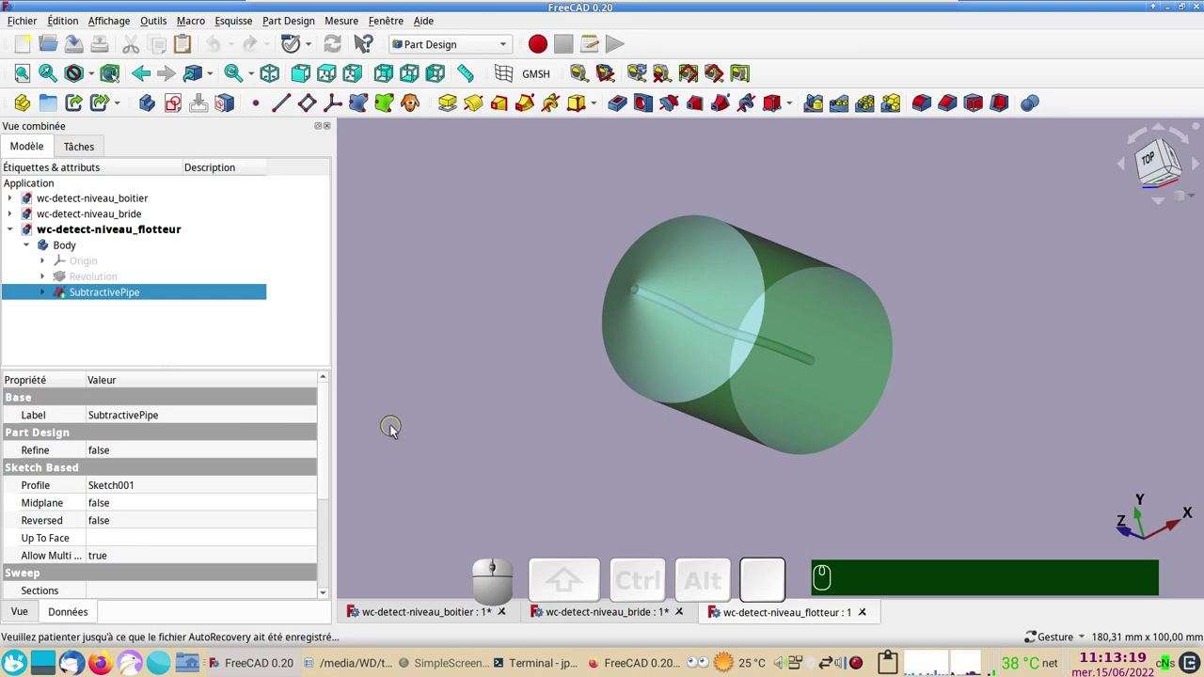
# Review the SubtractivePipe display settings and close them without changes.
pyautogui.press('ctrl+d')
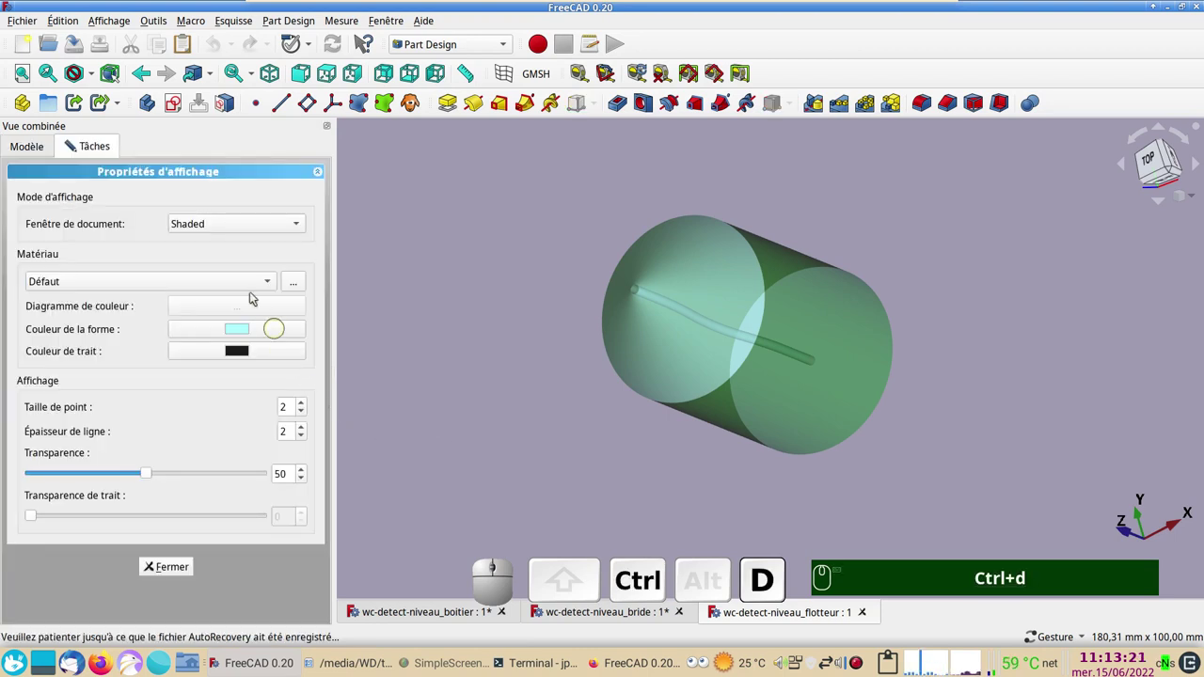
pyautogui.click(242, 229)
pyautogui.click(238, 207)
pyautogui.click(184, 564)
pyautogui.click(519, 482)
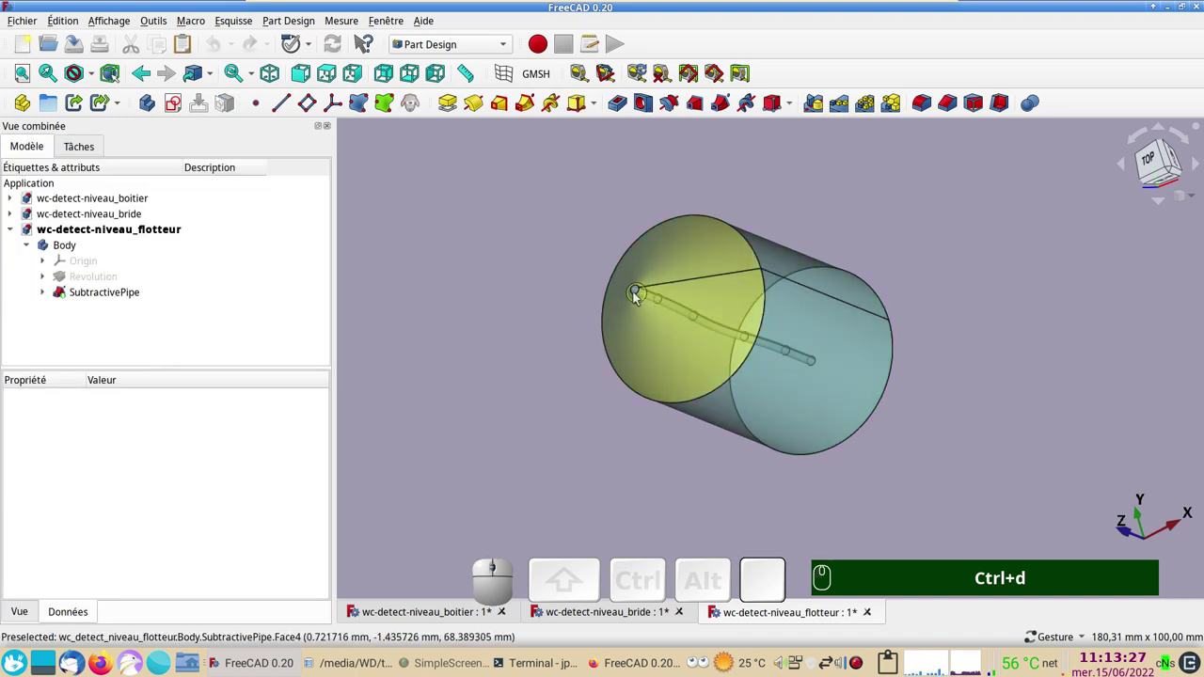
# Inspect the float's cone tip, collapse its Body and switch to the wc-detect-niveau_boitier document.
pyautogui.moveTo(614, 417); pyautogui.dragTo(518, 420)
pyautogui.press('KP_1')
pyautogui.moveTo(546, 291); pyautogui.dragTo(541, 508)
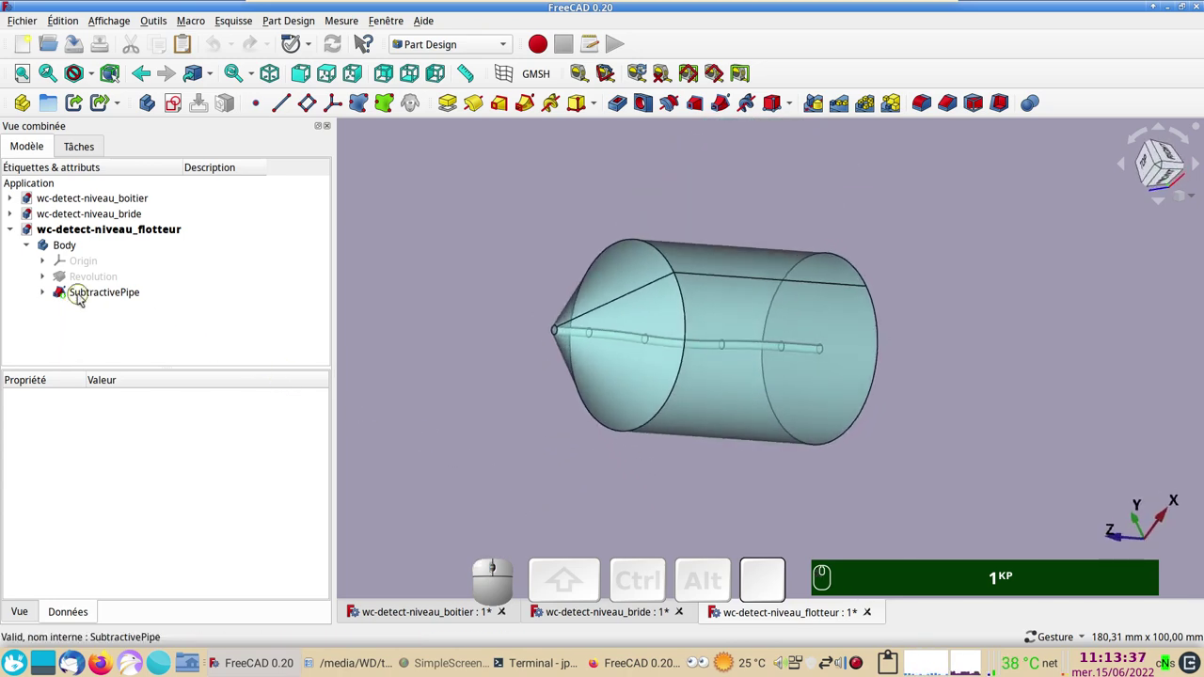
pyautogui.click(32, 251)
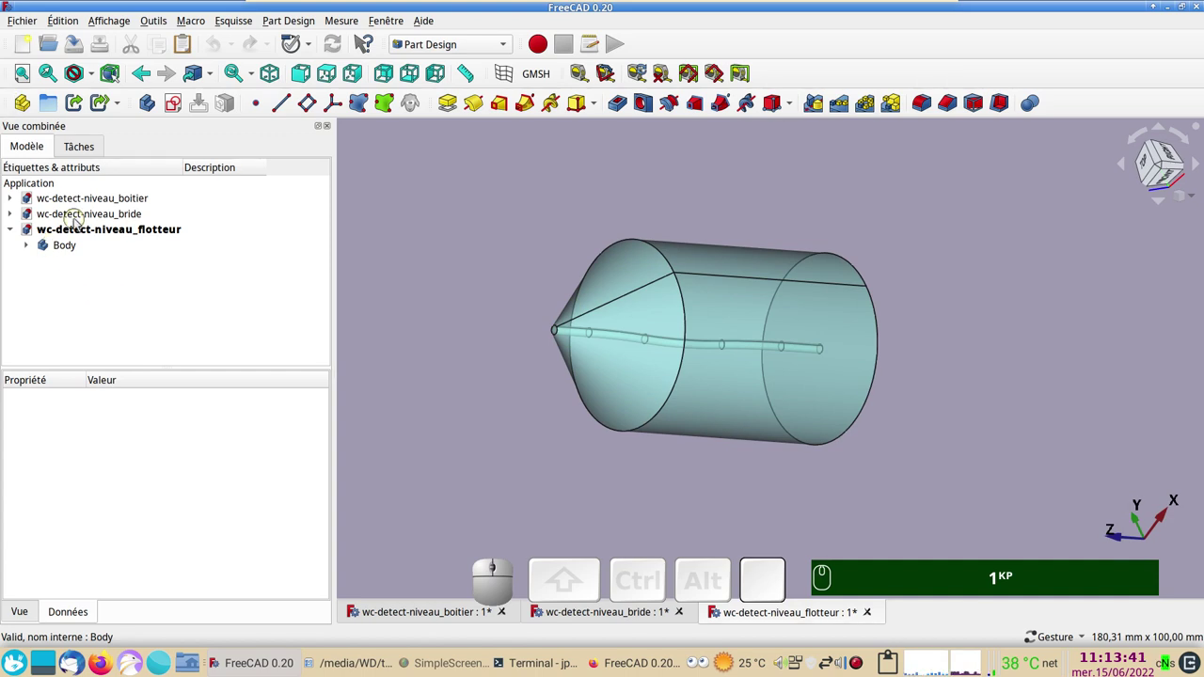
pyautogui.click(66, 247)
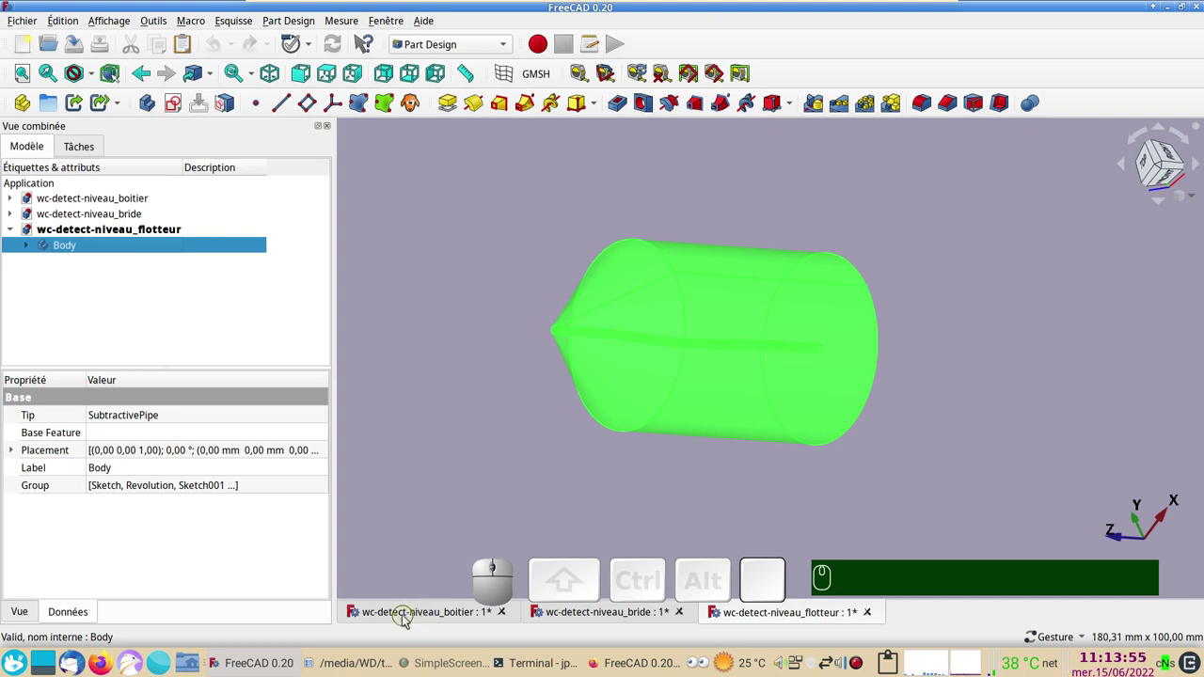
pyautogui.click(409, 620)
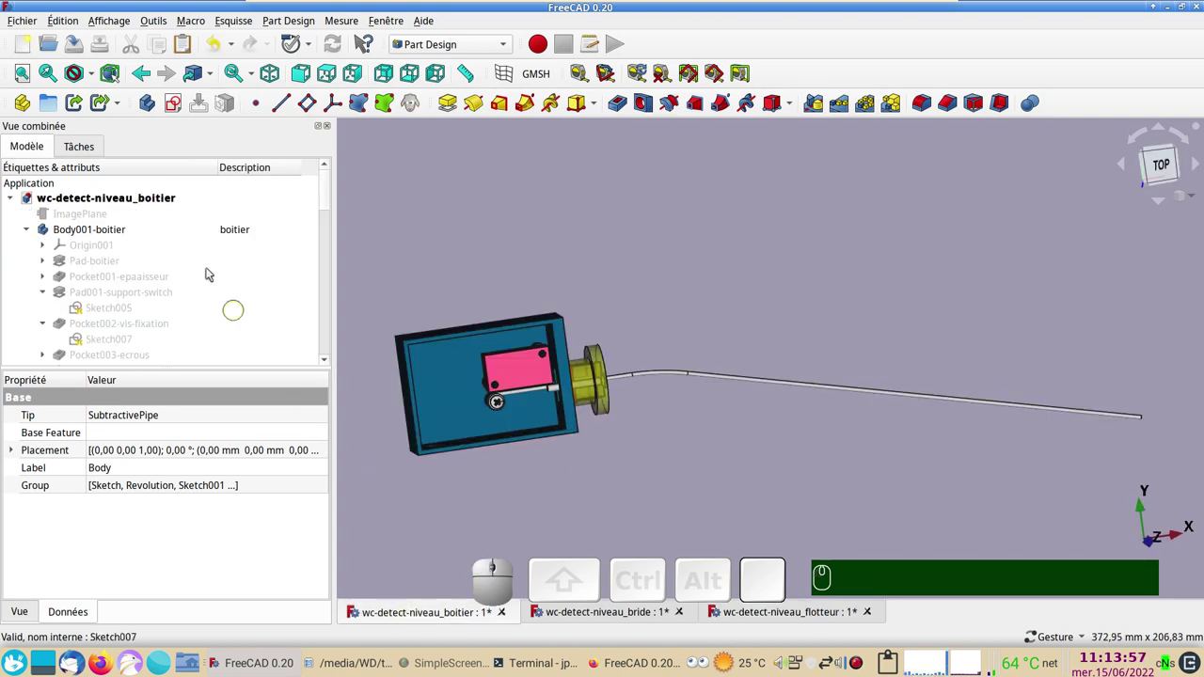
# Add a link to the float Body in the assembly and start a Transform on it in front view.
pyautogui.click(76, 109)
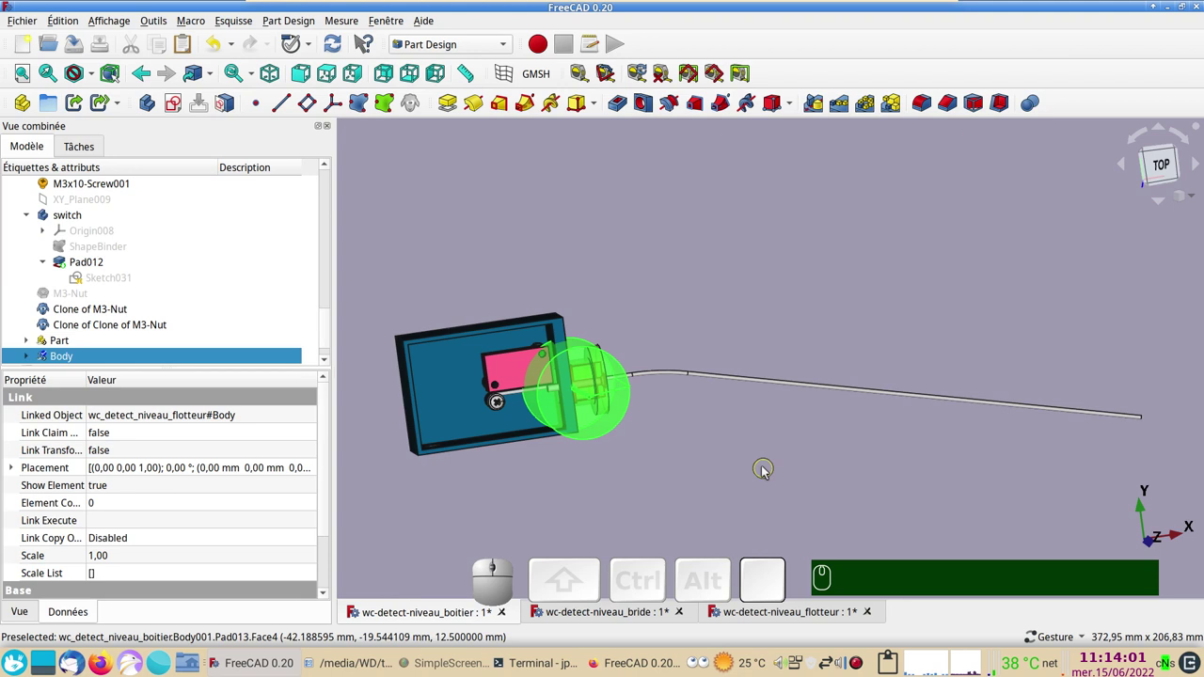
pyautogui.moveTo(805, 296); pyautogui.dragTo(812, 306)
pyautogui.press('KP_1')
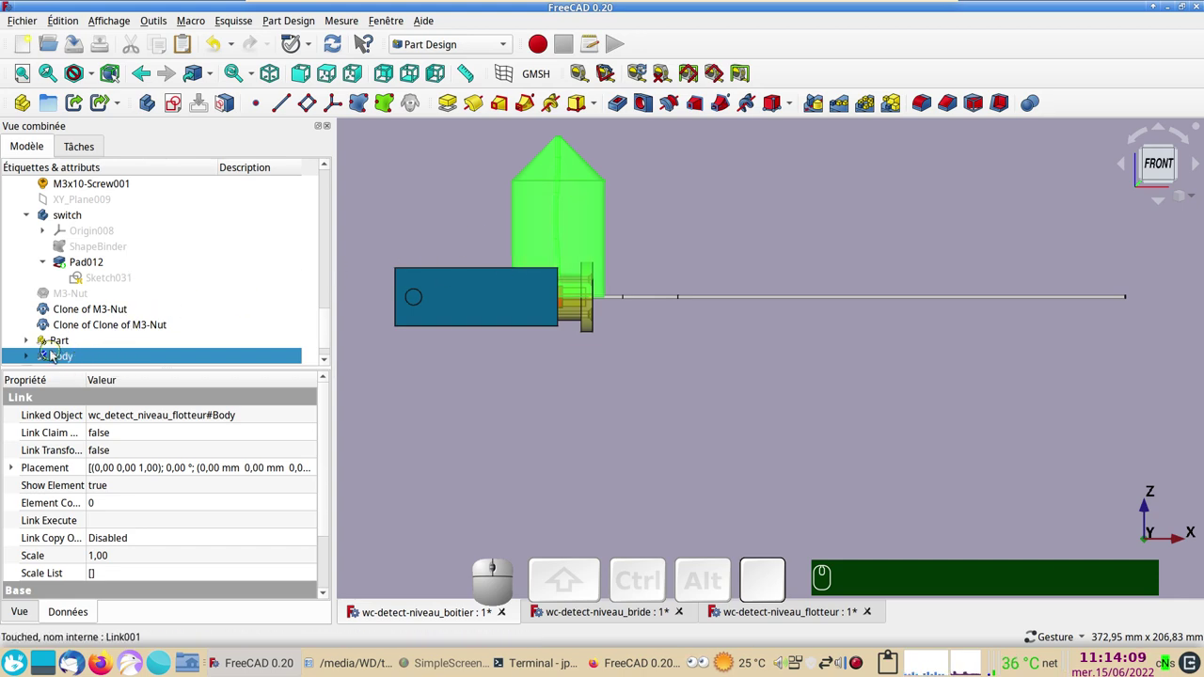
pyautogui.rightClick(66, 359)
pyautogui.click(146, 36)
# Turn the float 90° and slide it out to about 324 mm beyond the box, then confirm.
pyautogui.moveTo(631, 228); pyautogui.dragTo(279, 241)
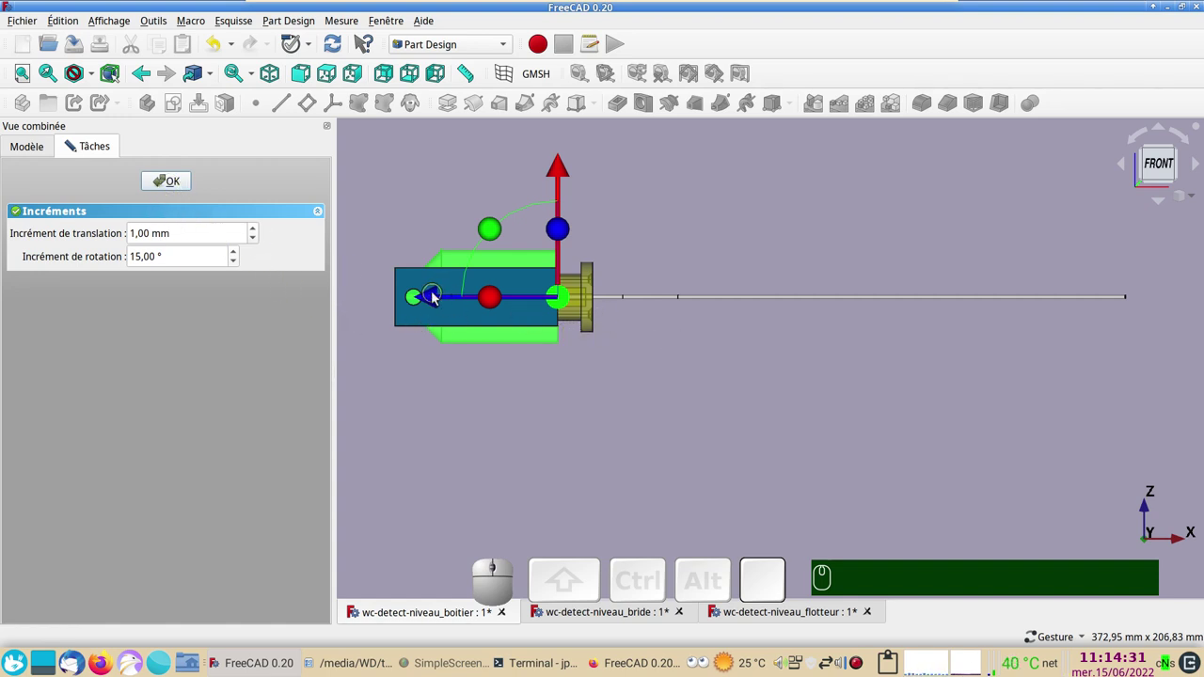
pyautogui.moveTo(436, 299); pyautogui.dragTo(953, 363)
pyautogui.moveTo(855, 375); pyautogui.dragTo(868, 415)
pyautogui.scroll(3)
pyautogui.click(1161, 182)
pyautogui.rightClick(937, 259)
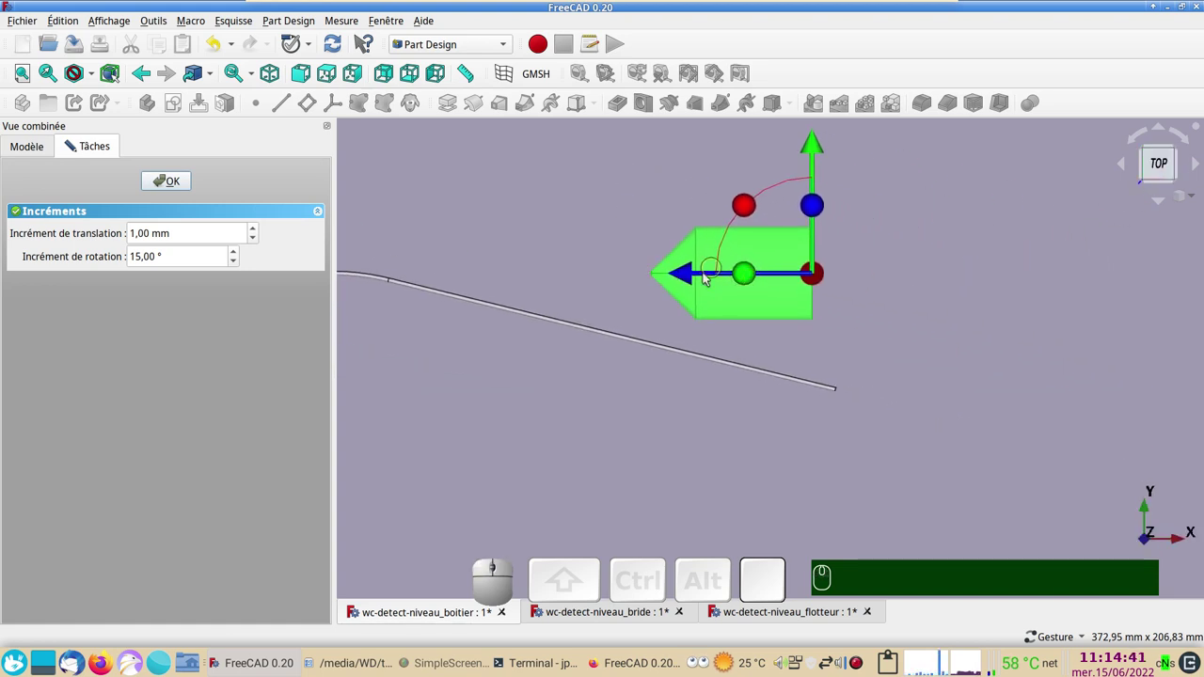
pyautogui.moveTo(689, 276); pyautogui.dragTo(417, 239)
pyautogui.click(182, 185)
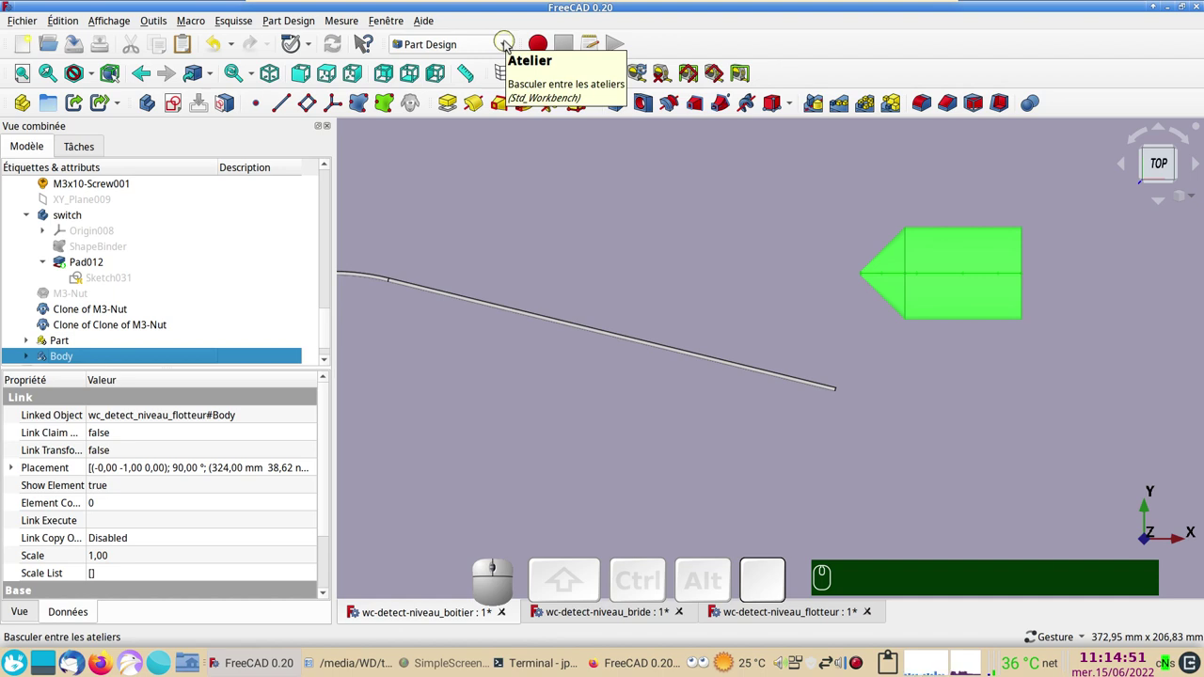
# Switch to the Draft workbench and set its working plane to Automatic.
pyautogui.click(508, 45)
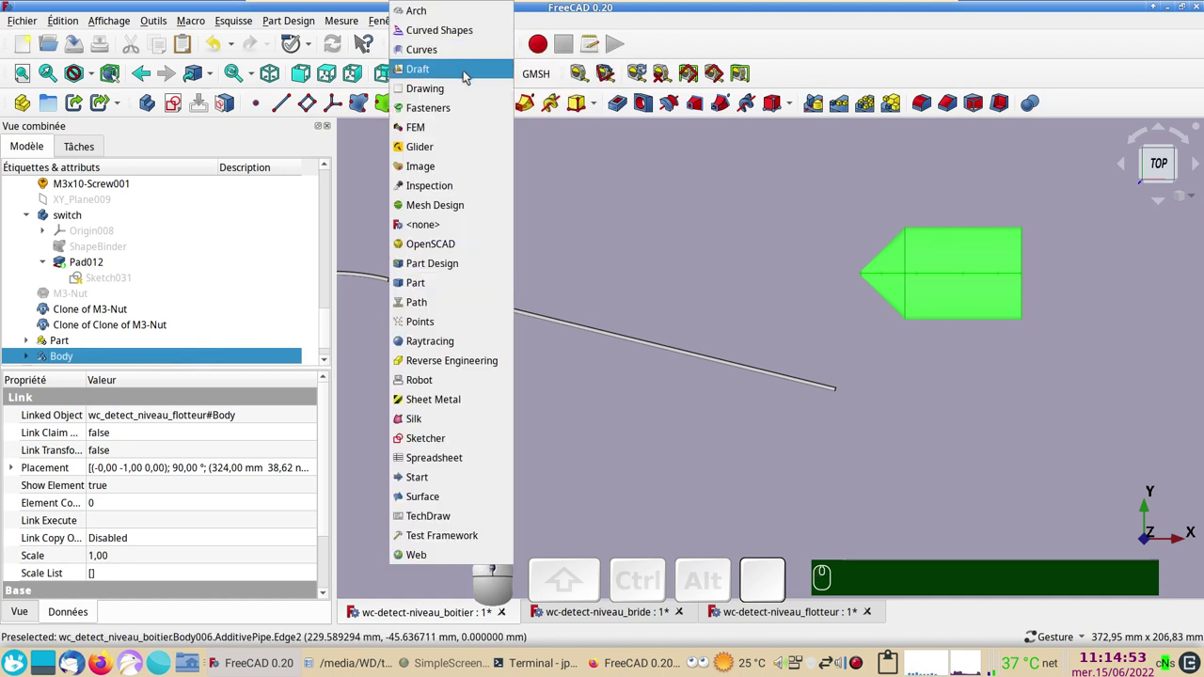
pyautogui.click(467, 76)
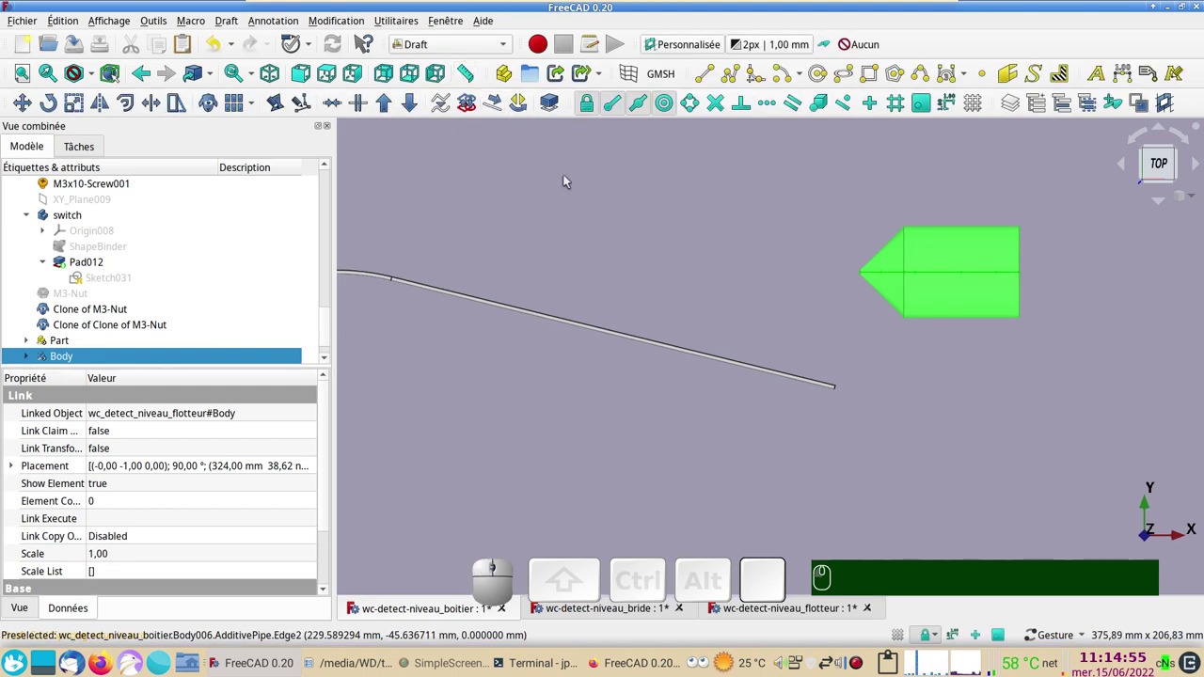
pyautogui.scroll(3)
pyautogui.moveTo(765, 321); pyautogui.dragTo(521, 327)
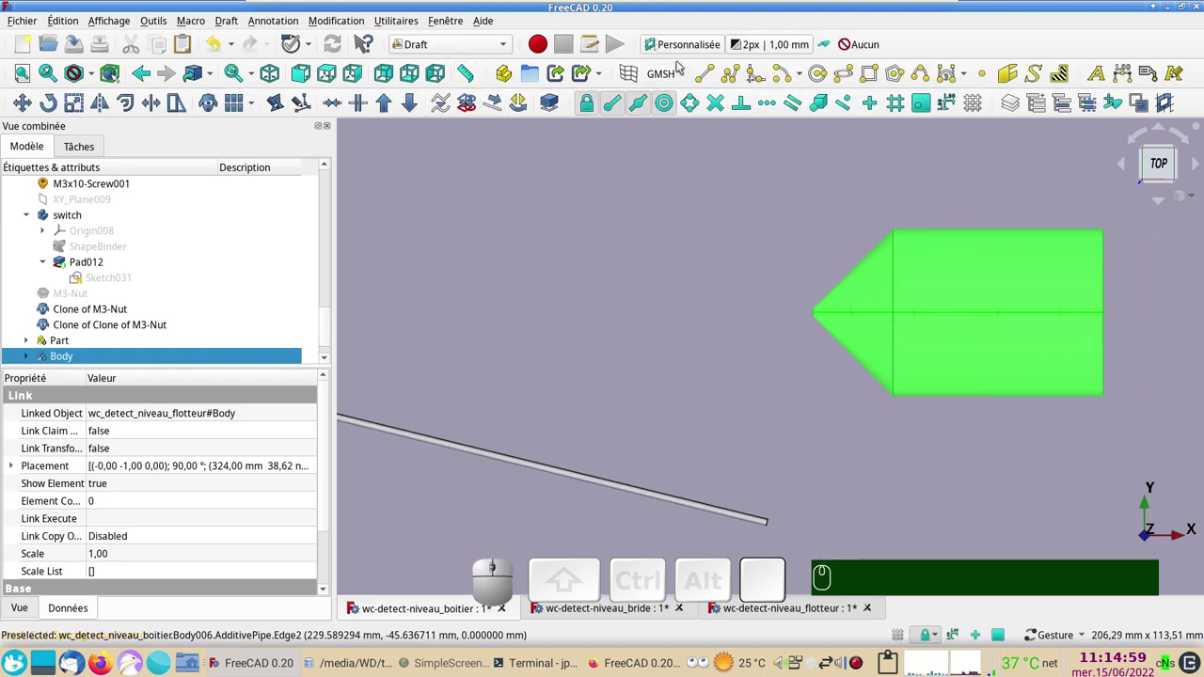
pyautogui.click(682, 182)
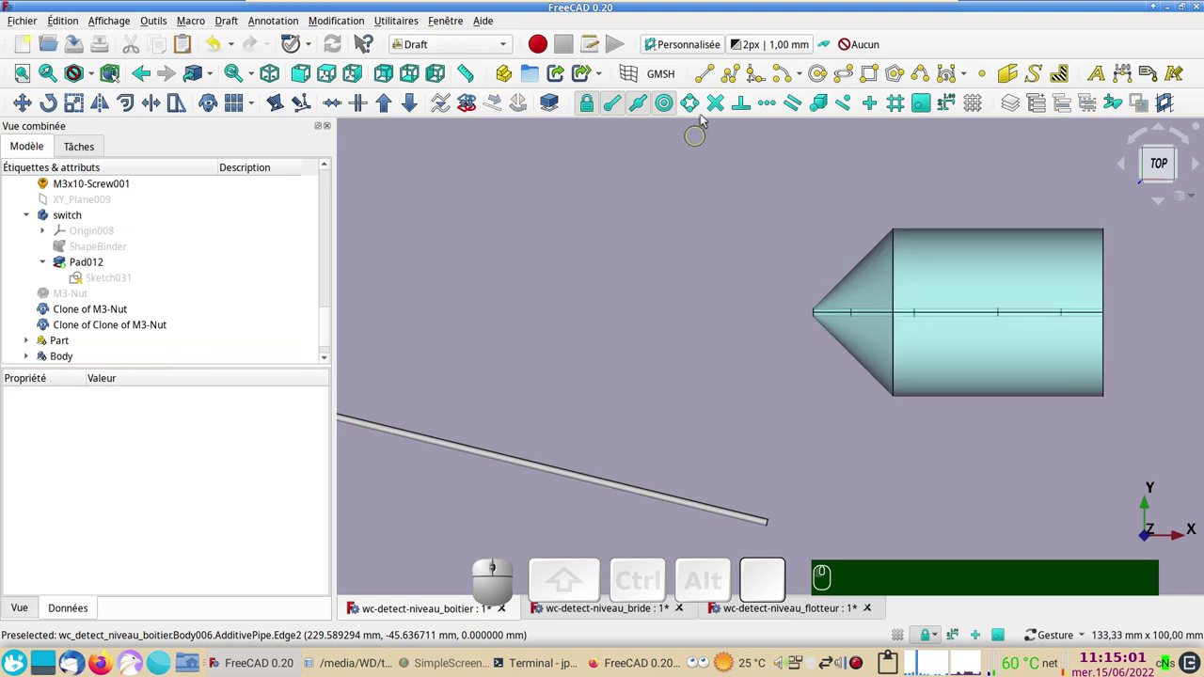
pyautogui.click(703, 48)
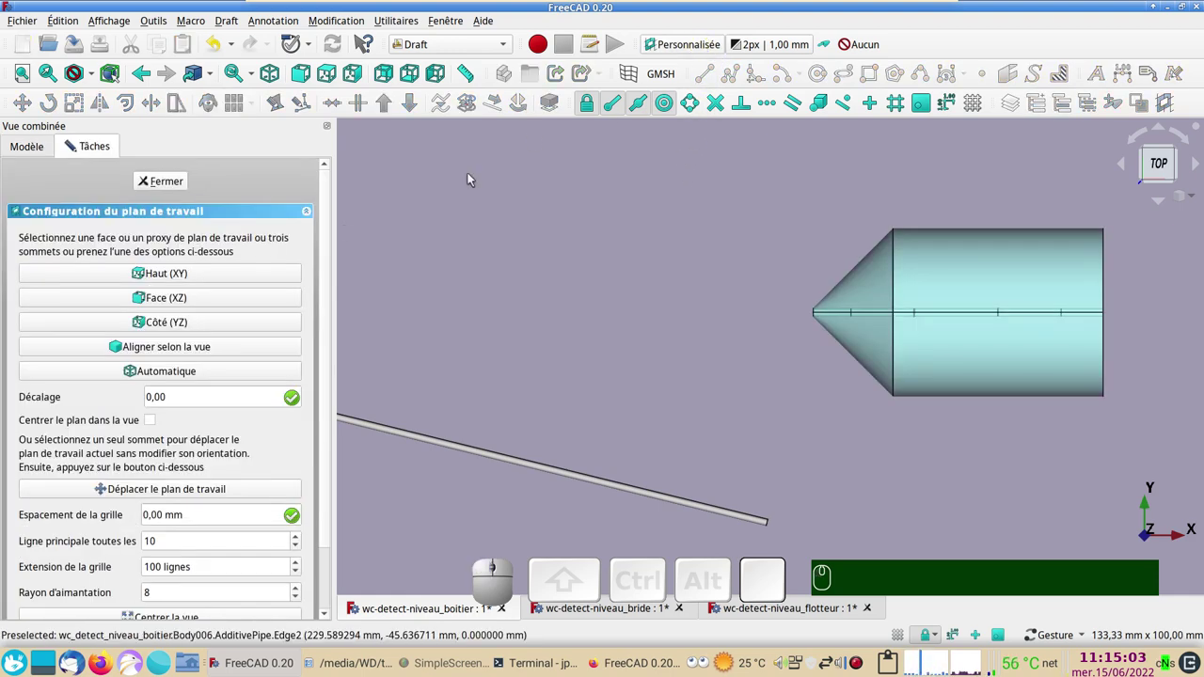
pyautogui.click(192, 371)
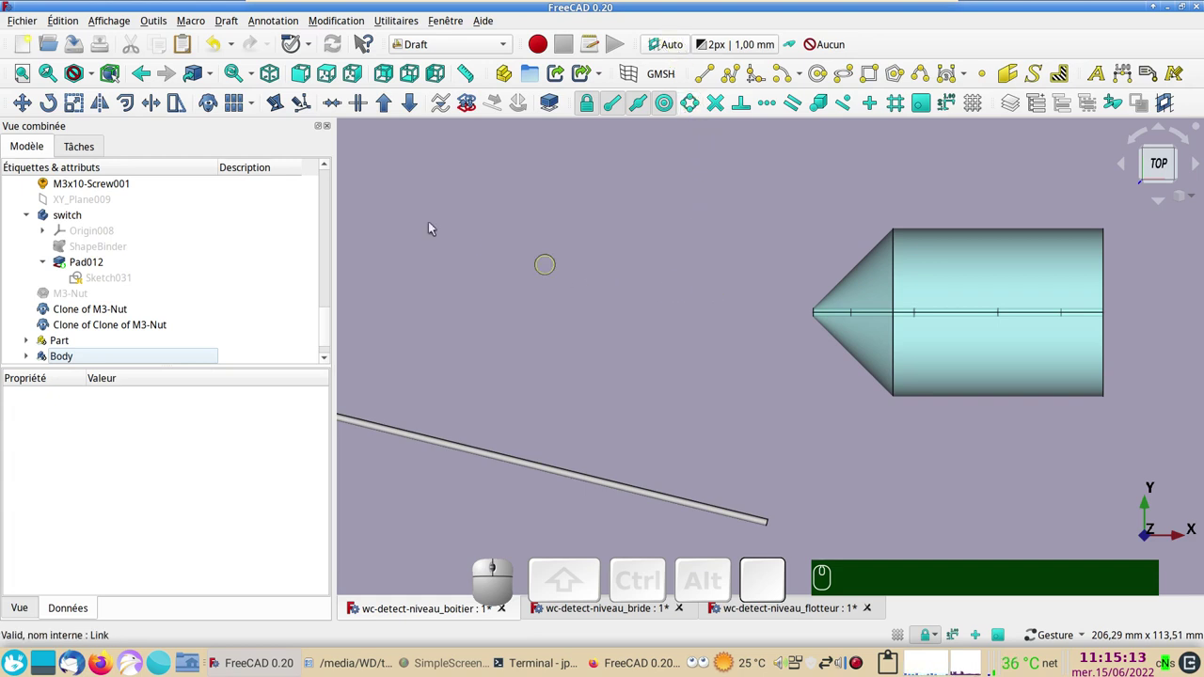
# Give the float link the description 'flotteur'.
pyautogui.scroll(-3)
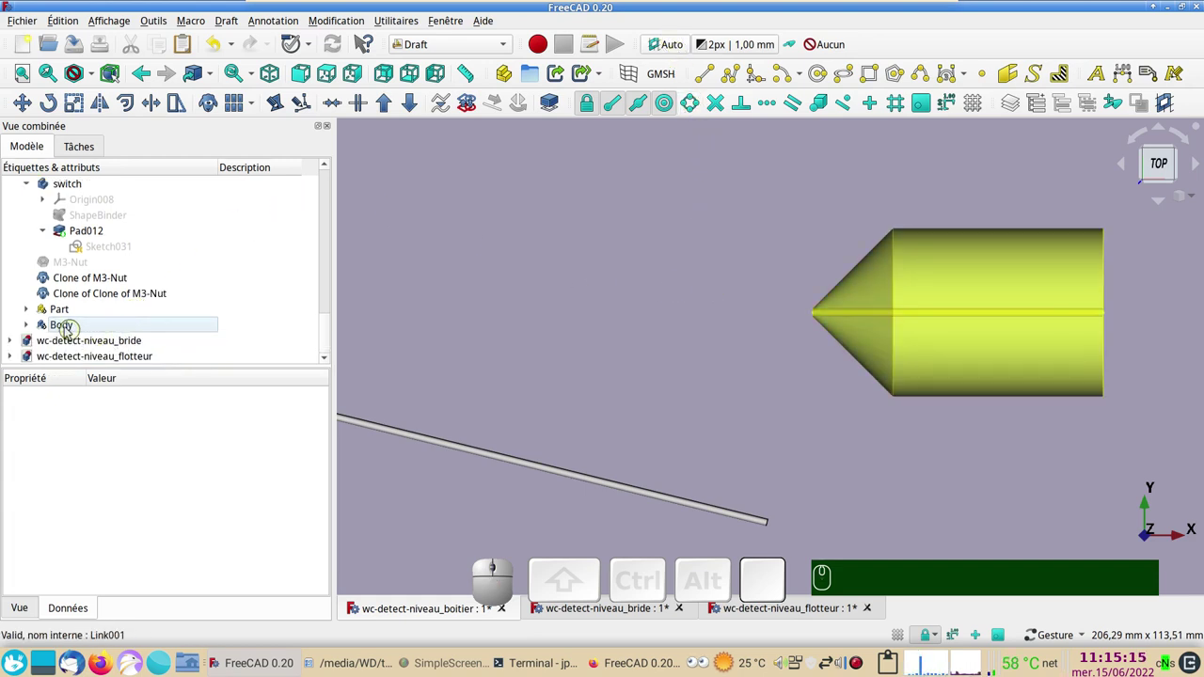
pyautogui.click(249, 328)
pyautogui.press('F2')
pyautogui.write('F2 flo')
pyautogui.write('tteu')
pyautogui.write('r')
pyautogui.press('Return')
# Give the flange link the description 'bride' and reselect the float link.
pyautogui.click(254, 312)
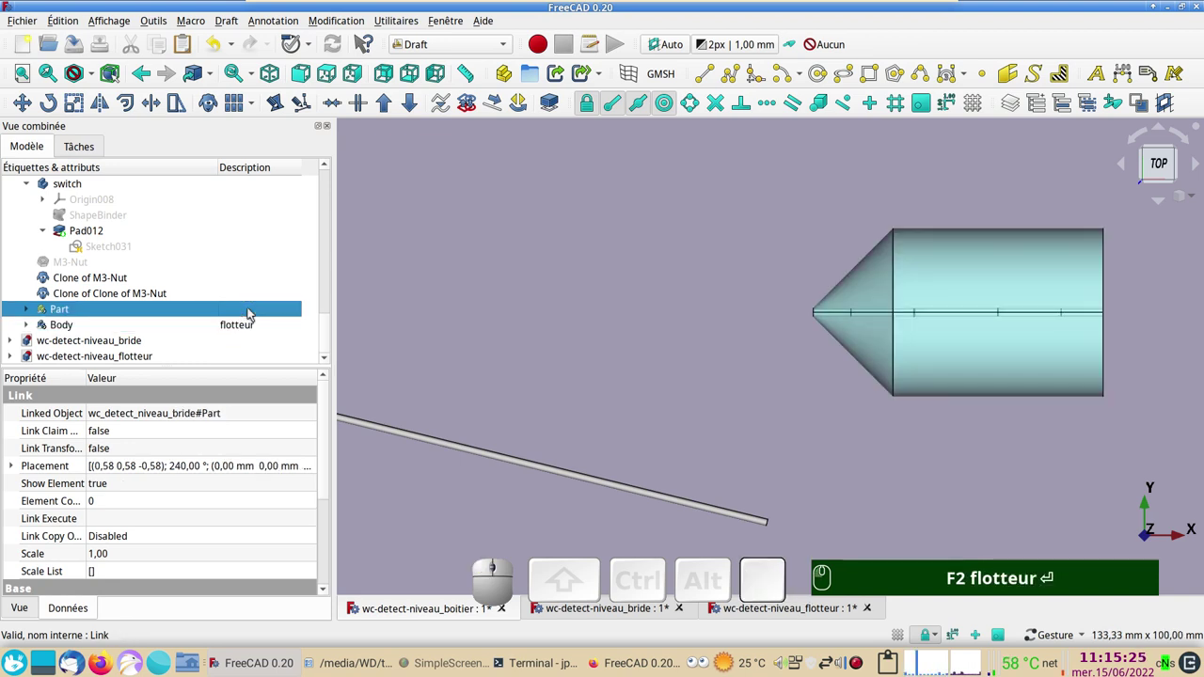
pyautogui.press('F2')
pyautogui.write('b')
pyautogui.write('ride')
pyautogui.press('Return')
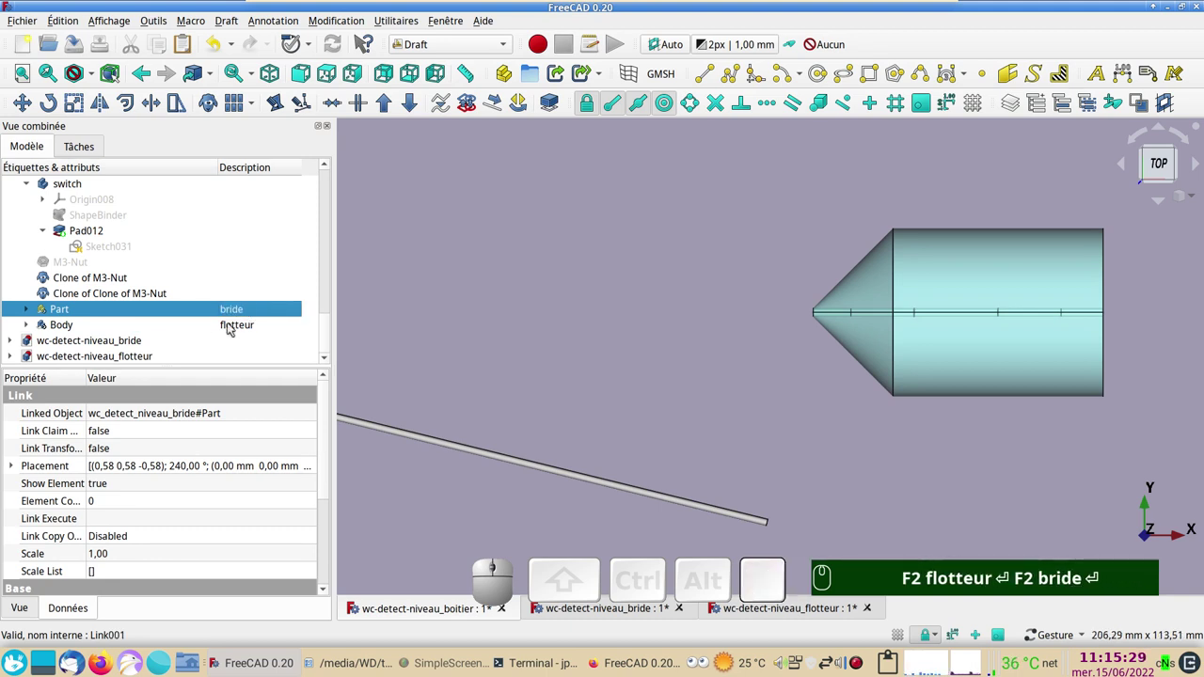
pyautogui.write('F2 flotteur ⏎ F2 bride ⏎')
pyautogui.click(234, 327)
pyautogui.write('F2 flotteur ⏎ F2 bride ⏎')
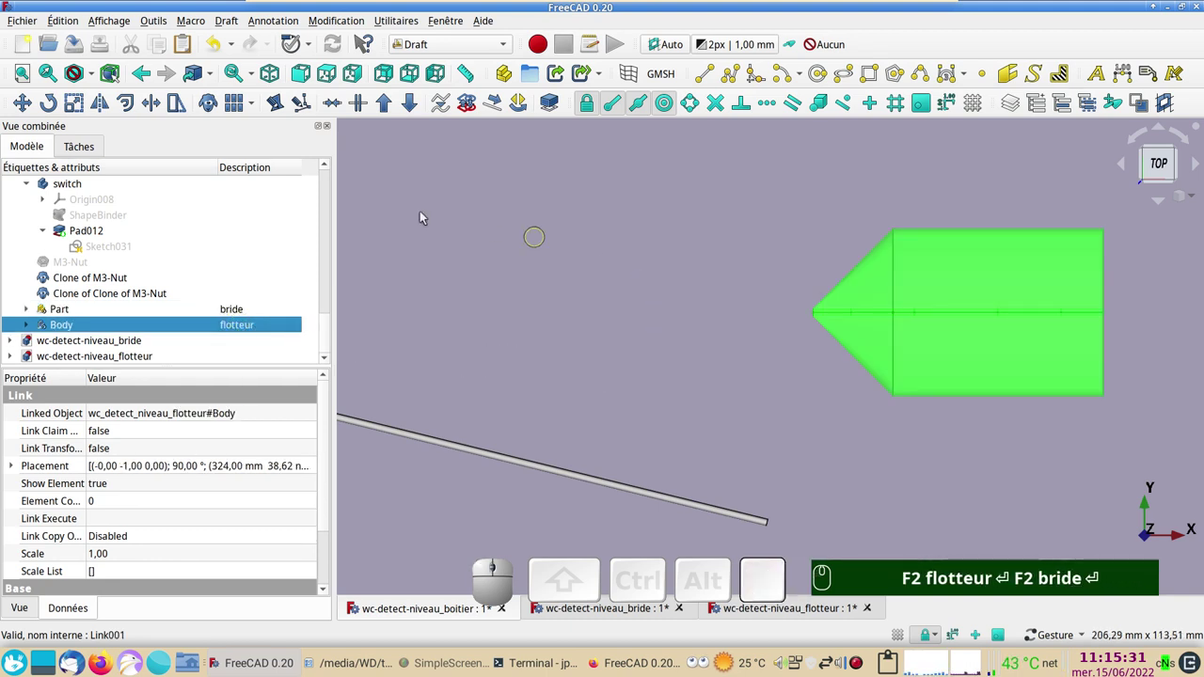
pyautogui.write('F2 flotteur ⏎ F2 bride ⏎')
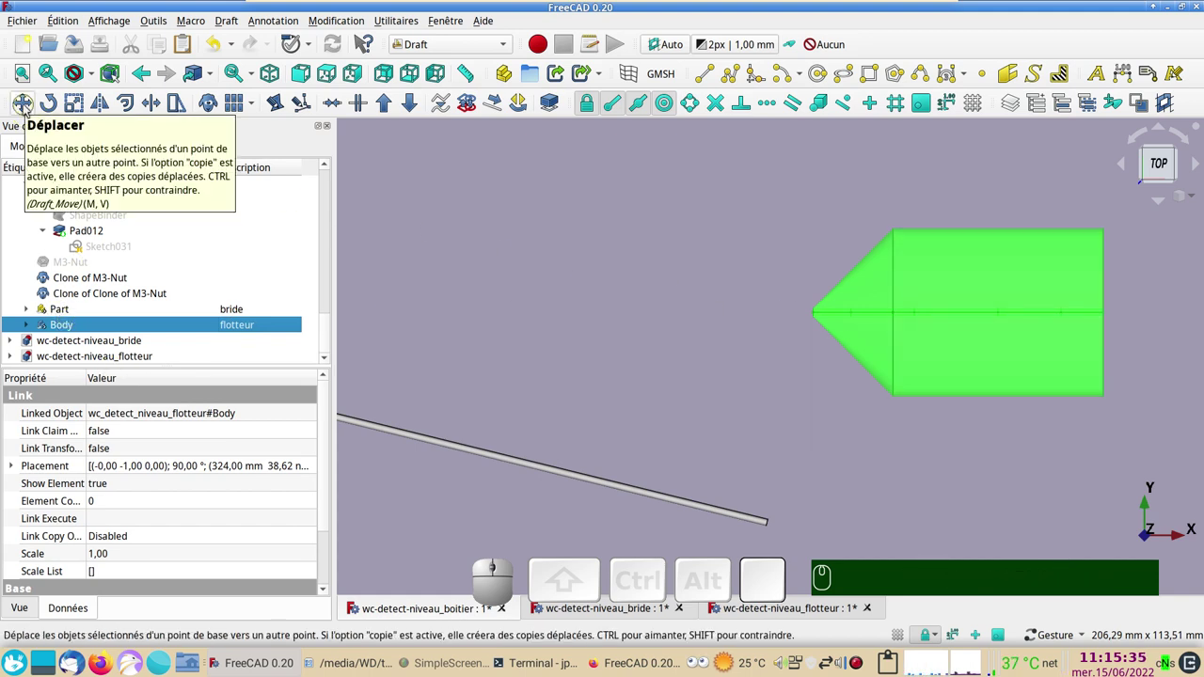
# Draft-move the float link so its cone tip lands on the rod end.
pyautogui.click(29, 108)
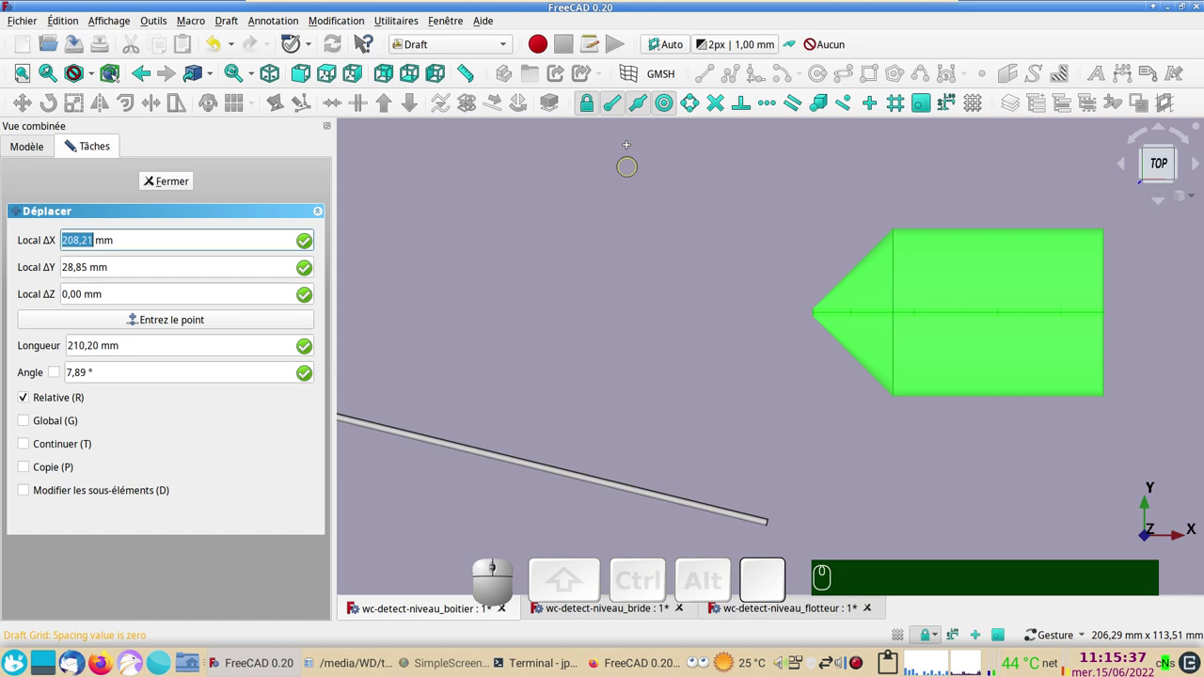
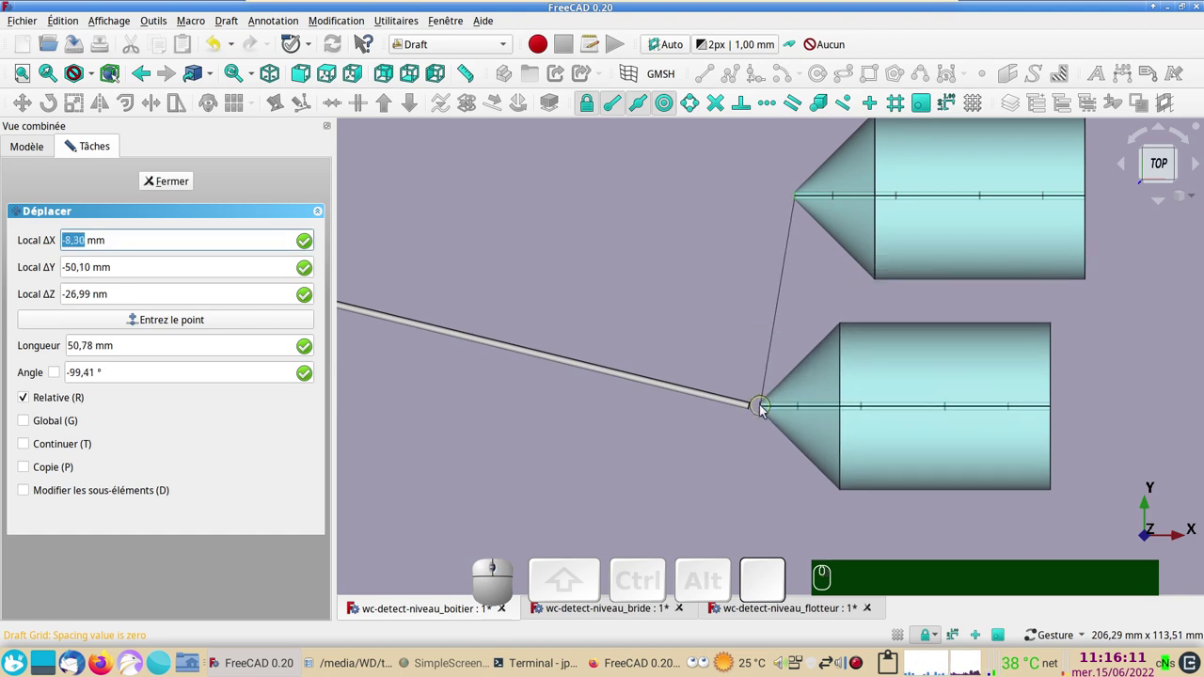
pyautogui.scroll(3)
pyautogui.scroll(3)
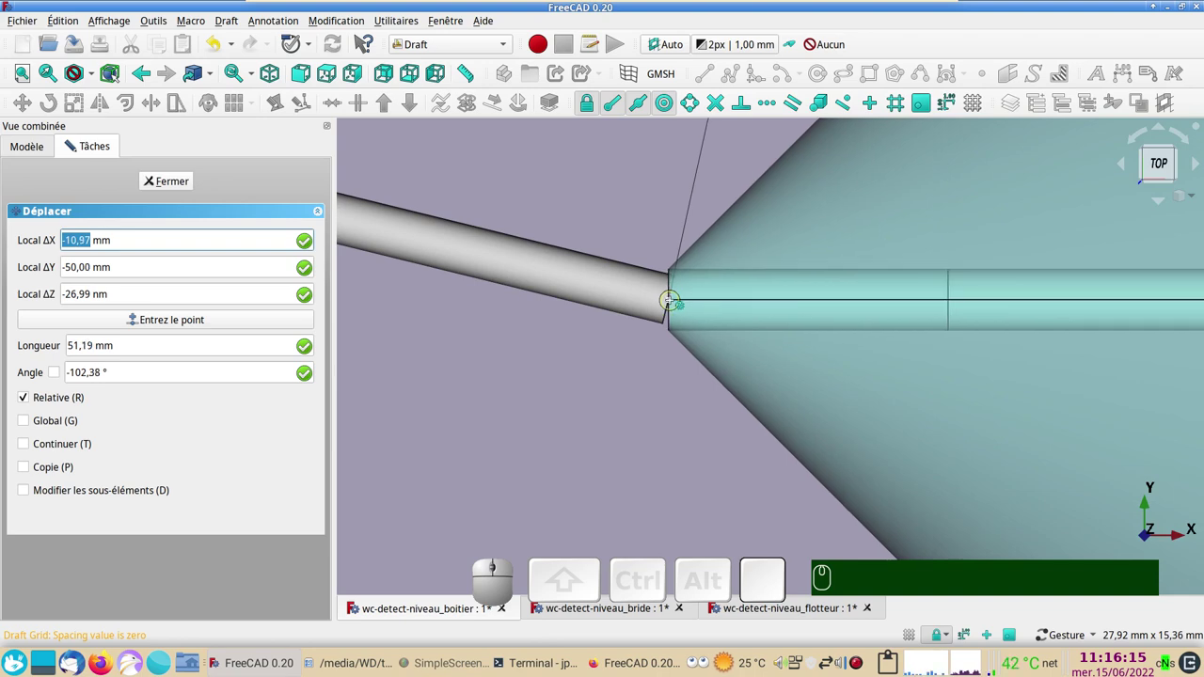
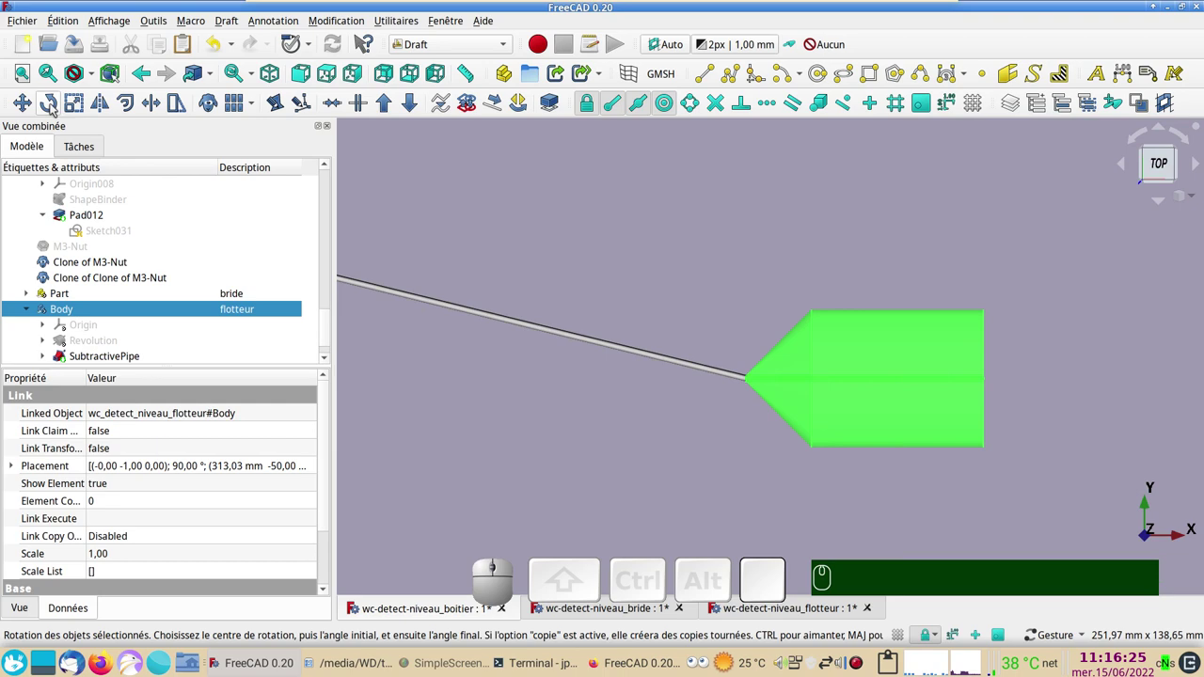
# Draft-rotate the float link about the rod end by about 170°.
pyautogui.click(54, 109)
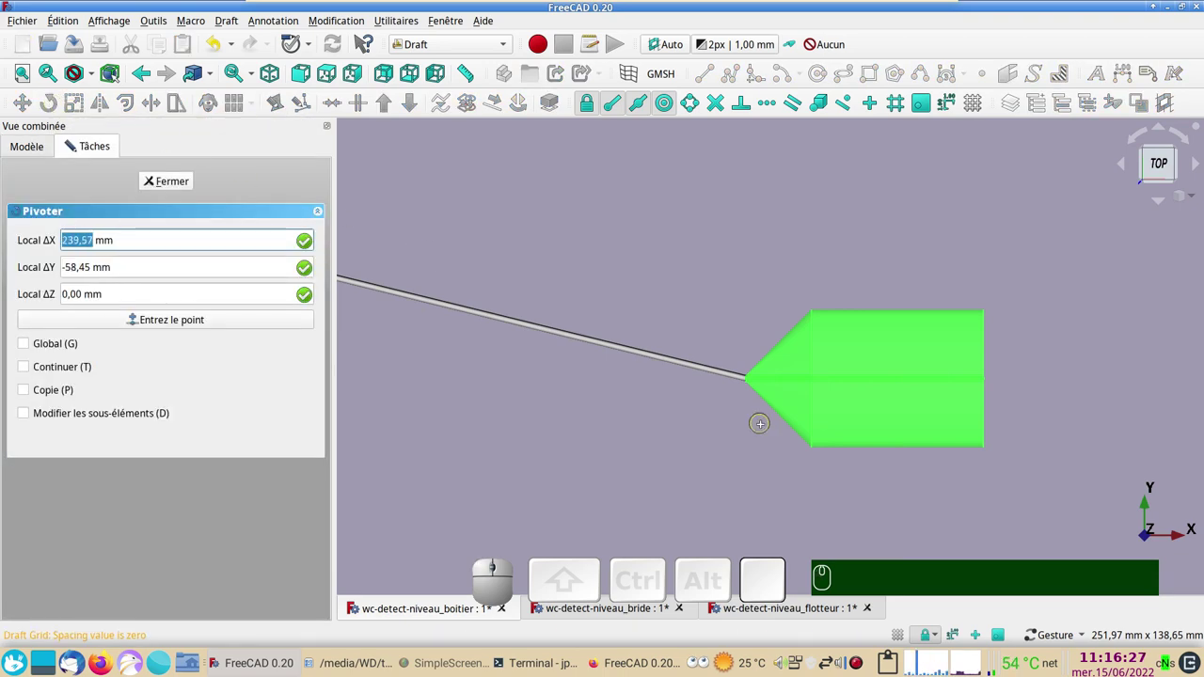
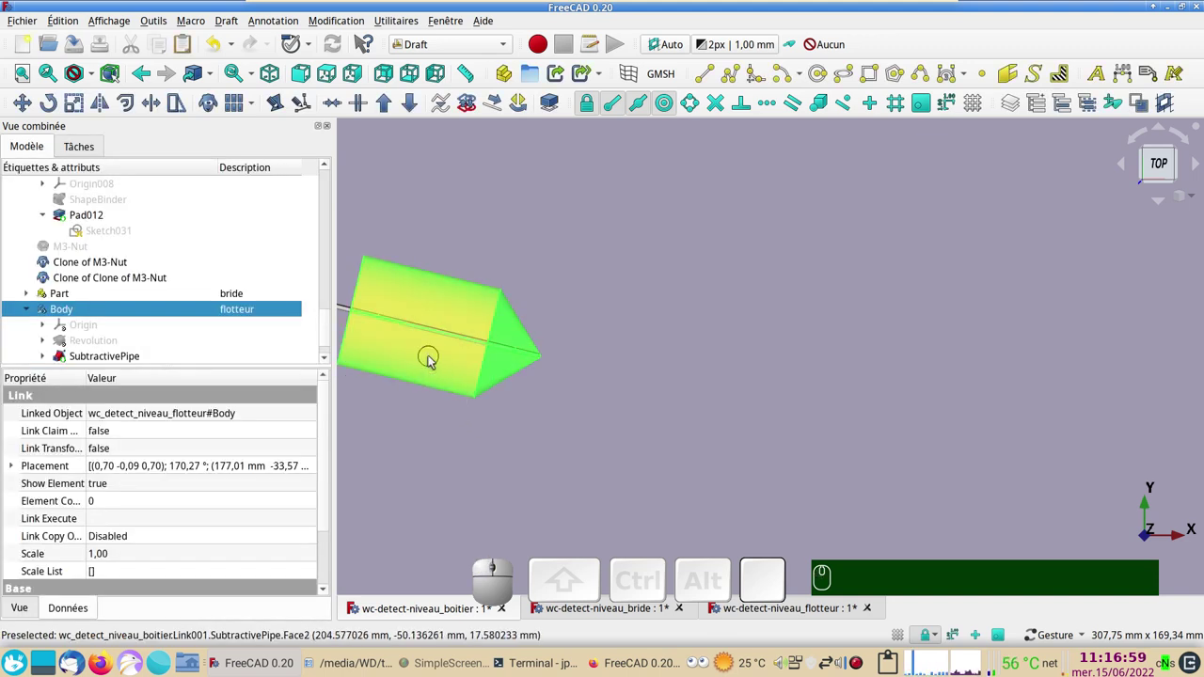
# Start an interactive Transform on the float Body from its context menu.
pyautogui.click(434, 360)
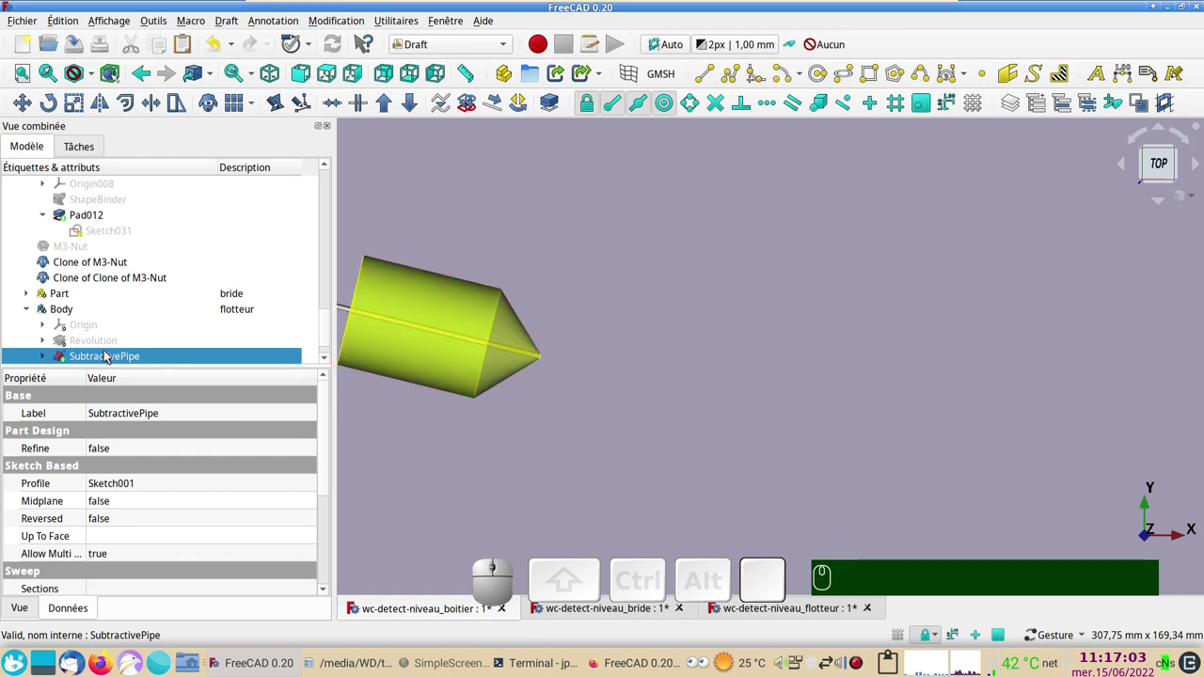
pyautogui.rightClick(110, 356)
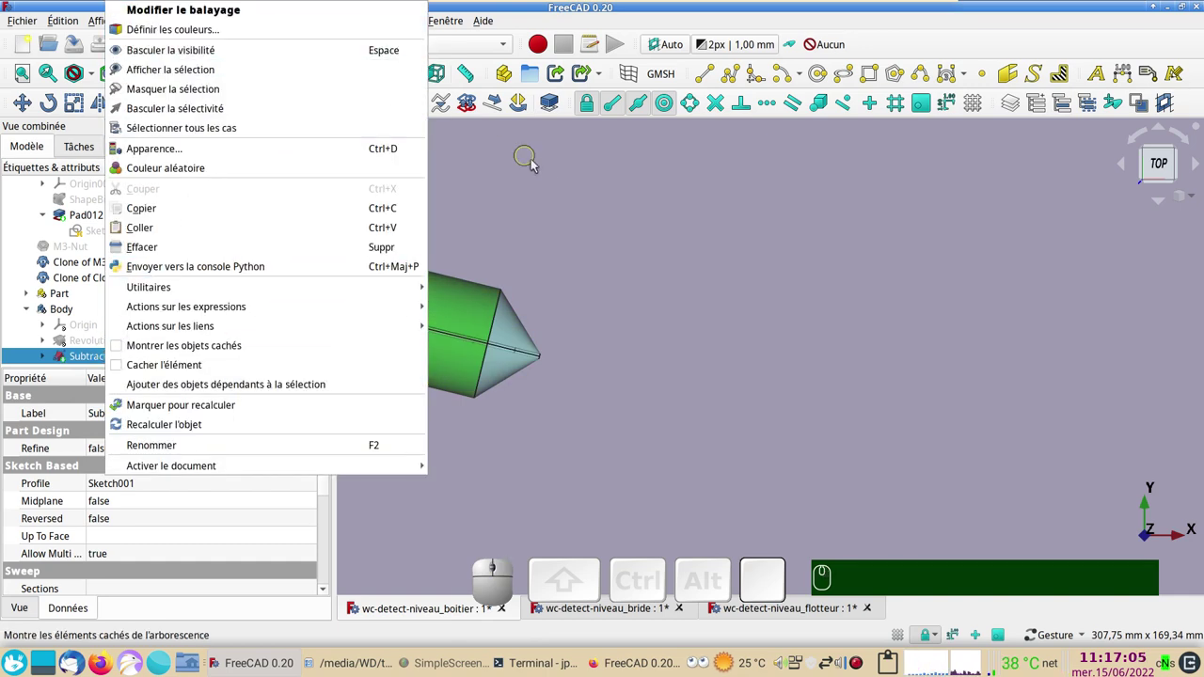
pyautogui.click(565, 183)
pyautogui.scroll(-3)
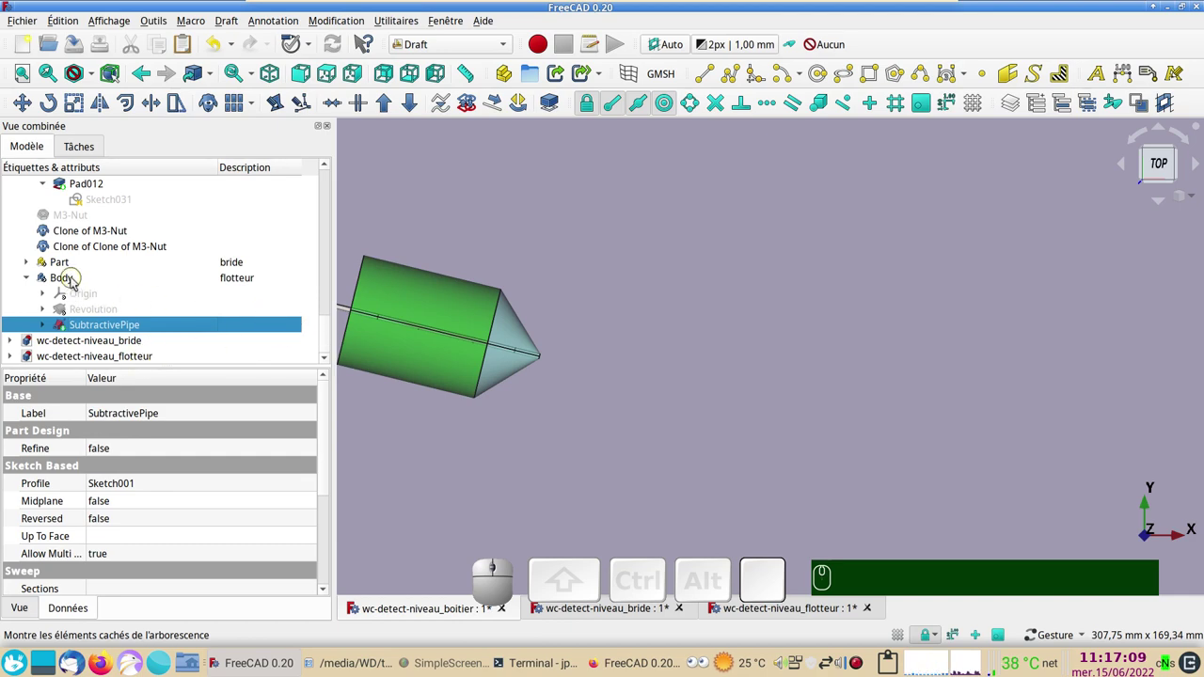
pyautogui.click(77, 281)
pyautogui.rightClick(84, 280)
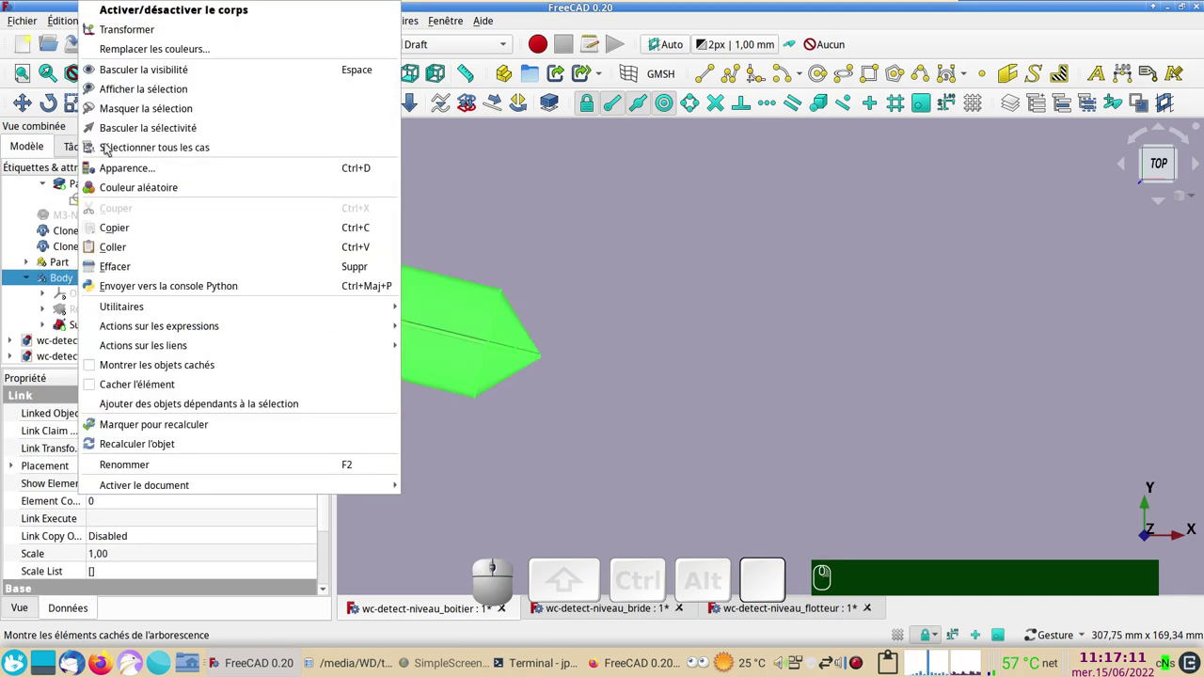
pyautogui.click(167, 28)
# Slide and turn the float so it lies threaded on the rod, and confirm the placement.
pyautogui.scroll(-3)
pyautogui.moveTo(537, 401); pyautogui.dragTo(408, 399)
pyautogui.rightClick(458, 436)
pyautogui.moveTo(538, 352); pyautogui.dragTo(286, 227)
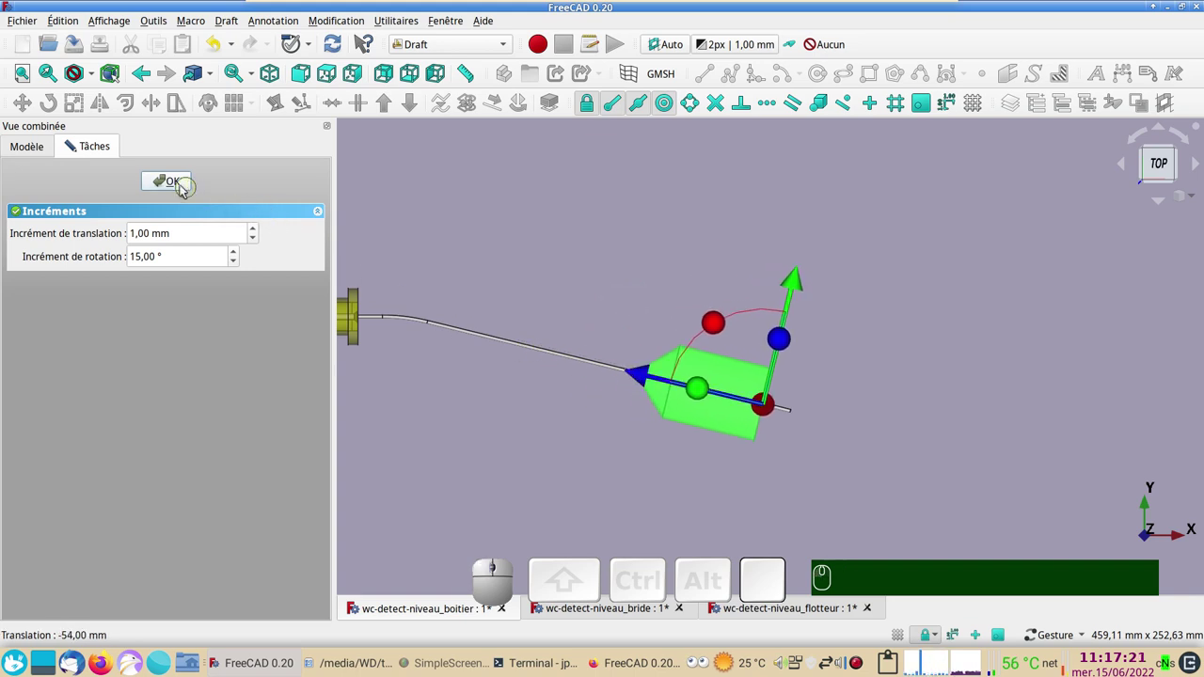
pyautogui.click(185, 189)
# Orbit and zoom around the float on the rod to check the completed assembly.
pyautogui.click(553, 237)
pyautogui.moveTo(849, 284); pyautogui.dragTo(735, 432)
pyautogui.scroll(3)
pyautogui.scroll(3)
pyautogui.middleClick(782, 319)
pyautogui.scroll(-3)
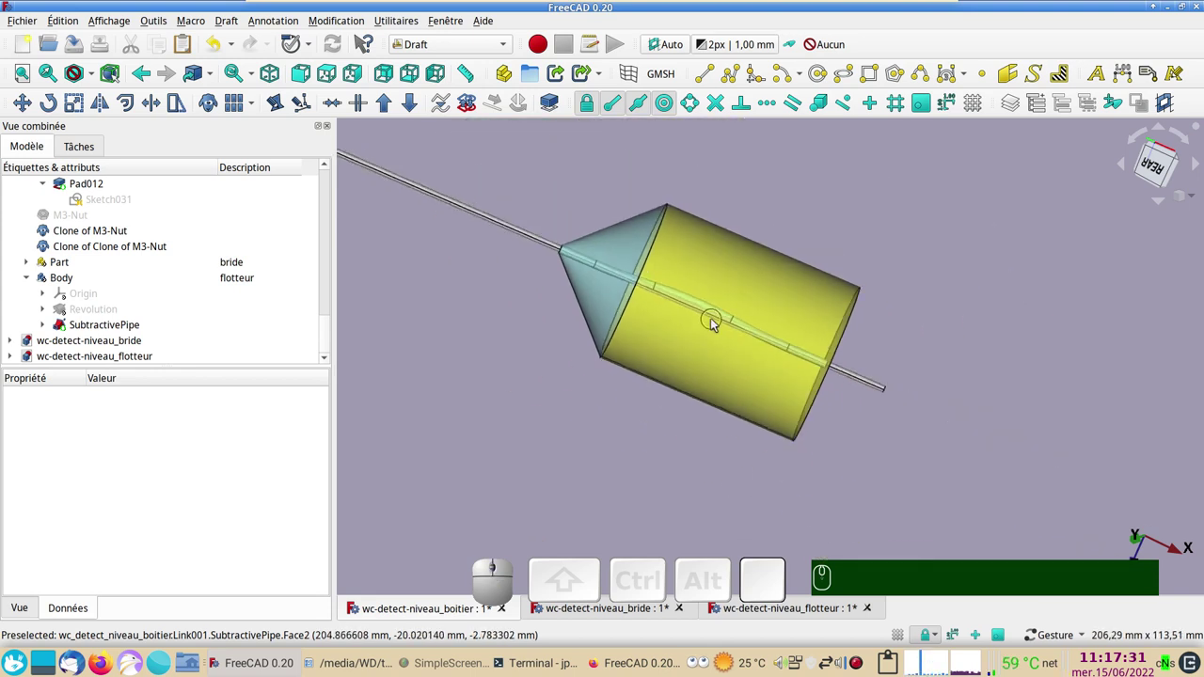
pyautogui.scroll(-3)
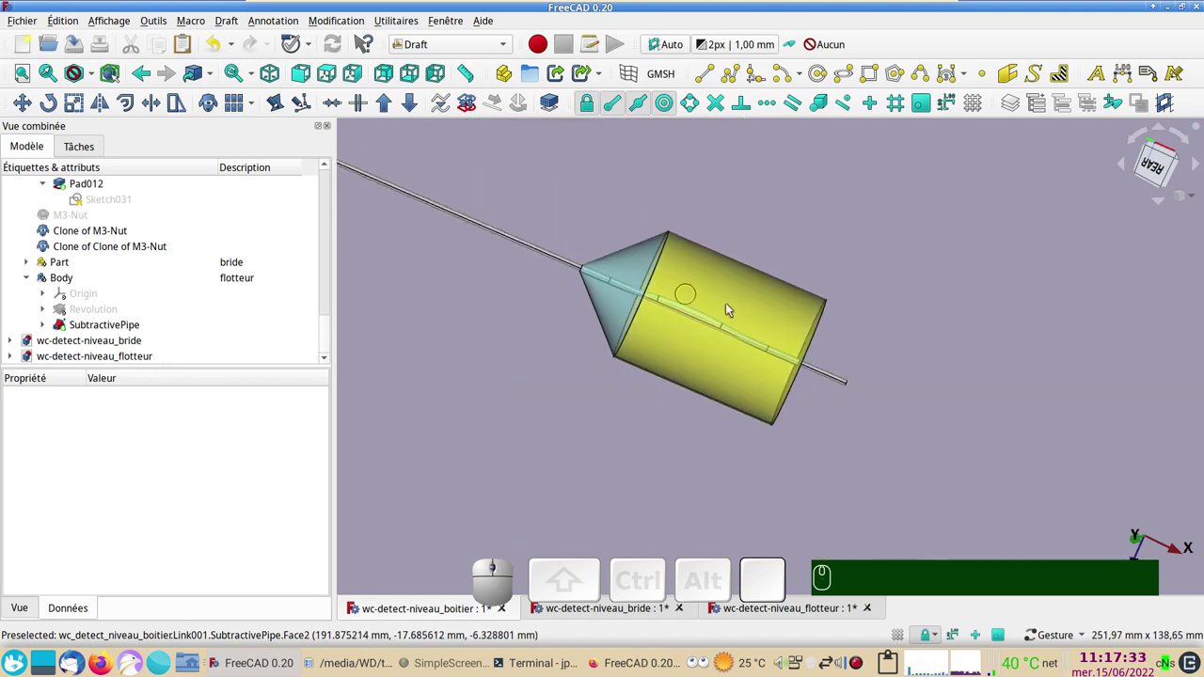
pyautogui.scroll(-3)
pyautogui.click(607, 443)
pyautogui.scroll(-3)
pyautogui.moveTo(522, 439); pyautogui.dragTo(566, 415)
pyautogui.moveTo(569, 420); pyautogui.dragTo(582, 428)
# In top view, select the float's SubtractivePipe and Body, then expand Revolution to reveal its sketch.
pyautogui.press('ctrl+KP_1')
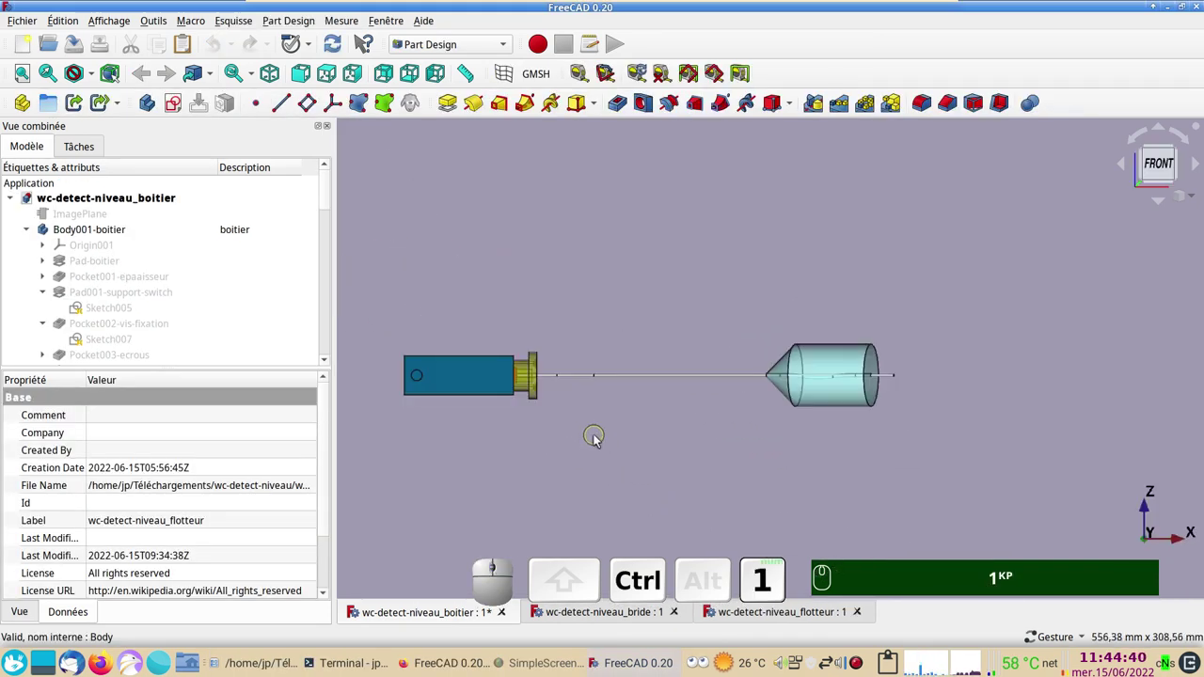
pyautogui.press('ctrl+KP_2')
pyautogui.scroll(3)
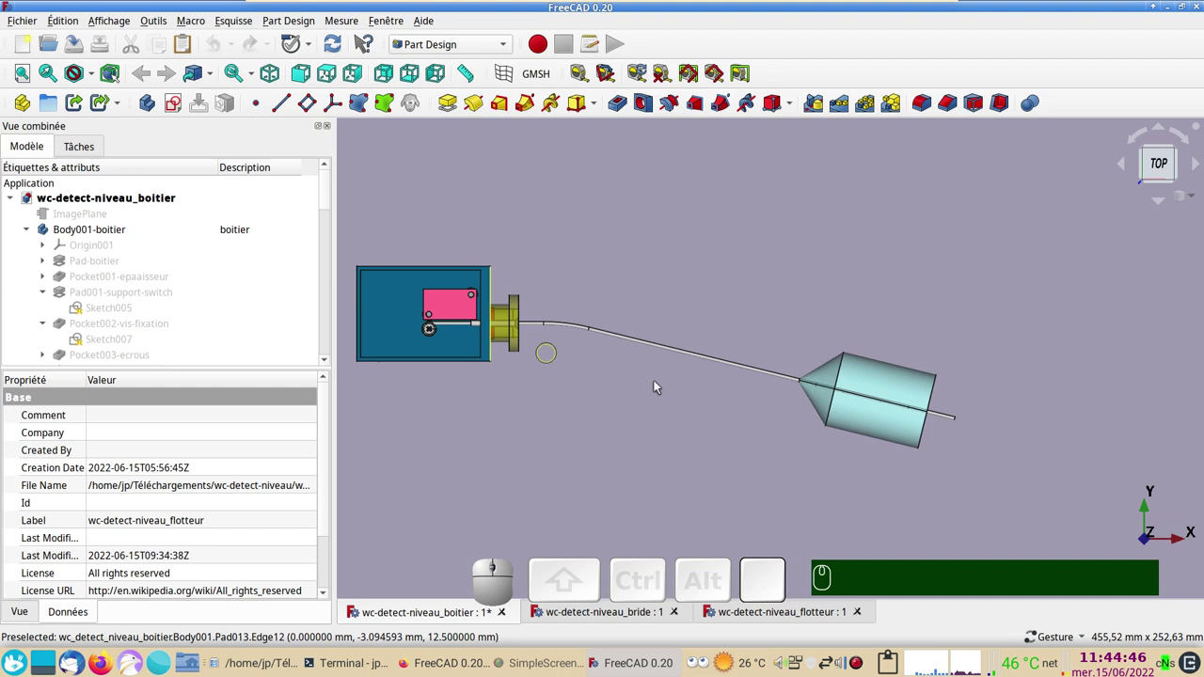
pyautogui.click(857, 423)
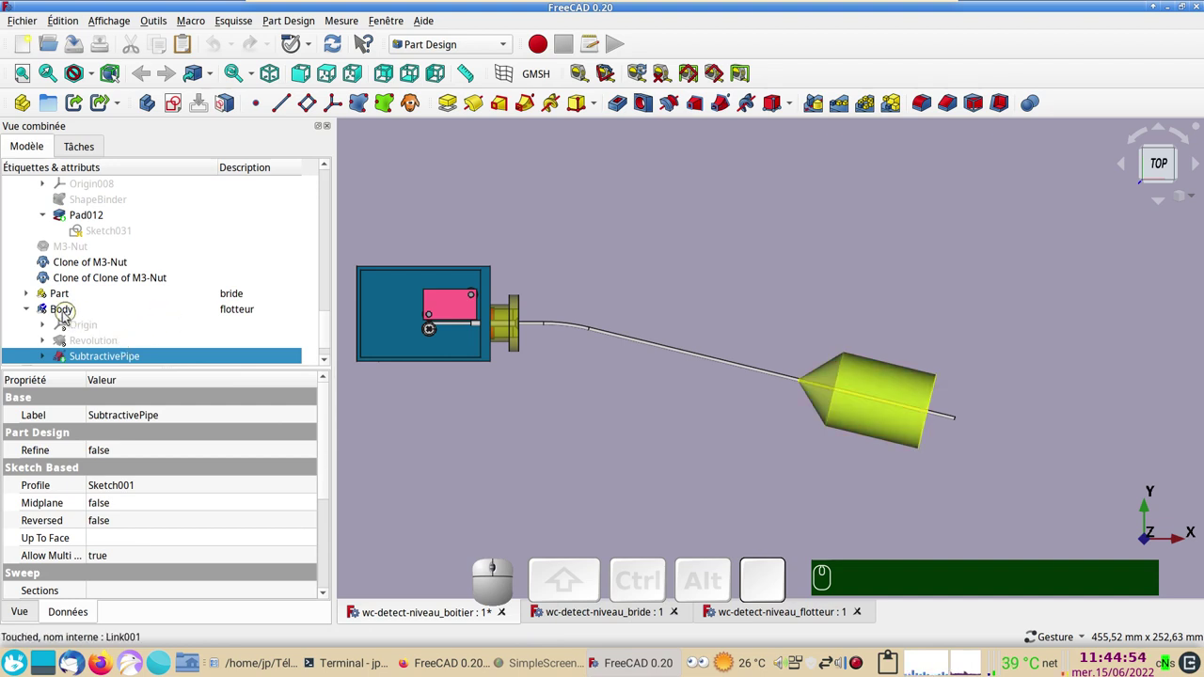
pyautogui.click(35, 315)
pyautogui.click(35, 316)
pyautogui.click(29, 327)
pyautogui.scroll(-3)
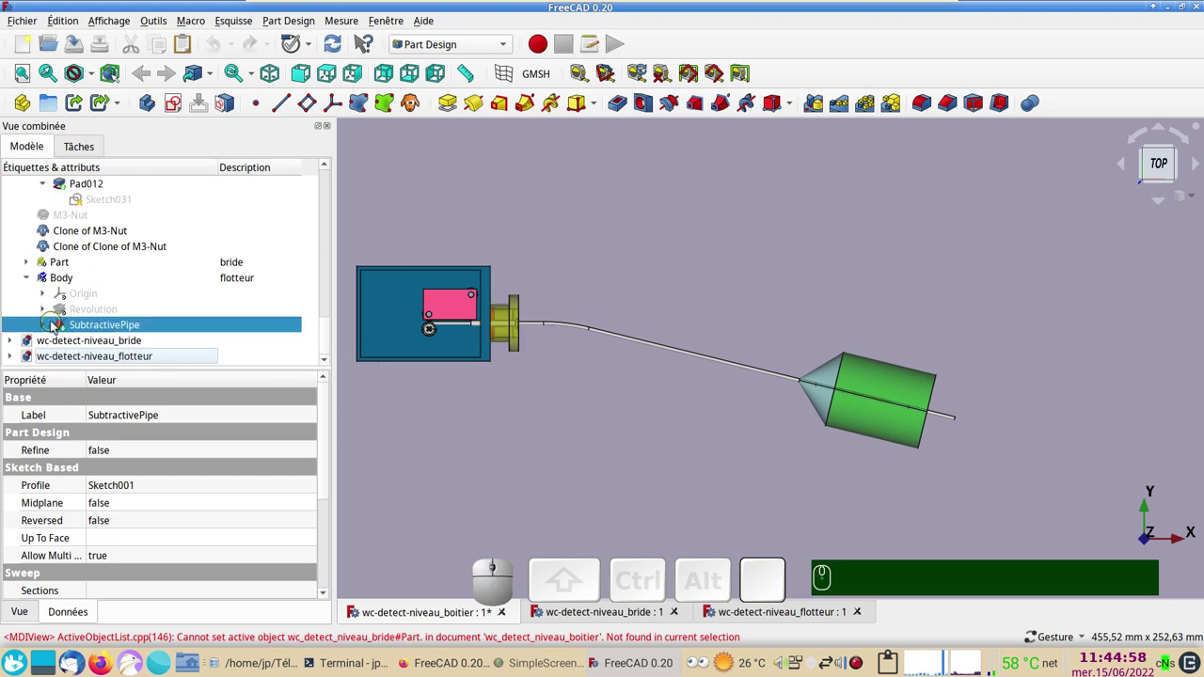
pyautogui.click(49, 312)
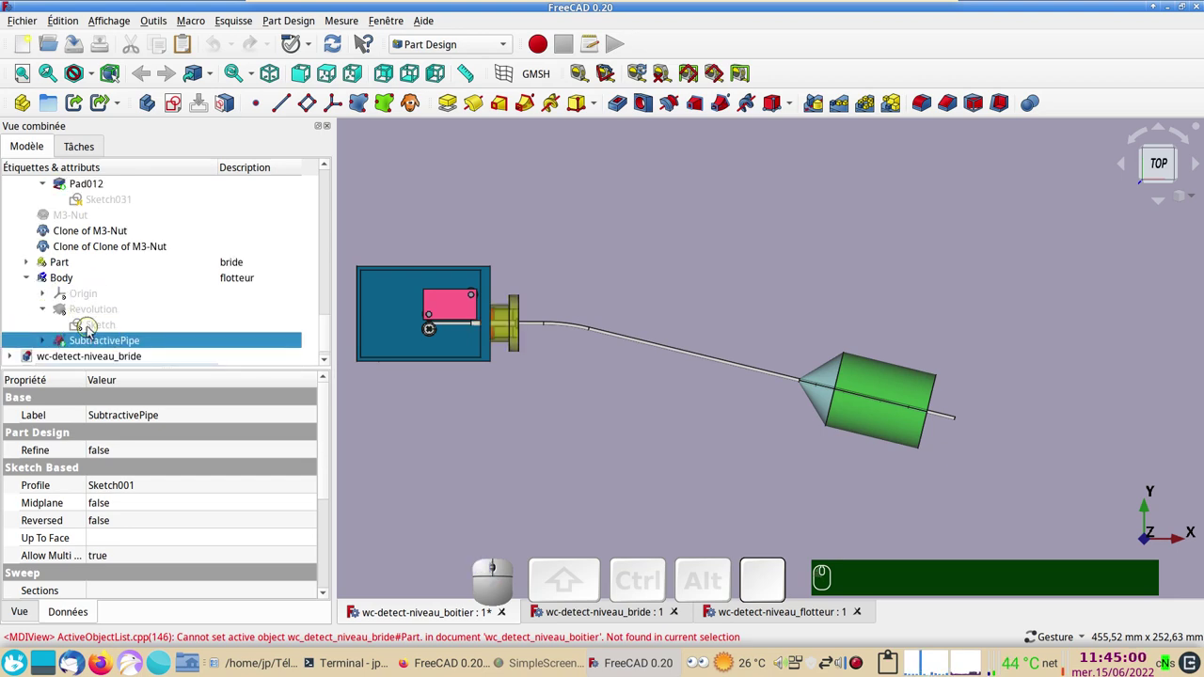
pyautogui.click(93, 330)
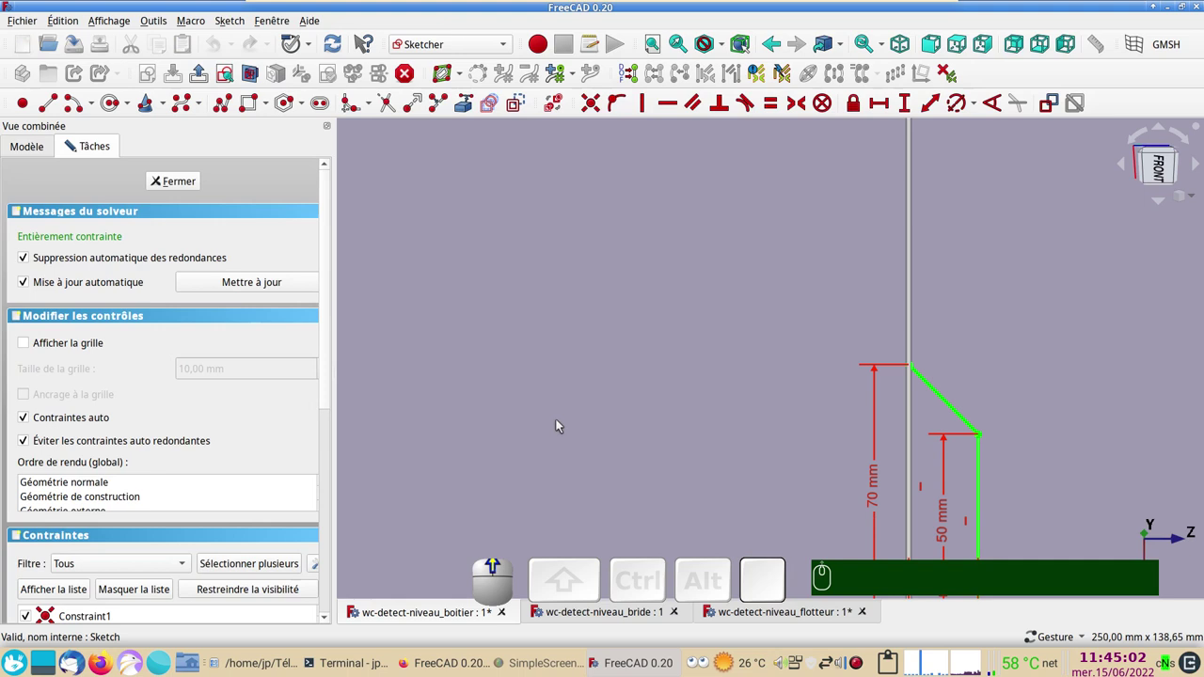
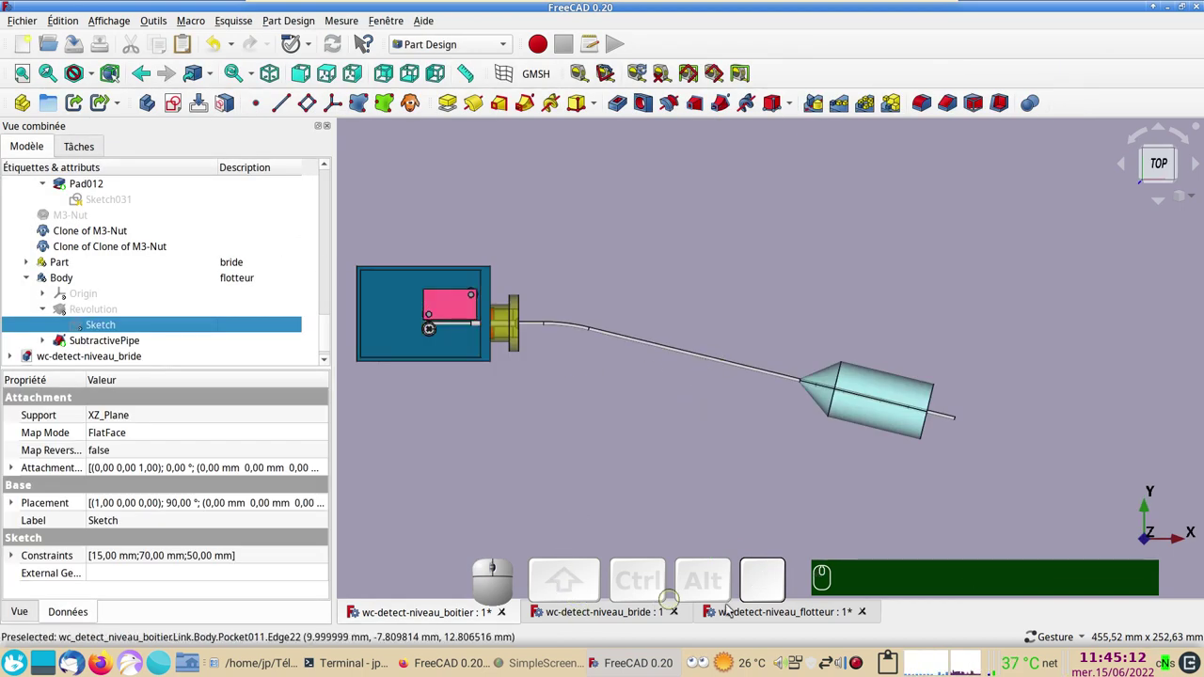
# Inspect the float in its own document and return to the boîtier assembly.
pyautogui.click(788, 619)
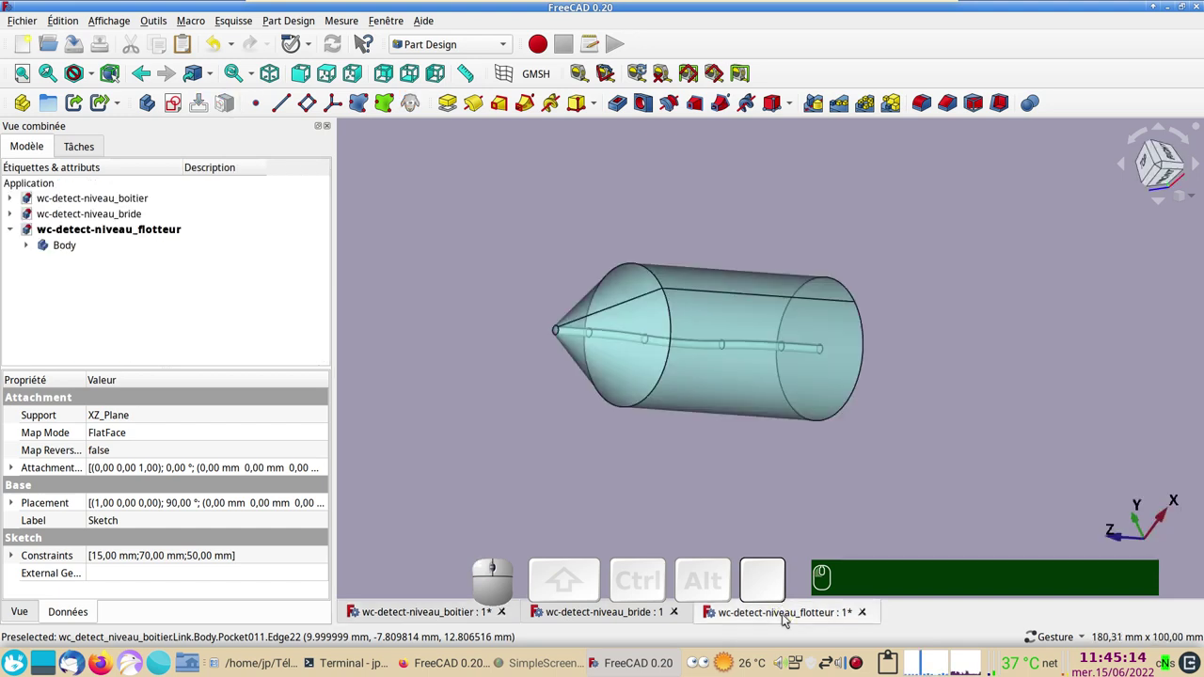
pyautogui.moveTo(733, 410); pyautogui.dragTo(623, 407)
pyautogui.scroll(-3)
pyautogui.moveTo(647, 450); pyautogui.dragTo(670, 535)
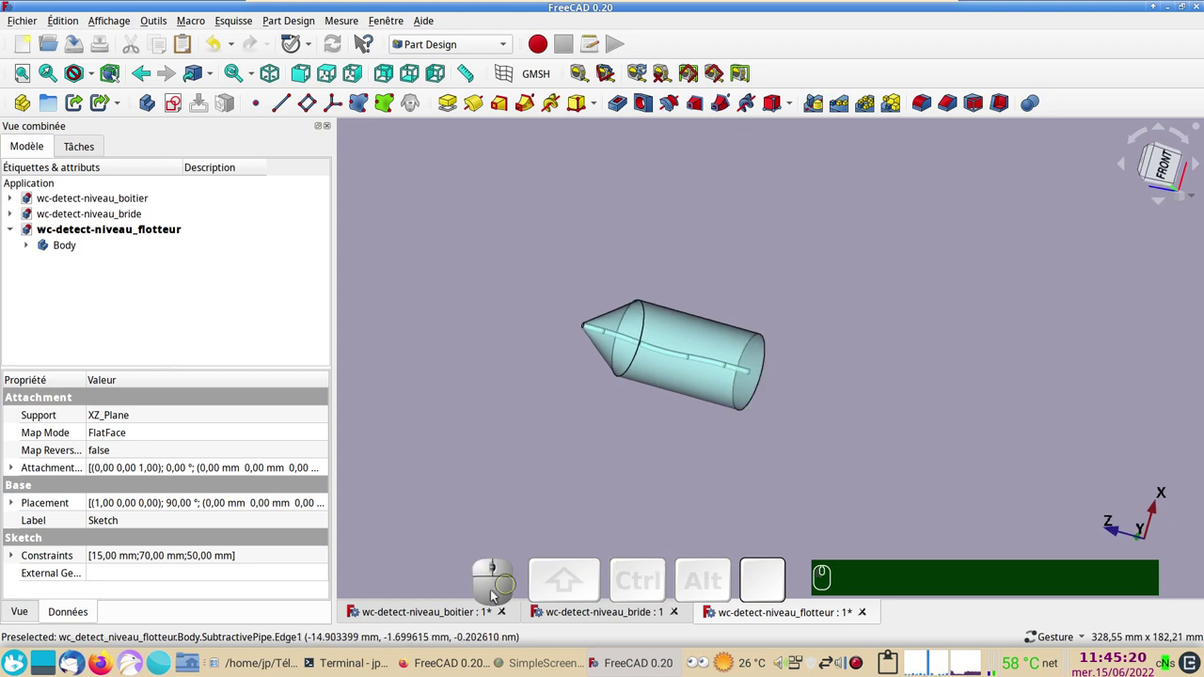
pyautogui.click(443, 619)
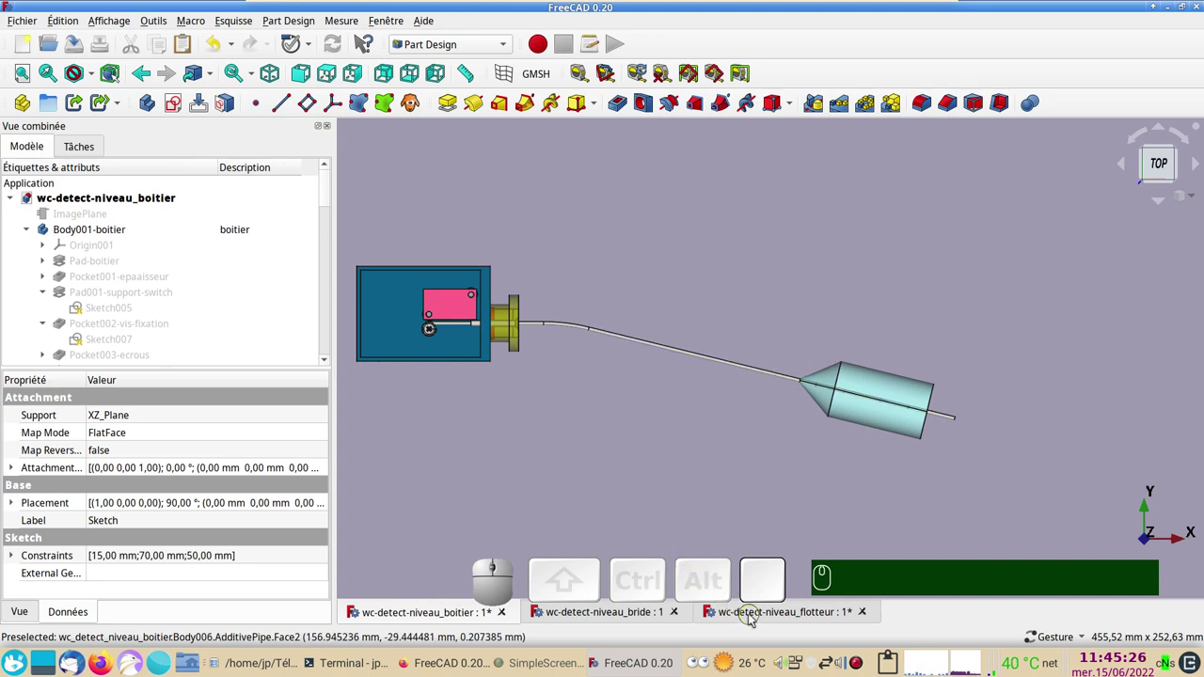
# Orbit the assembly to a slanted view before saving with its dependent files.
pyautogui.click(752, 620)
pyautogui.moveTo(694, 431); pyautogui.dragTo(461, 539)
pyautogui.click(450, 610)
pyautogui.moveTo(547, 485); pyautogui.dragTo(592, 465)
pyautogui.rightClick(601, 453)
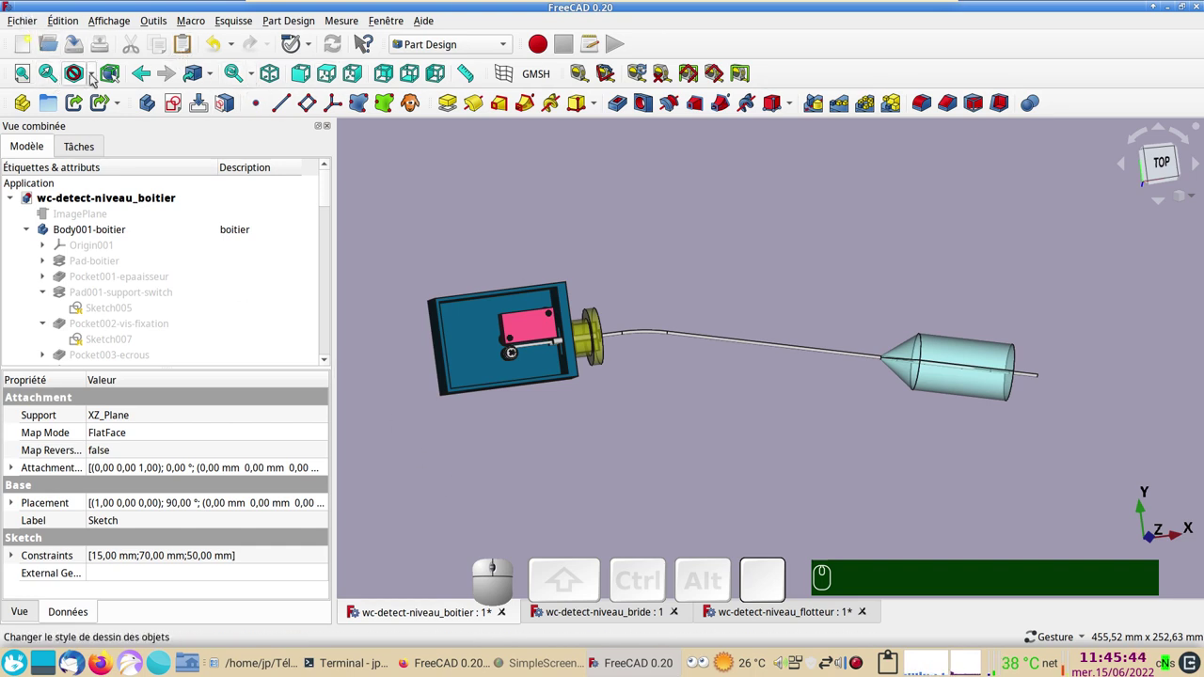
# Save via Fichier declining dependent files, then close the box and float documents.
pyautogui.click(75, 49)
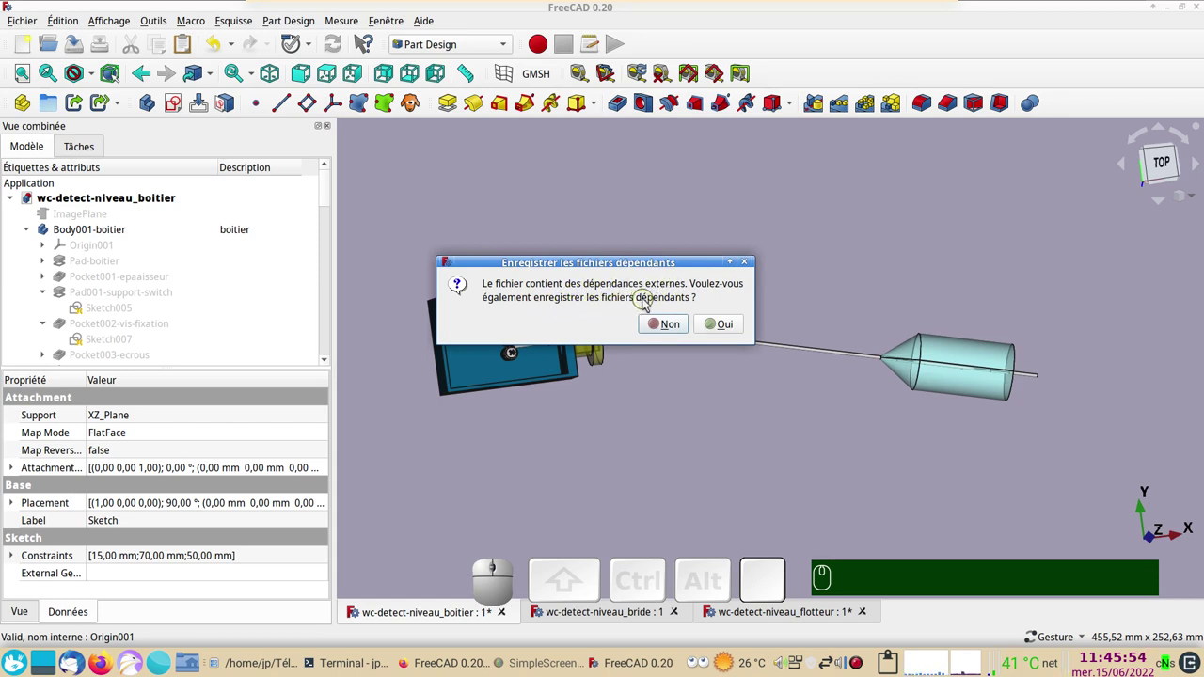
pyautogui.click(724, 325)
pyautogui.click(504, 618)
pyautogui.click(496, 619)
pyautogui.click(506, 615)
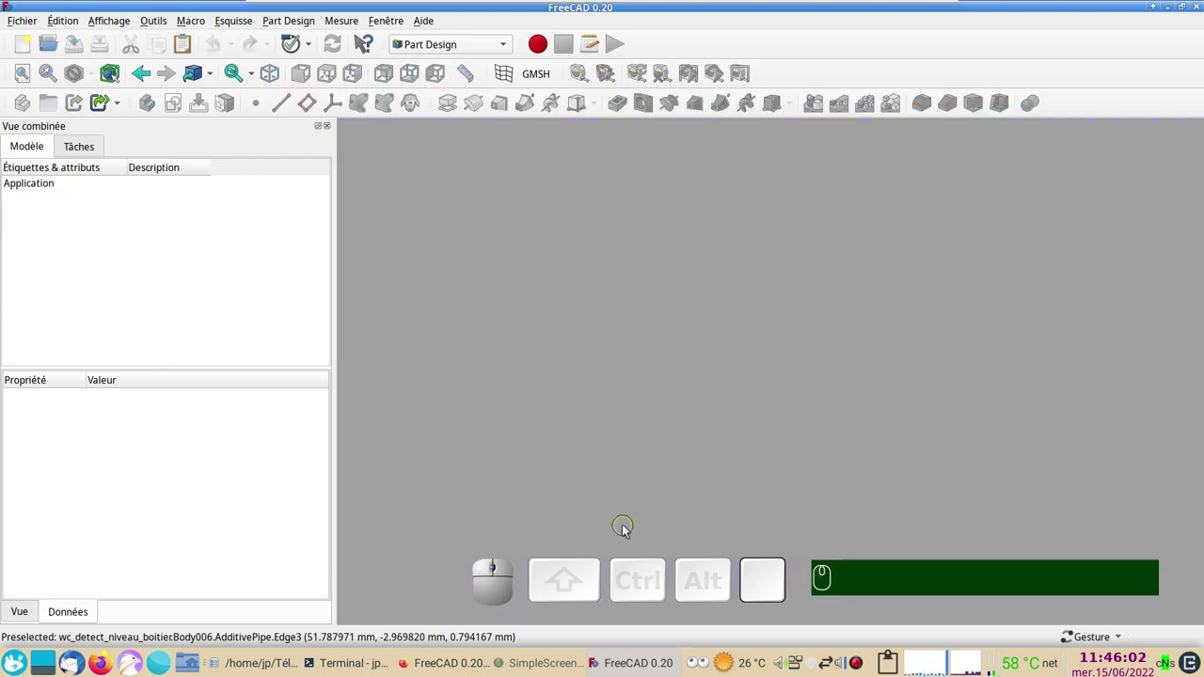
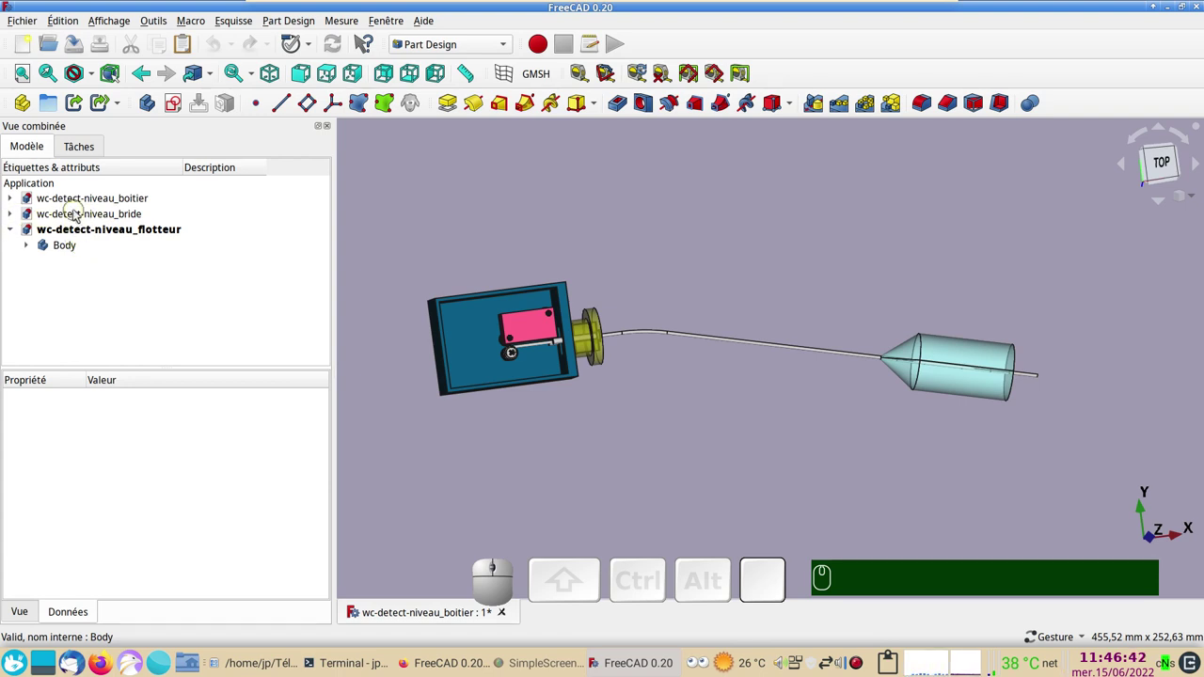
pyautogui.click(79, 215)
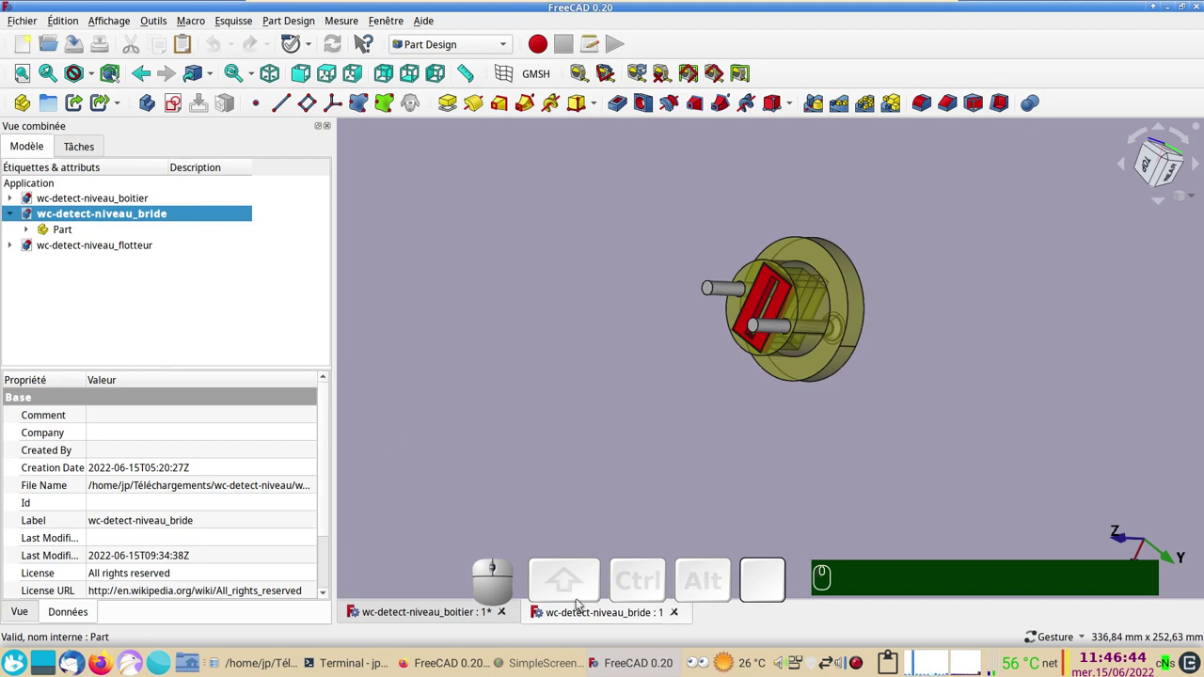
pyautogui.click(83, 204)
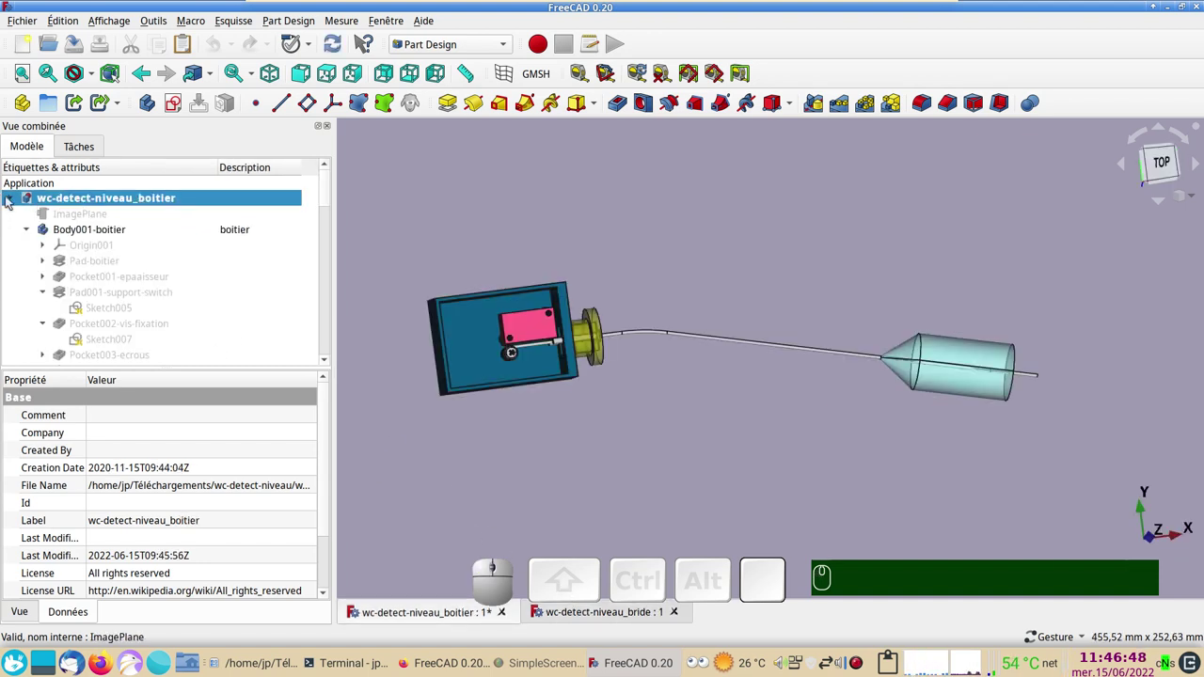
pyautogui.click(14, 201)
pyautogui.click(73, 236)
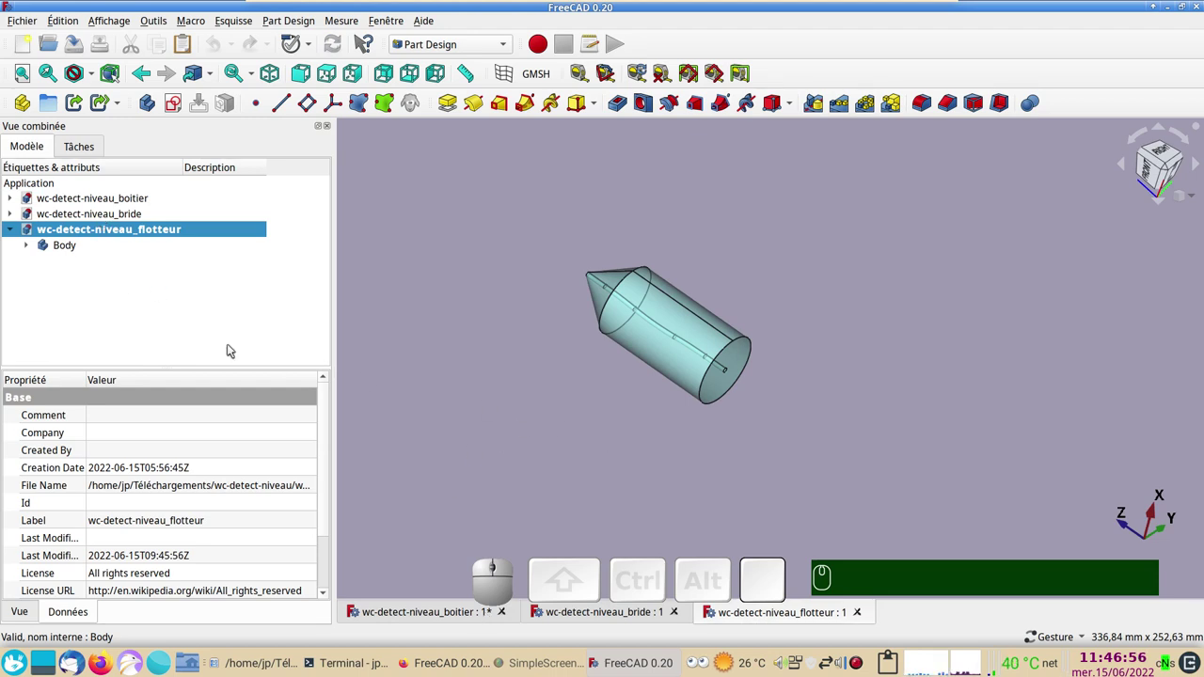
pyautogui.click(449, 610)
pyautogui.scroll(3)
pyautogui.scroll(-3)
pyautogui.moveTo(792, 461); pyautogui.dragTo(793, 451)
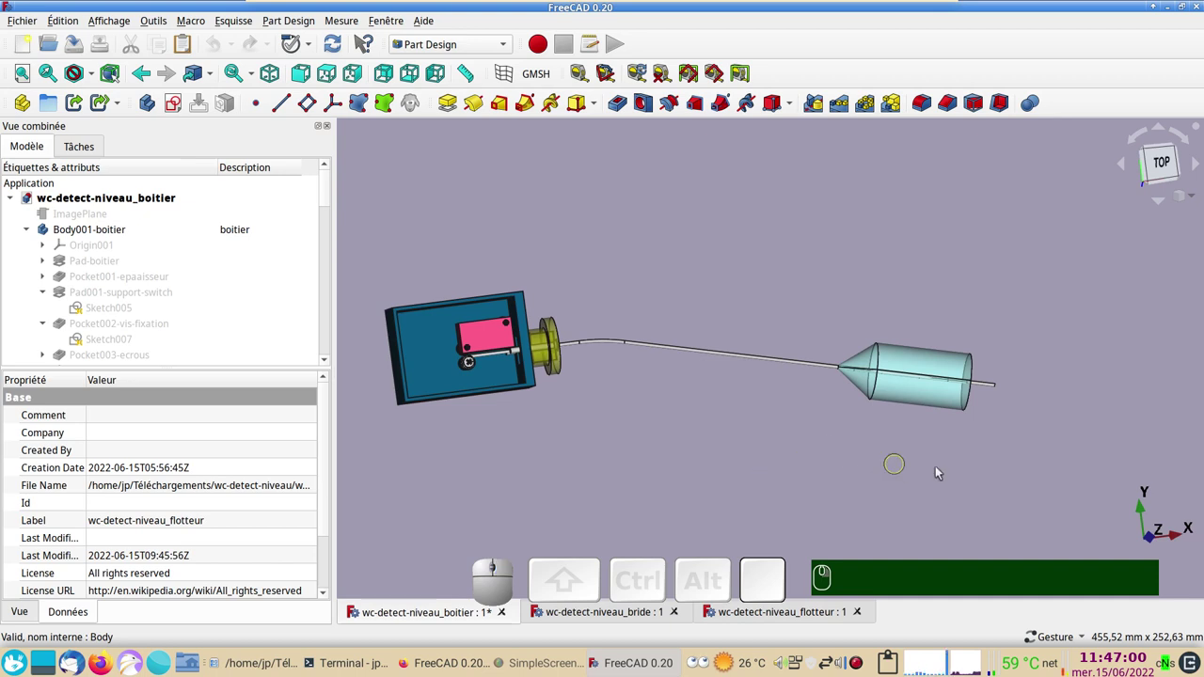
pyautogui.moveTo(972, 467); pyautogui.dragTo(617, 442)
pyautogui.moveTo(691, 405); pyautogui.dragTo(719, 444)
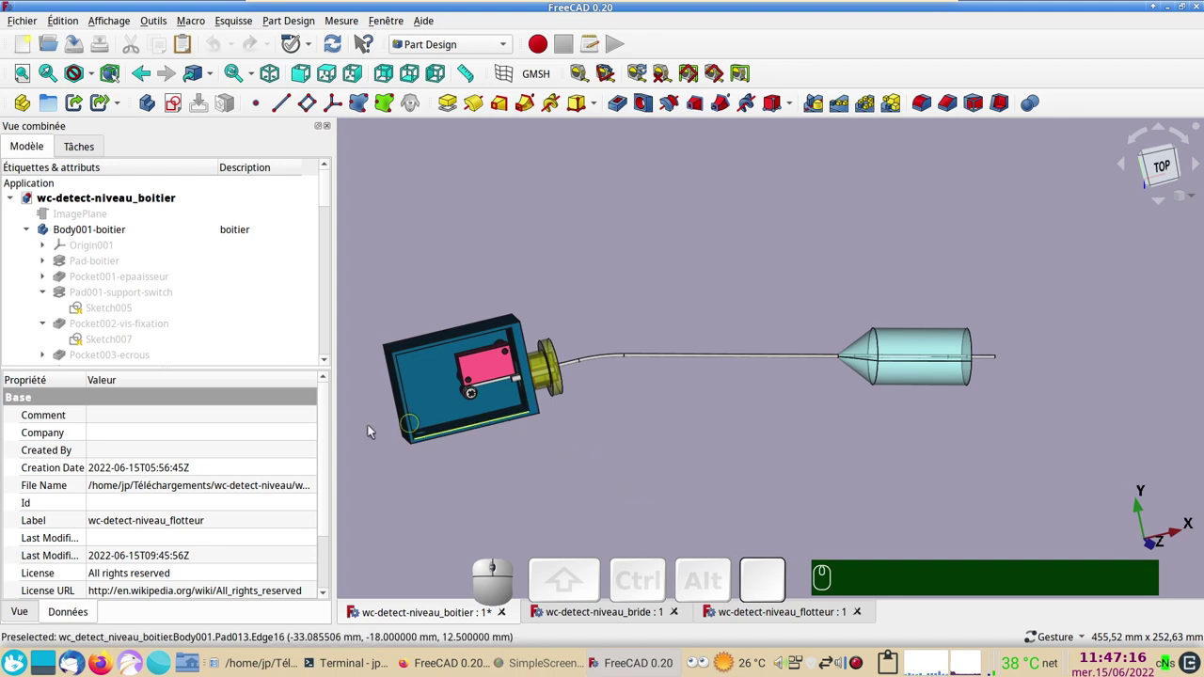
pyautogui.moveTo(874, 470); pyautogui.dragTo(662, 413)
pyautogui.moveTo(455, 283); pyautogui.dragTo(663, 431)
pyautogui.scroll(3)
pyautogui.scroll(-3)
pyautogui.moveTo(766, 458); pyautogui.dragTo(690, 418)
pyautogui.moveTo(616, 388); pyautogui.dragTo(606, 431)
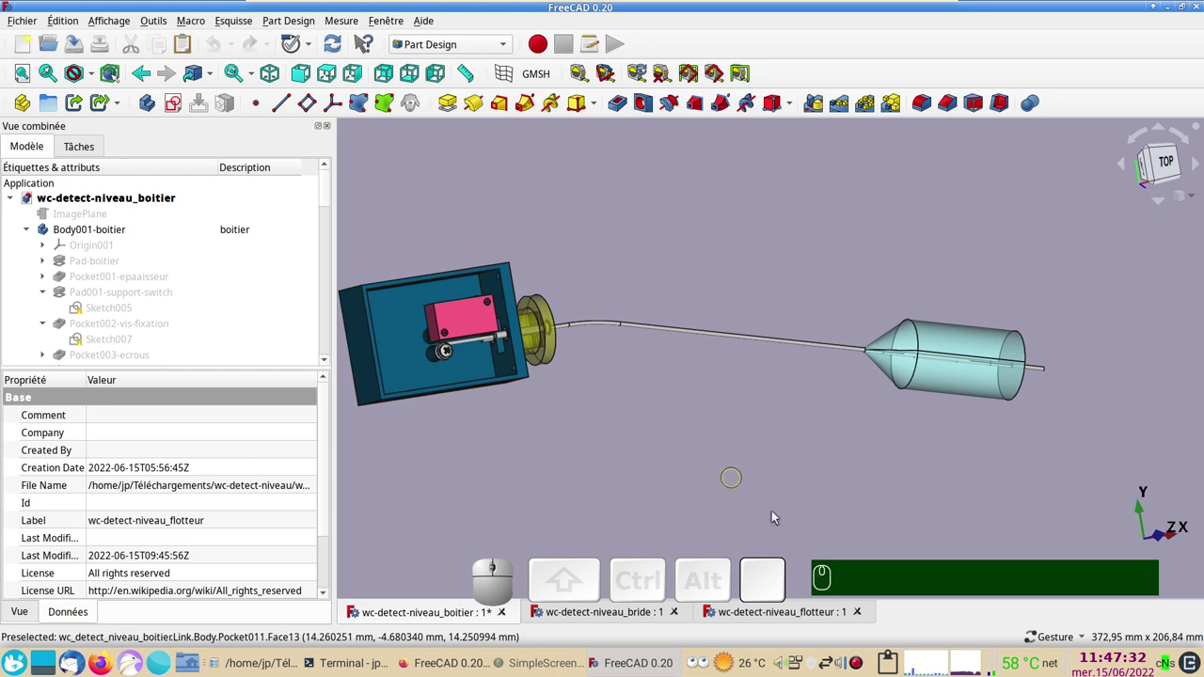